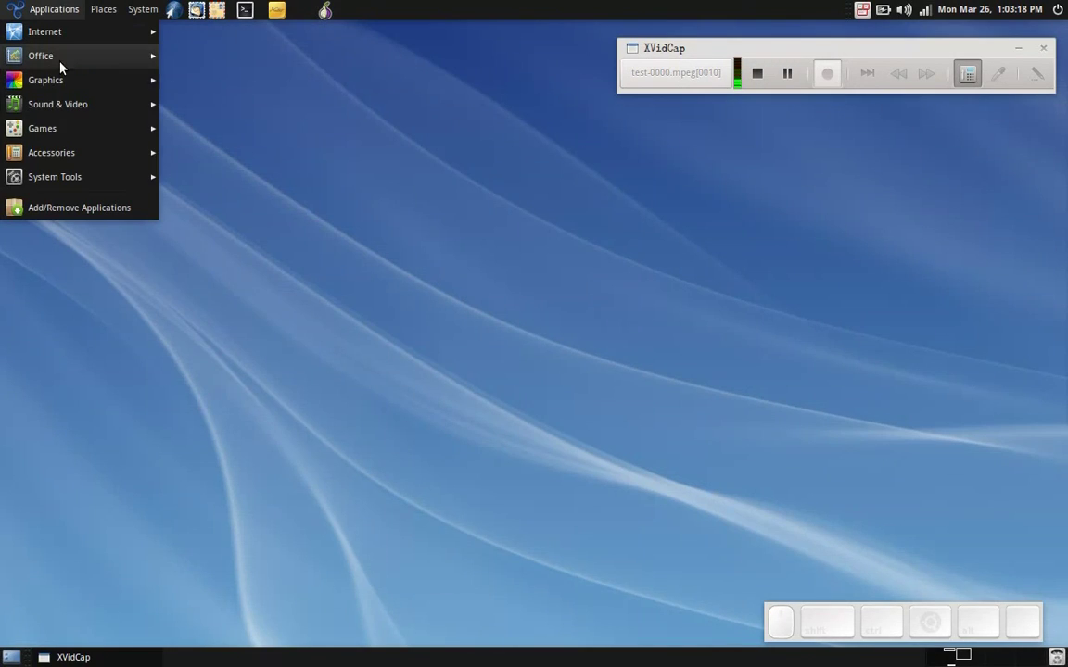
Step: Launch the GNU Image Manipulation Program from the desktop Graphics menu
click(220, 180)
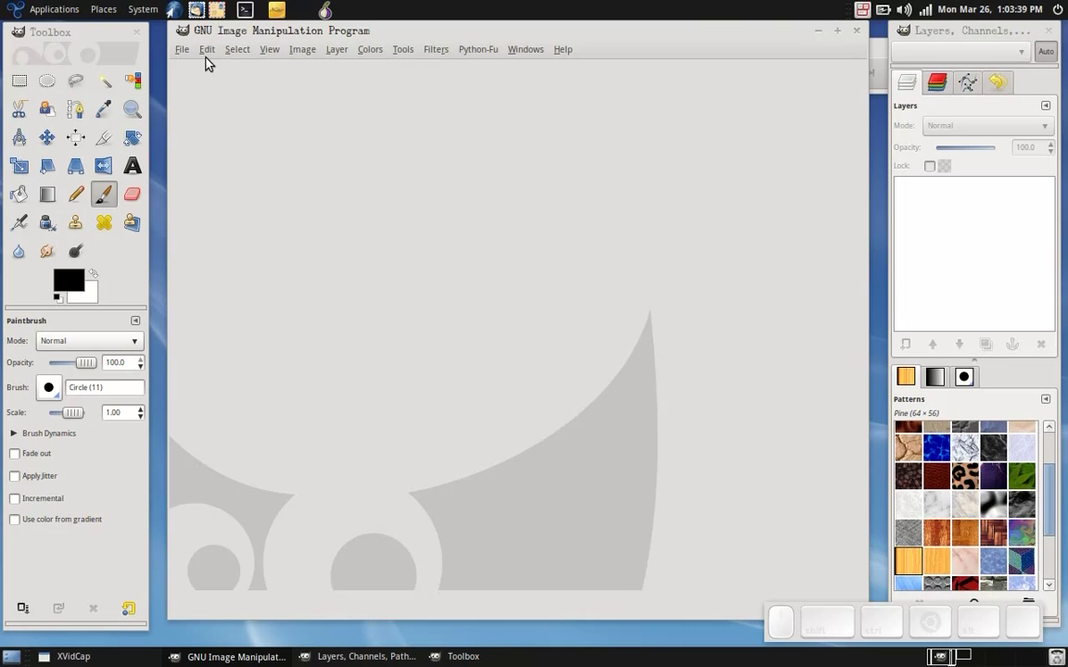
Step: Open white_shirt.jpg, answering the colour profile prompt, then bring up Open as Layers
click(200, 49)
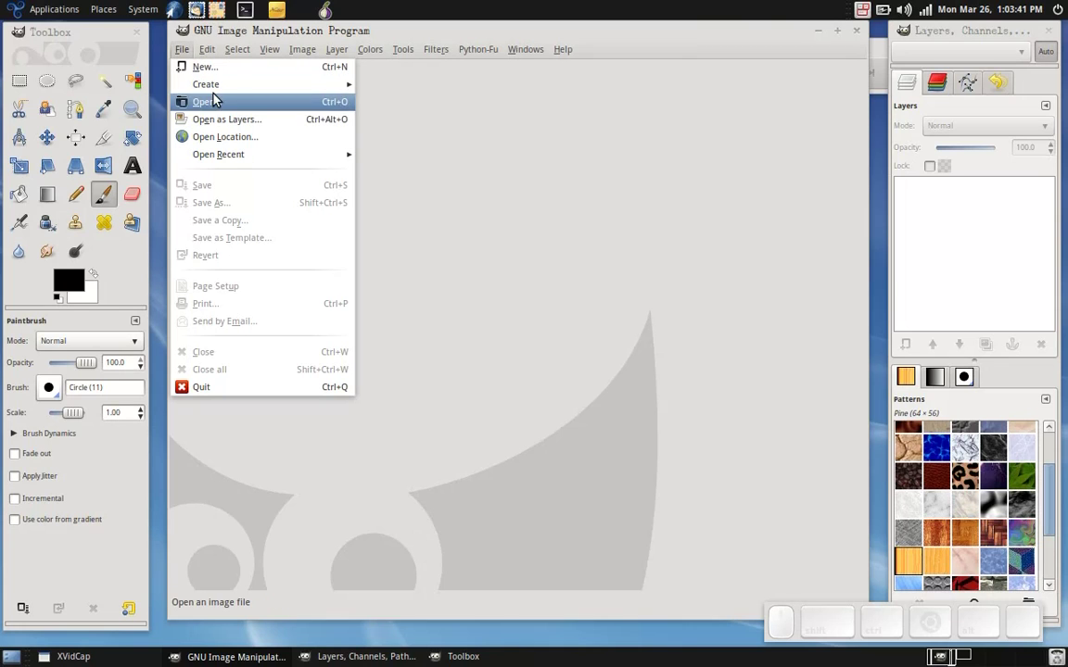
click(221, 100)
click(402, 207)
click(532, 148)
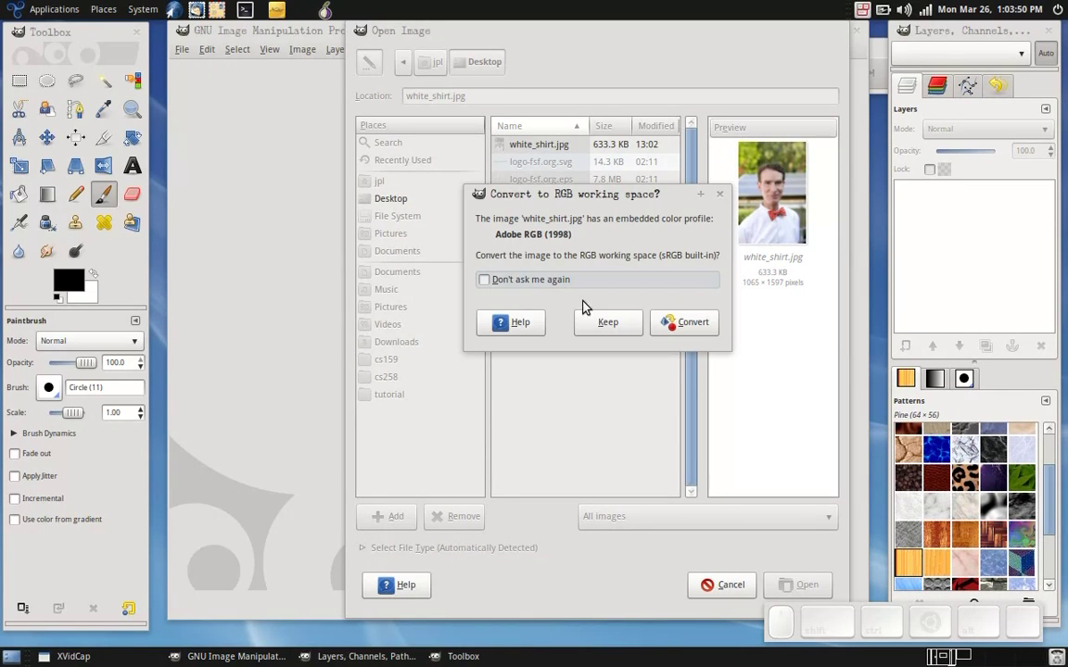
click(694, 335)
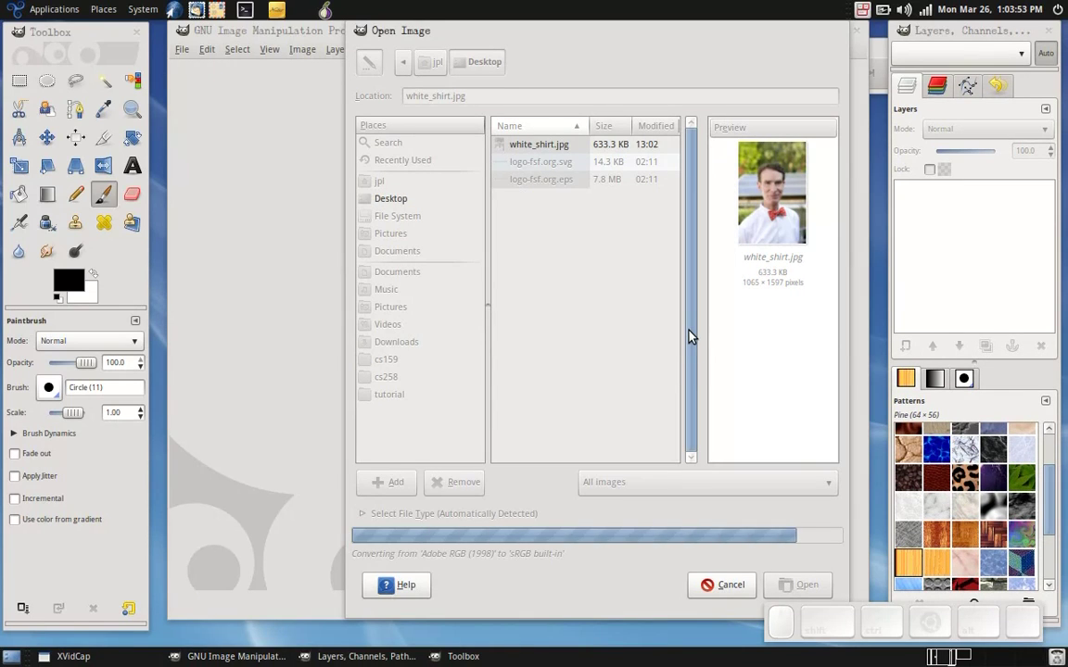
drag(192, 53, 212, 119)
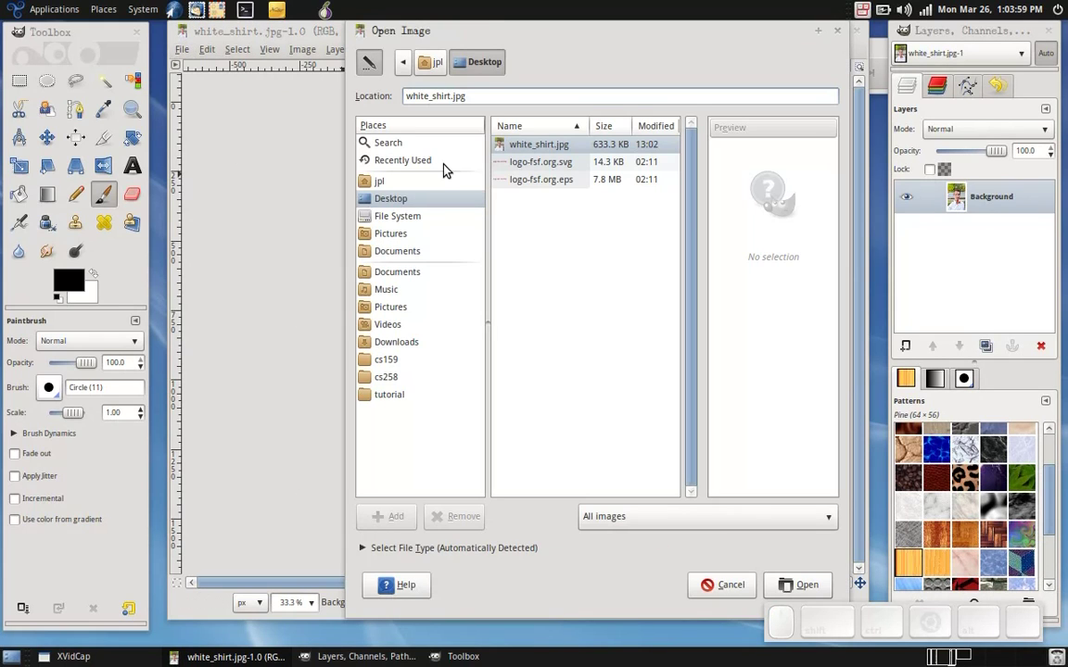
Step: Import logo-fsf.org.svg as a layer at height 64, then undo the too-small import
click(548, 167)
click(549, 166)
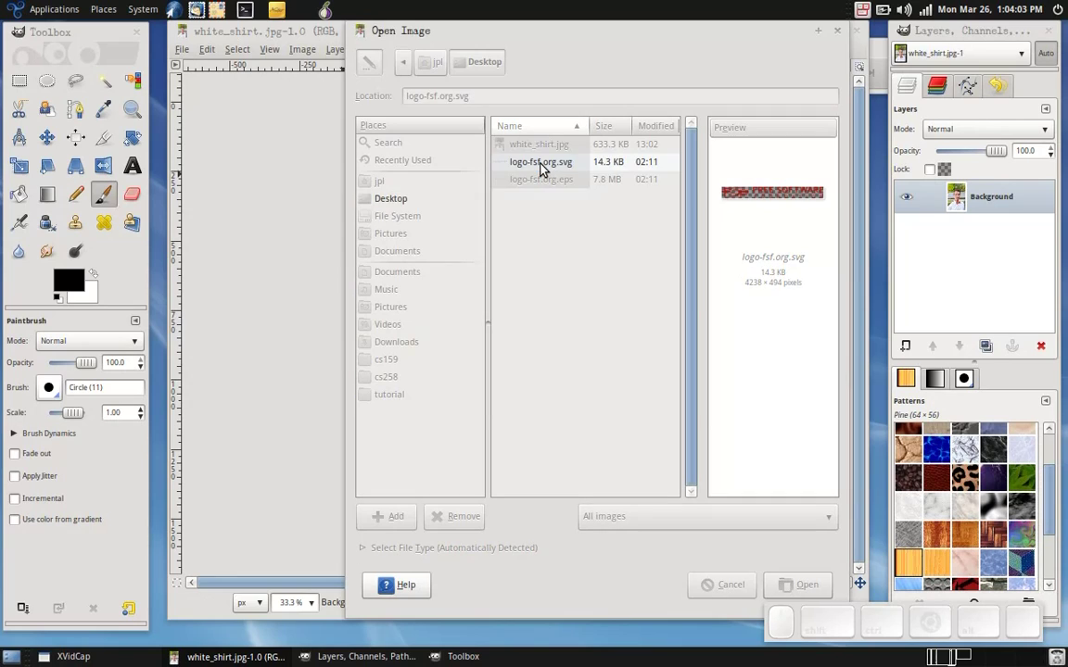
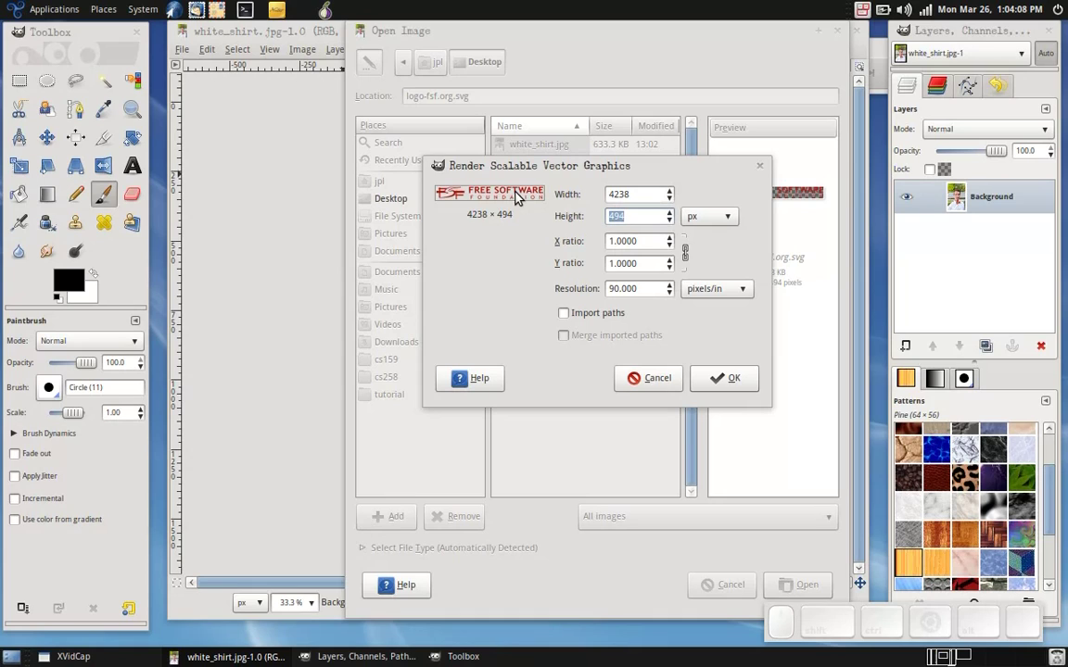
text(64)
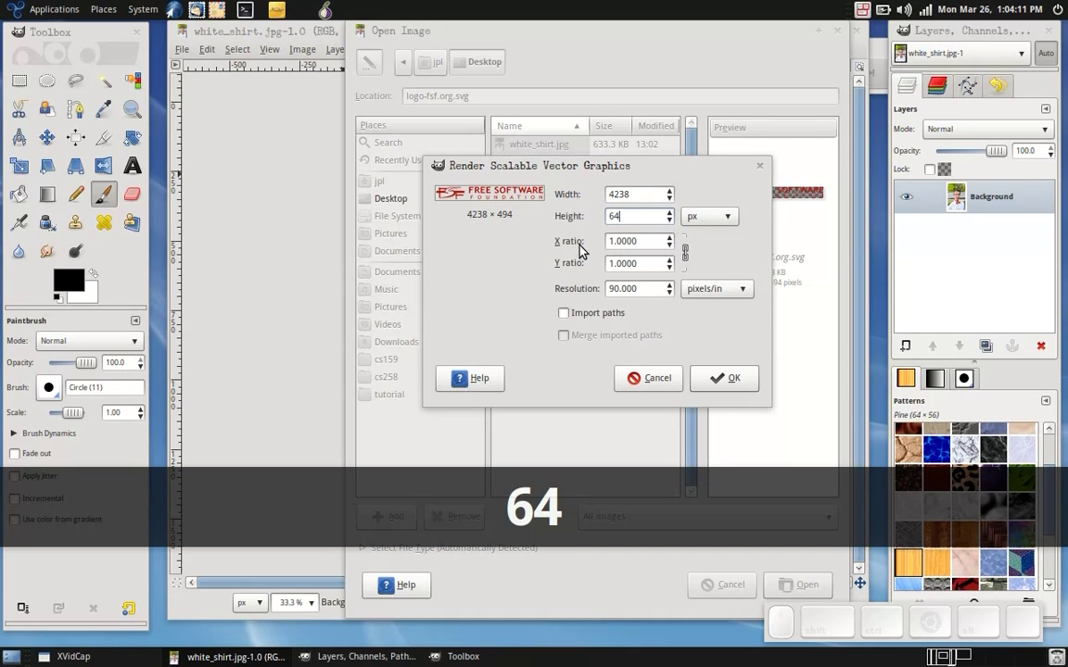
click(727, 382)
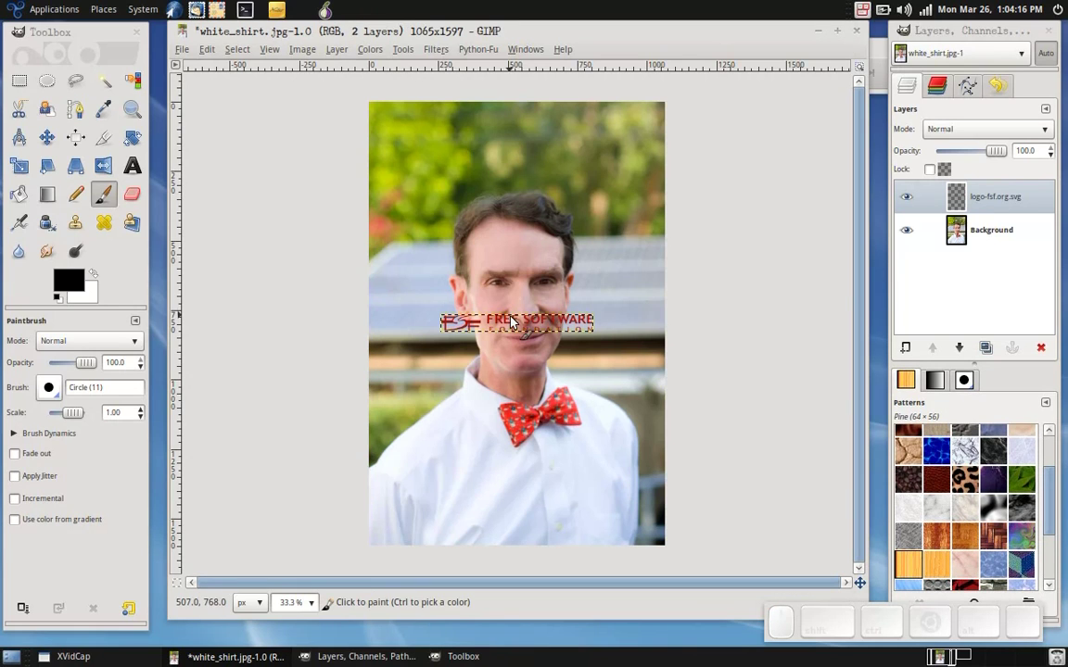
key(ctrl+z)
drag(201, 59, 214, 127)
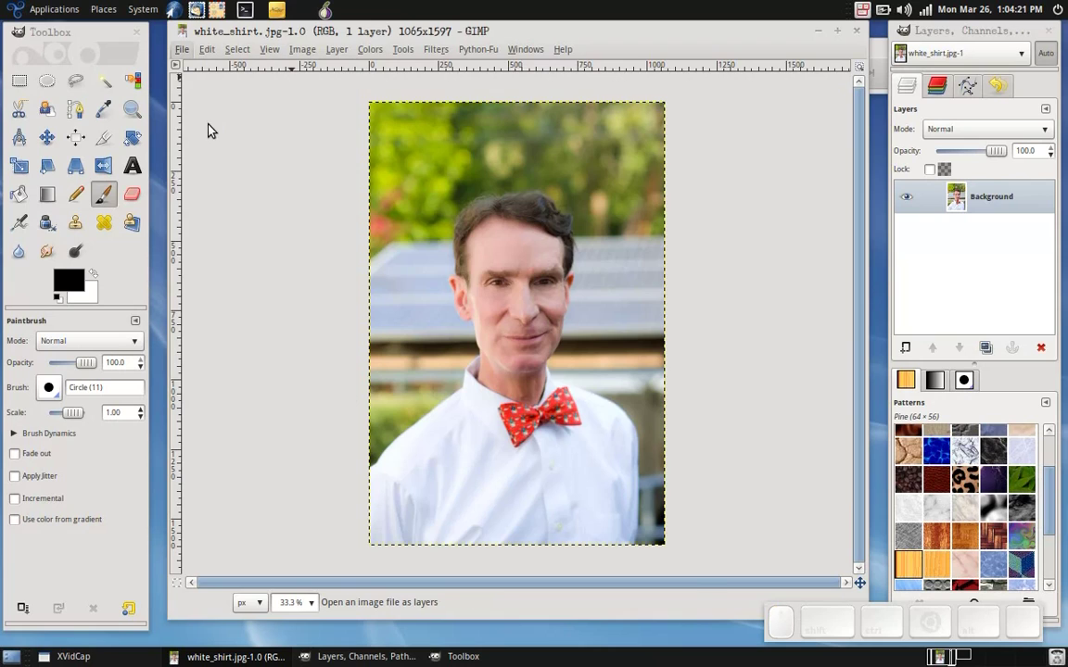
Step: Reopen Open as Layers and select logo-fsf.org.svg on the Desktop for a larger import
click(552, 182)
click(550, 167)
click(547, 165)
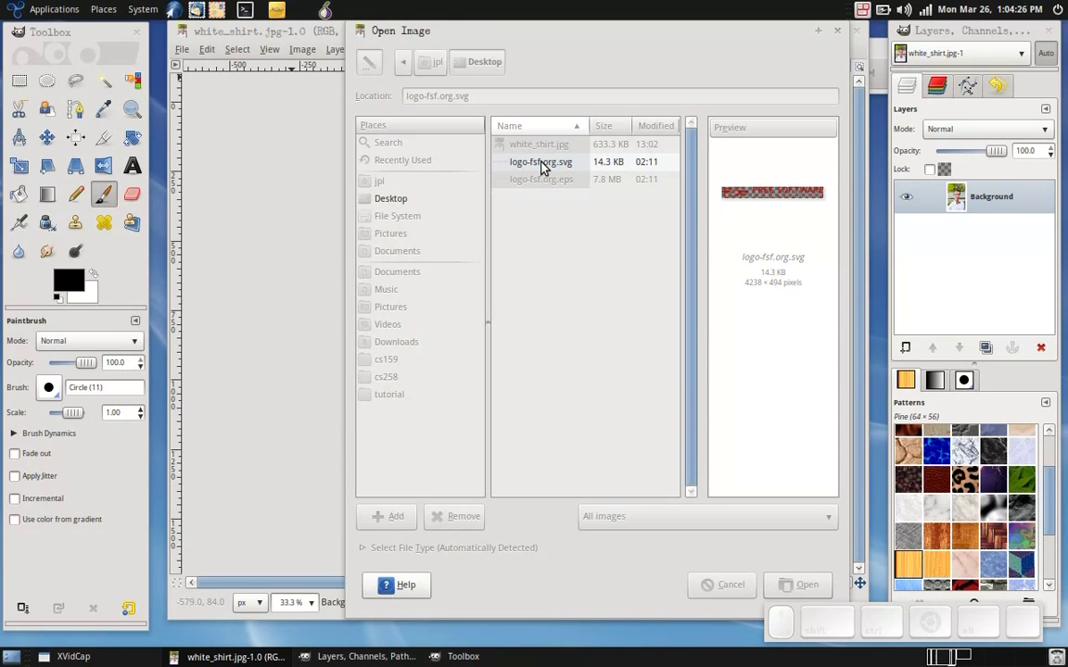
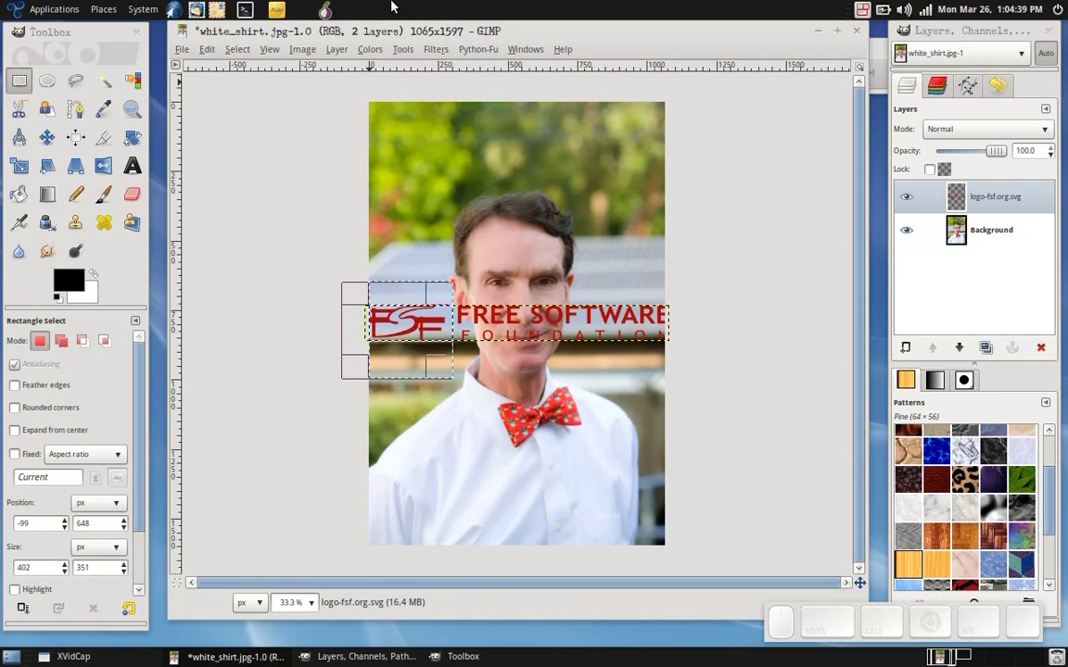
Step: Crop the logo layer to the FSF emblem selection, move it off the face, and deselect
click(351, 48)
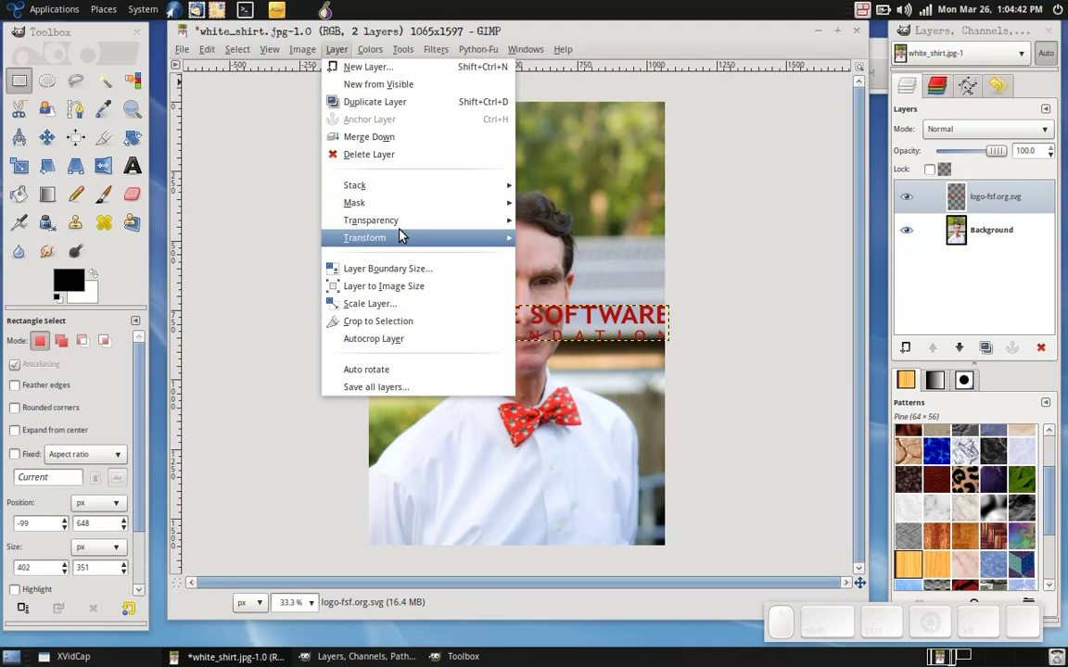
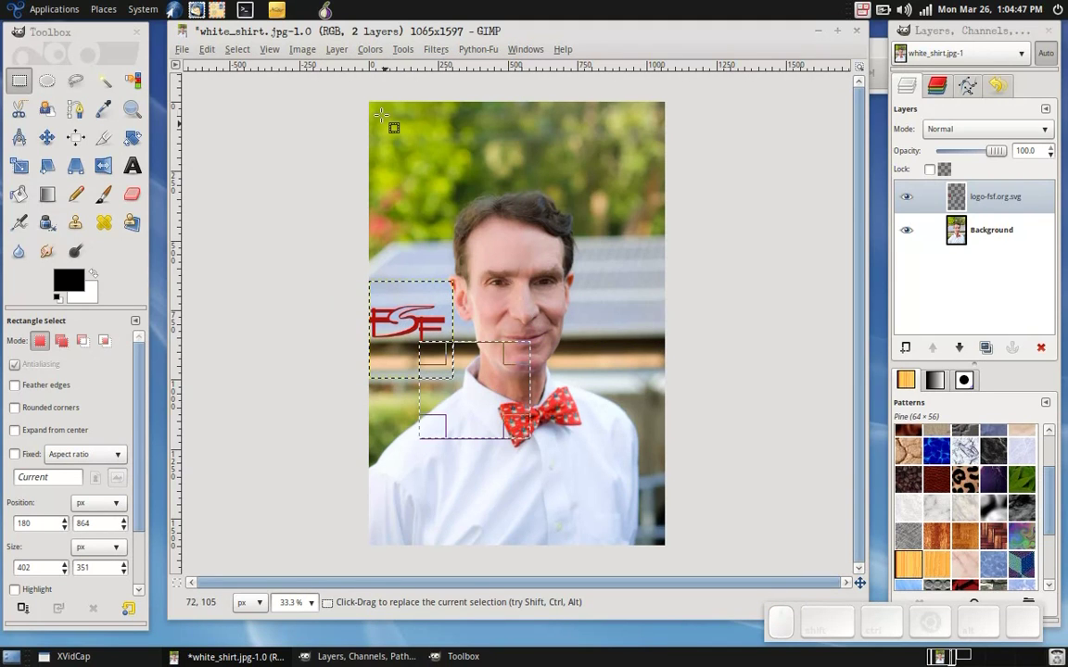
key(ctrl+z)
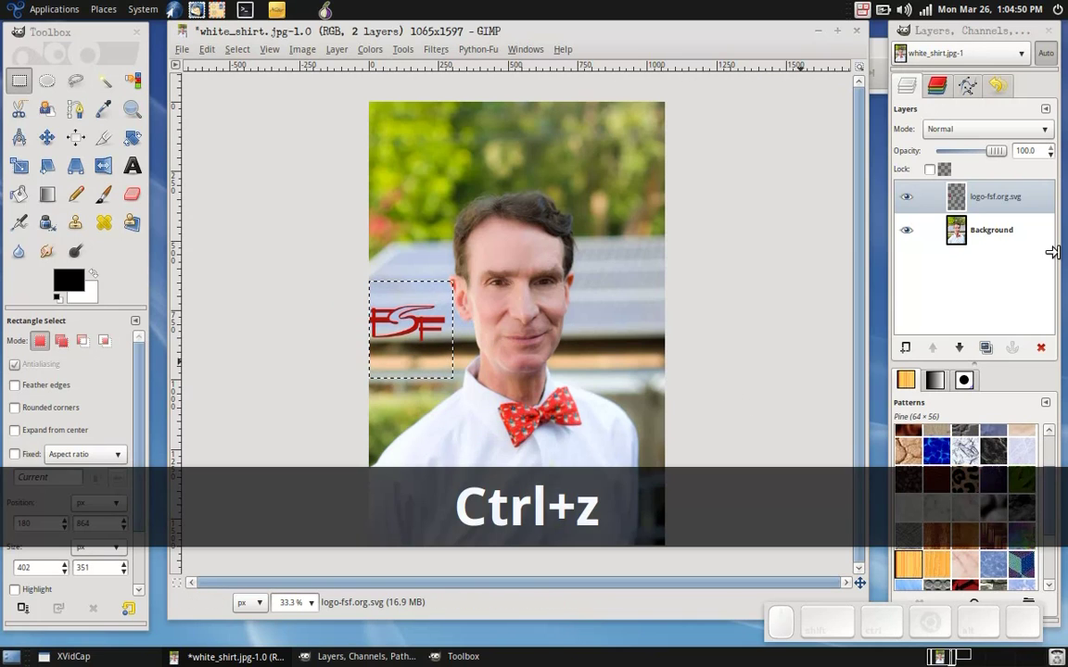
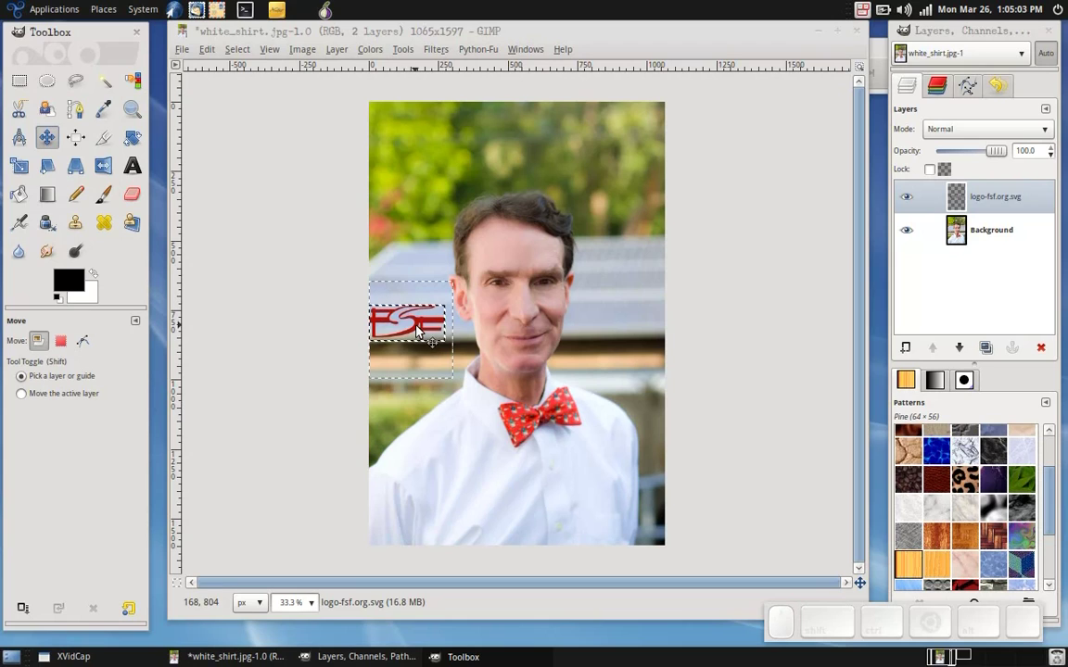
key(ctrl+shift+a)
Step: Move the FSF emblem down onto the white shirt below the bow tie and begin a new layer
drag(423, 329, 520, 529)
scroll(up, 3)
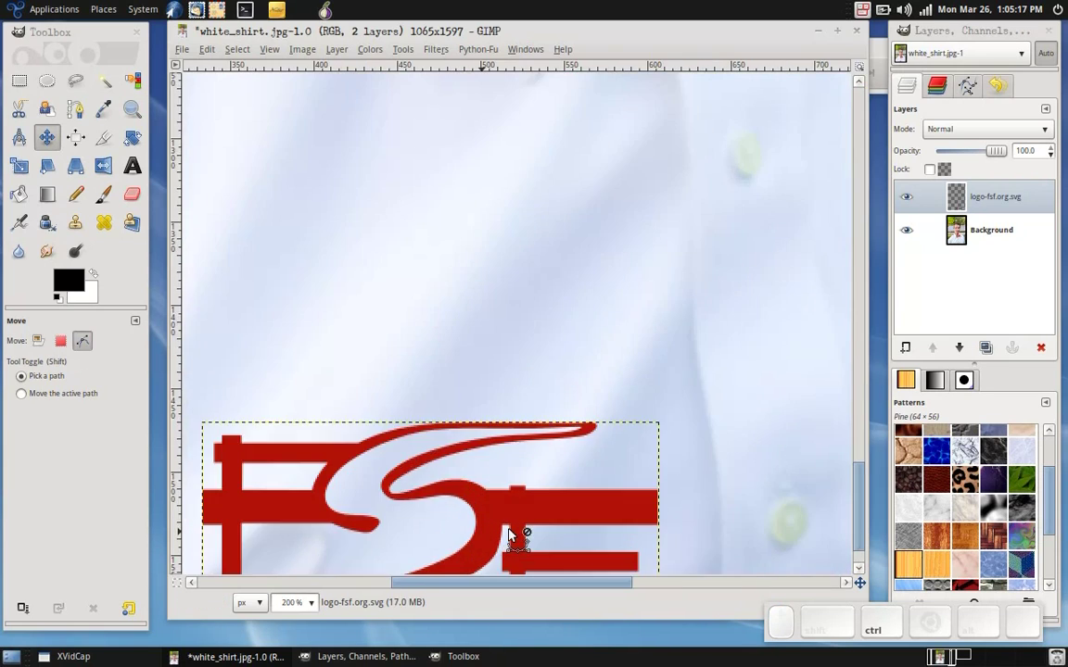
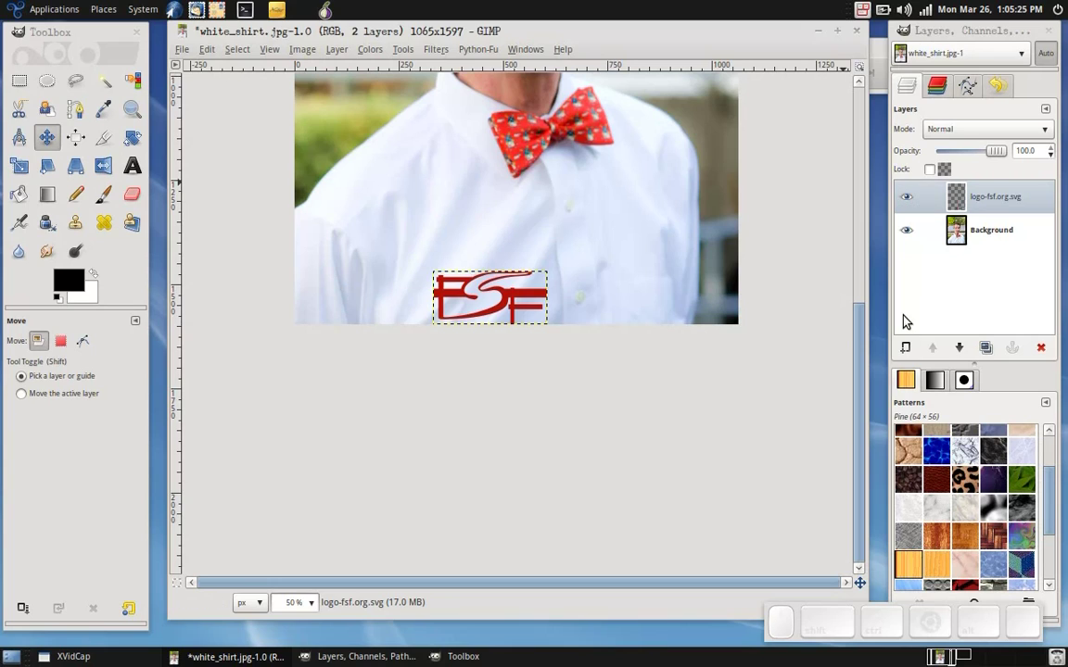
click(913, 353)
Step: Create a transparent layer named 'perspective lines'
text(perspe)
text(tive)
key(space)
text(lines)
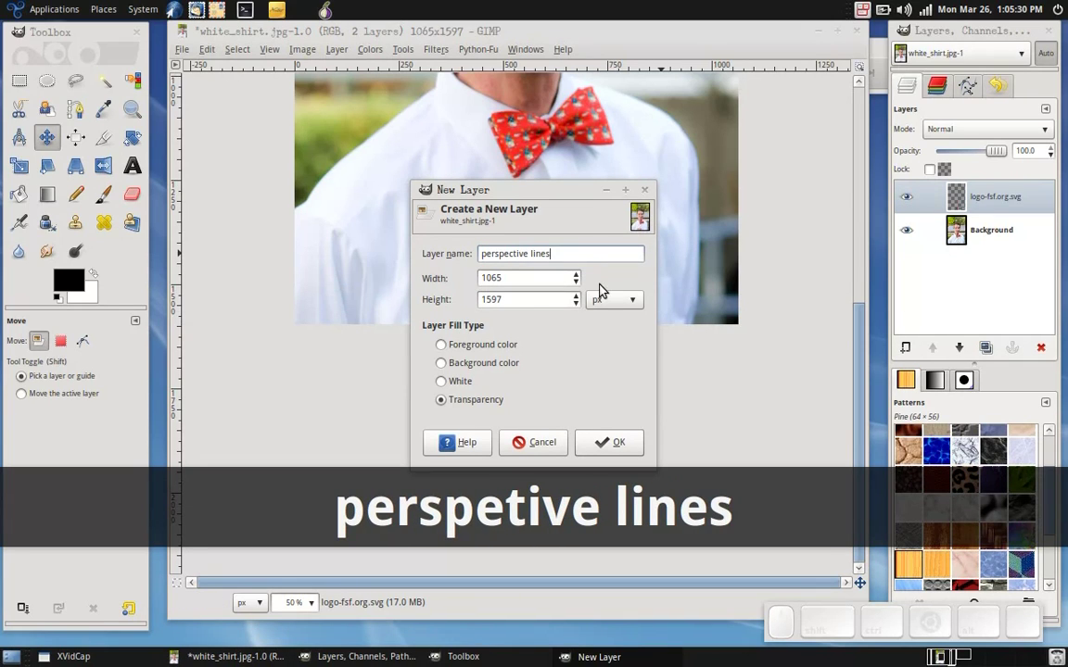
click(624, 452)
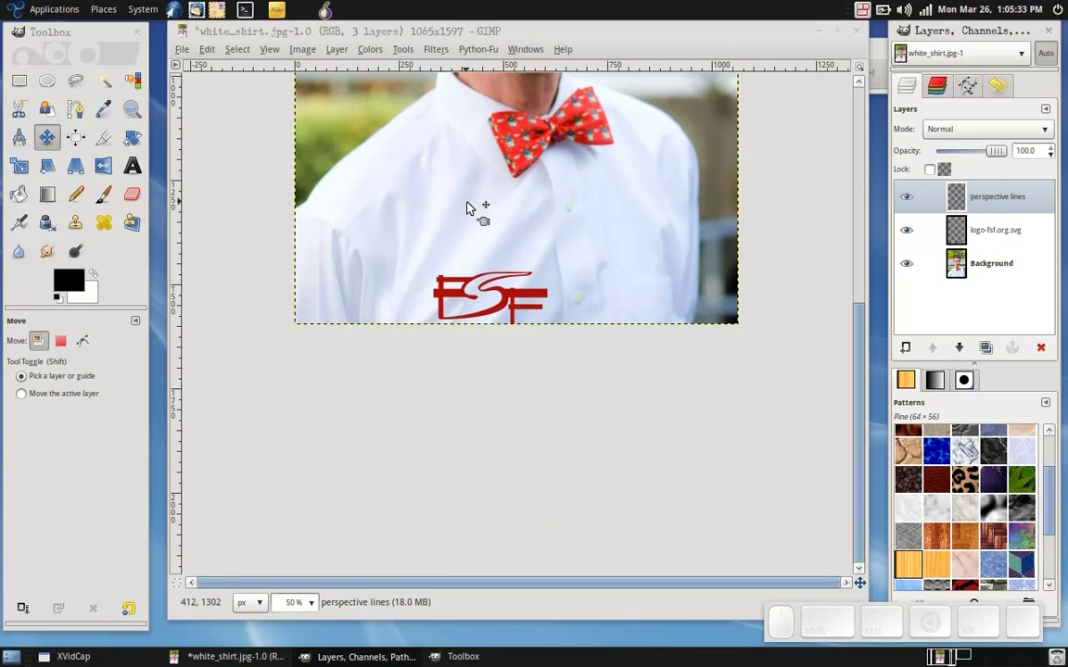
Step: Paint two straight slanted black lines across the shirt, the lower through the emblem, and reactivate the logo layer
click(1010, 206)
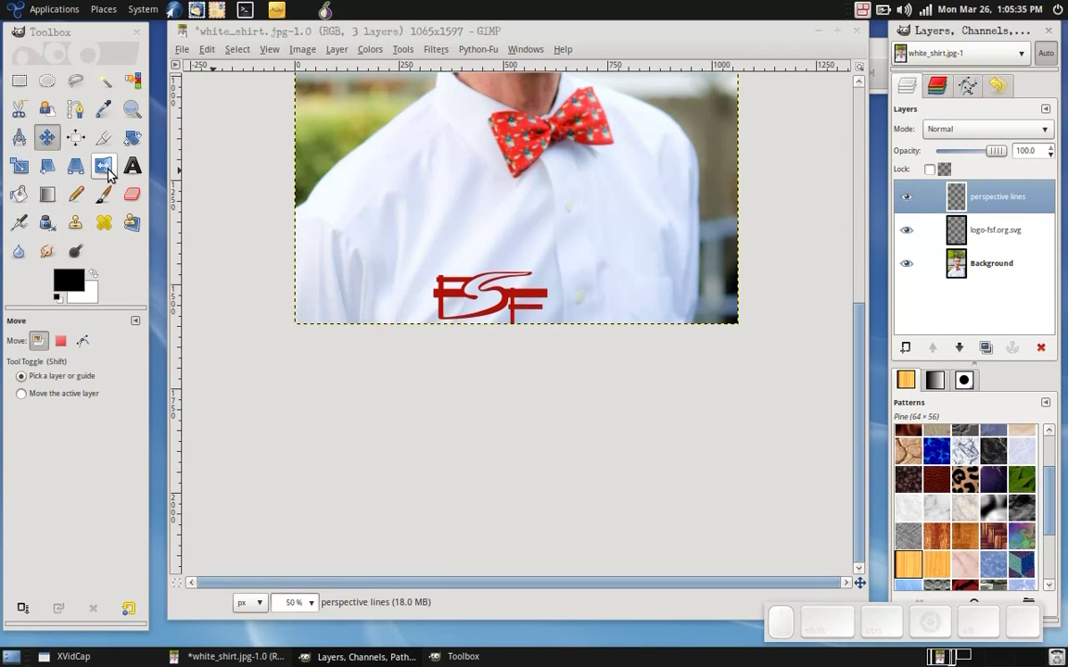
click(102, 203)
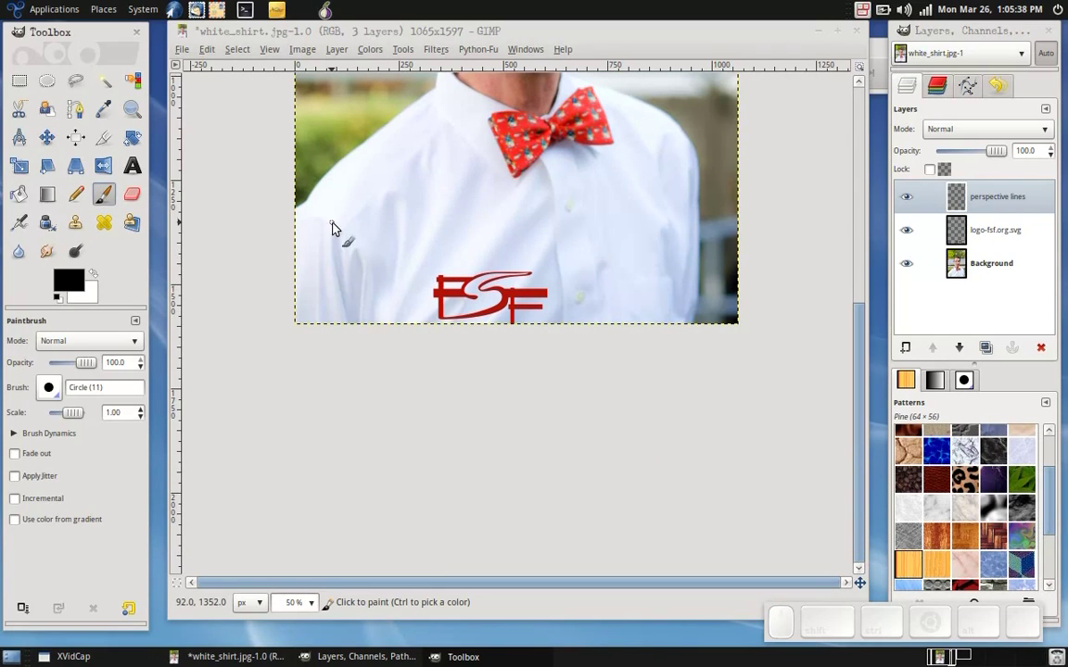
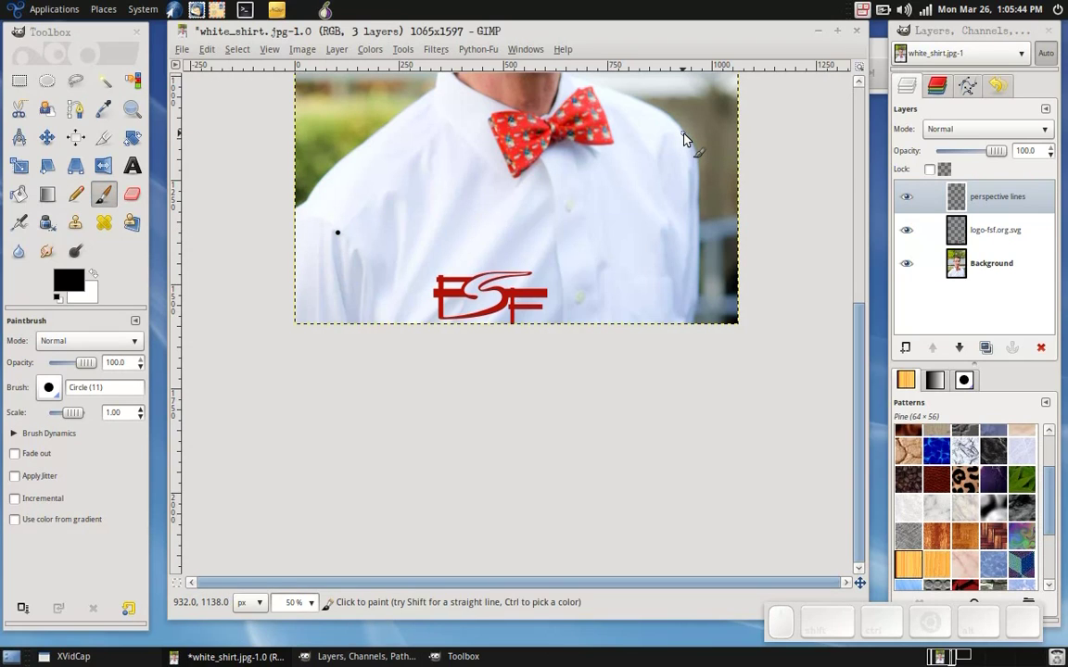
click(687, 138)
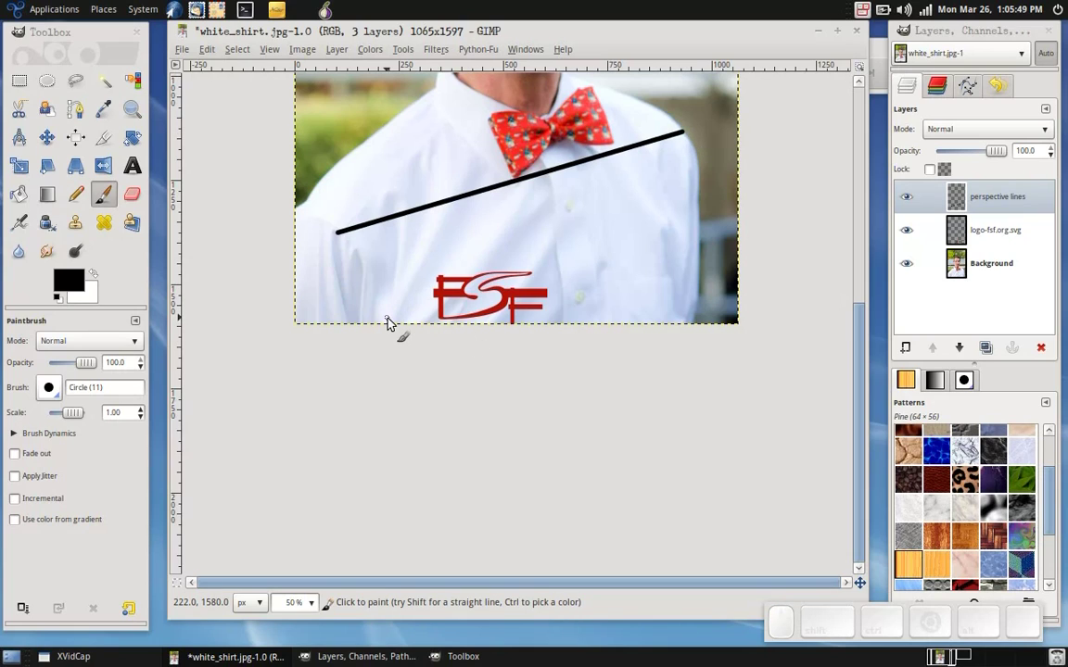
click(393, 324)
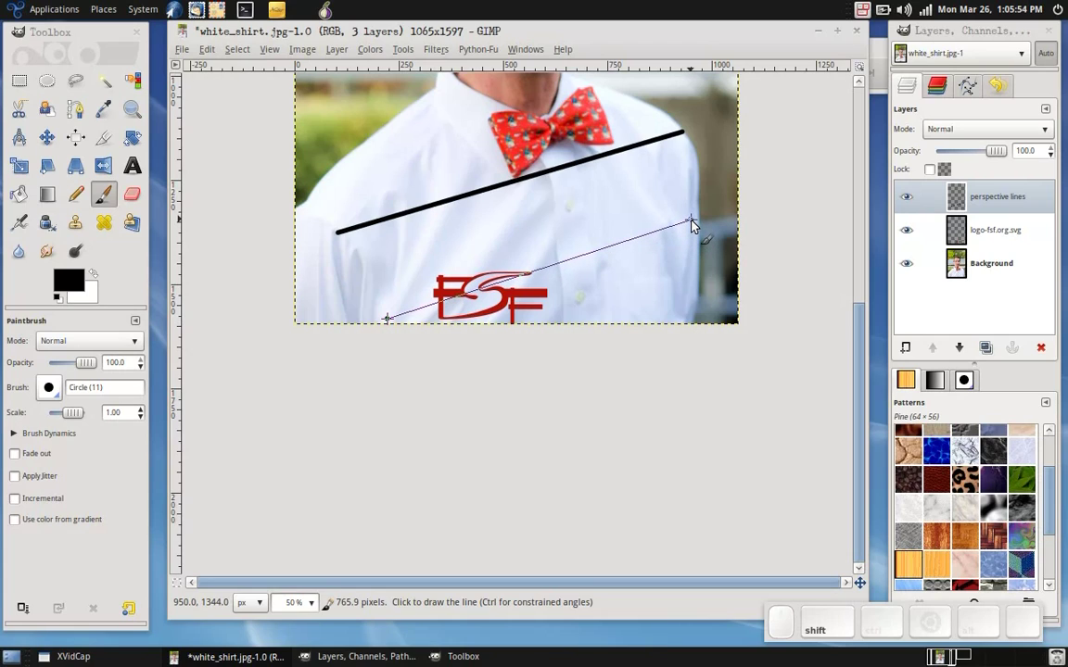
click(699, 223)
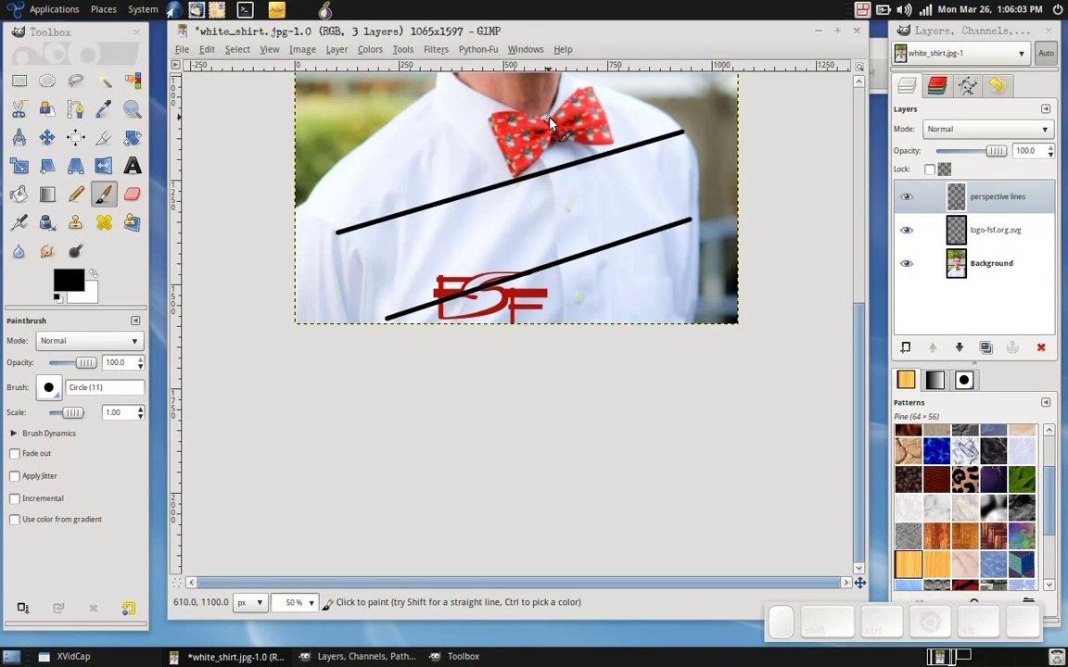
click(557, 122)
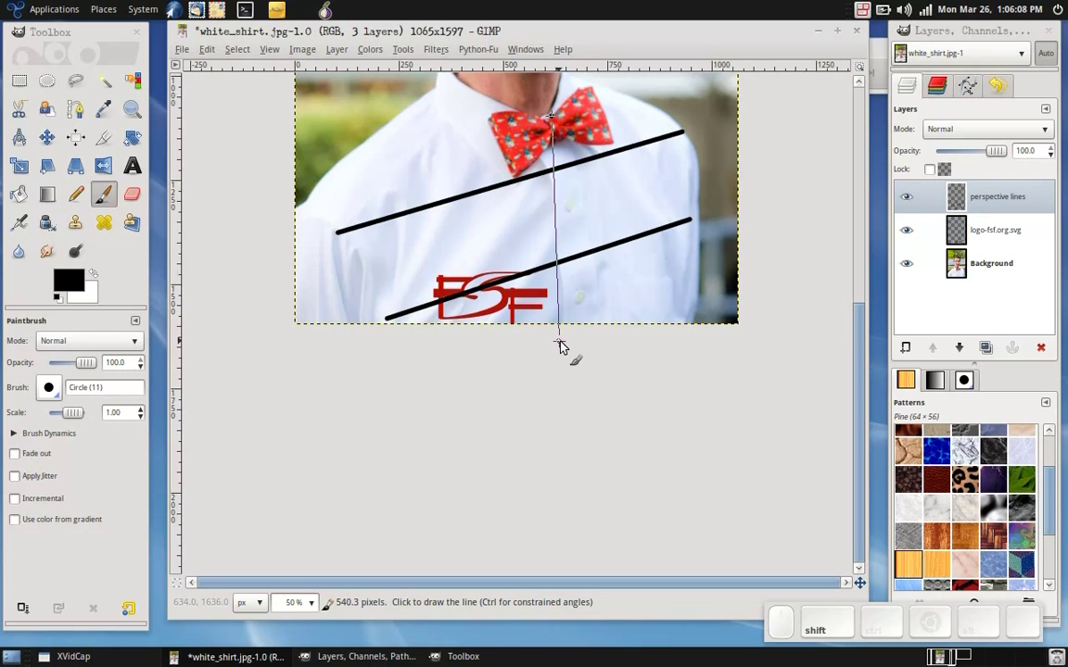
key(ctrl+z)
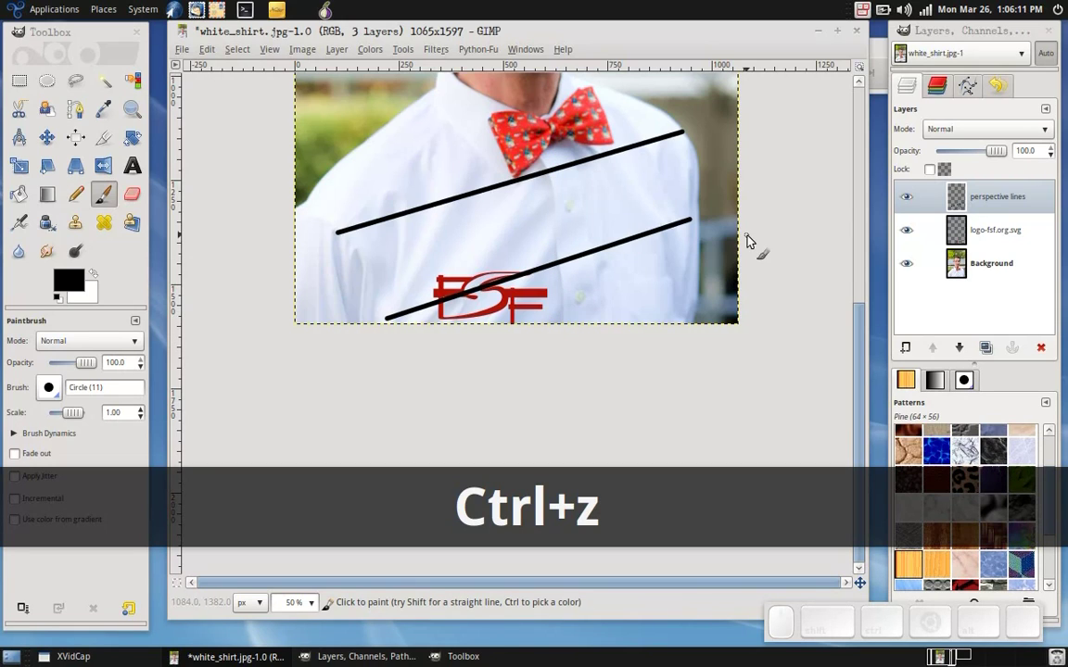
click(1003, 271)
click(995, 234)
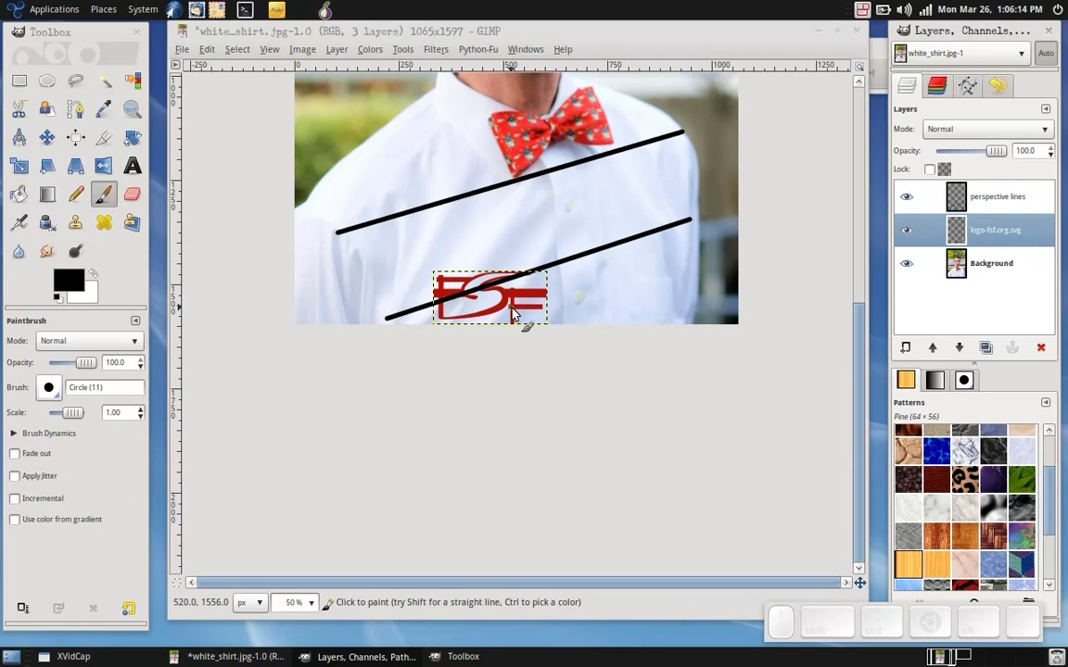
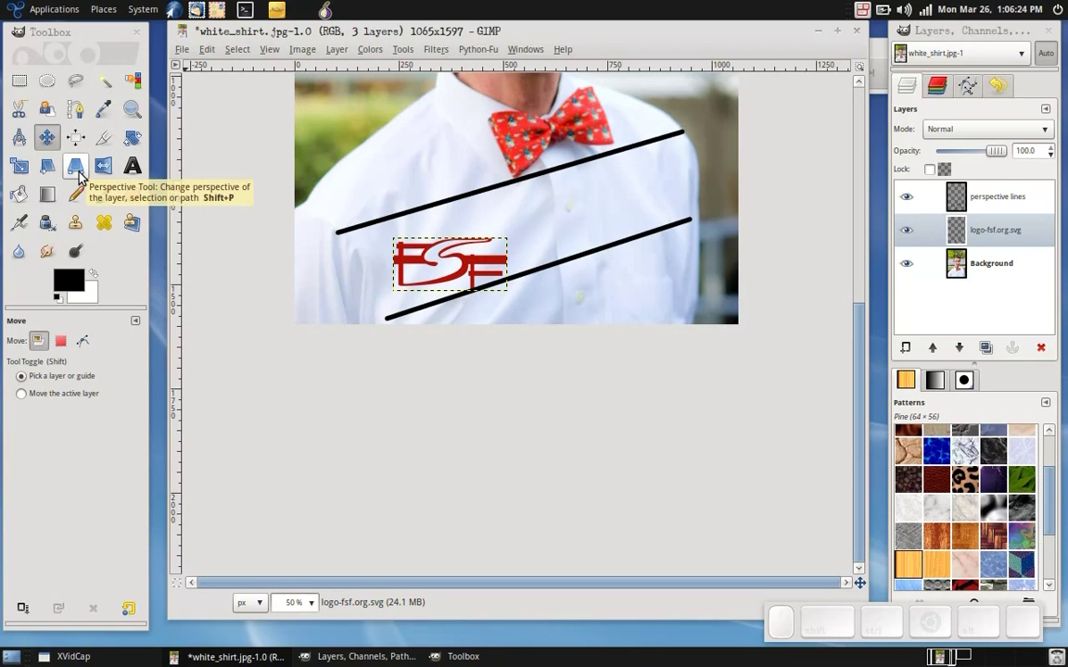
Step: Switch to the Perspective tool and revert the logo to its unskewed shape for a fresh transform
click(85, 177)
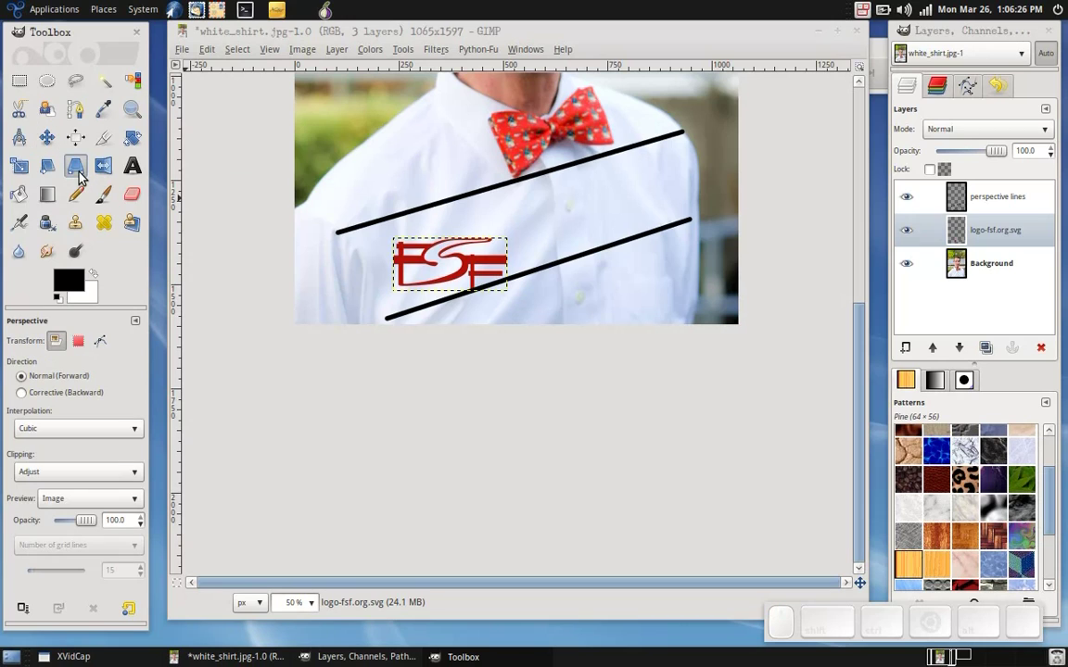
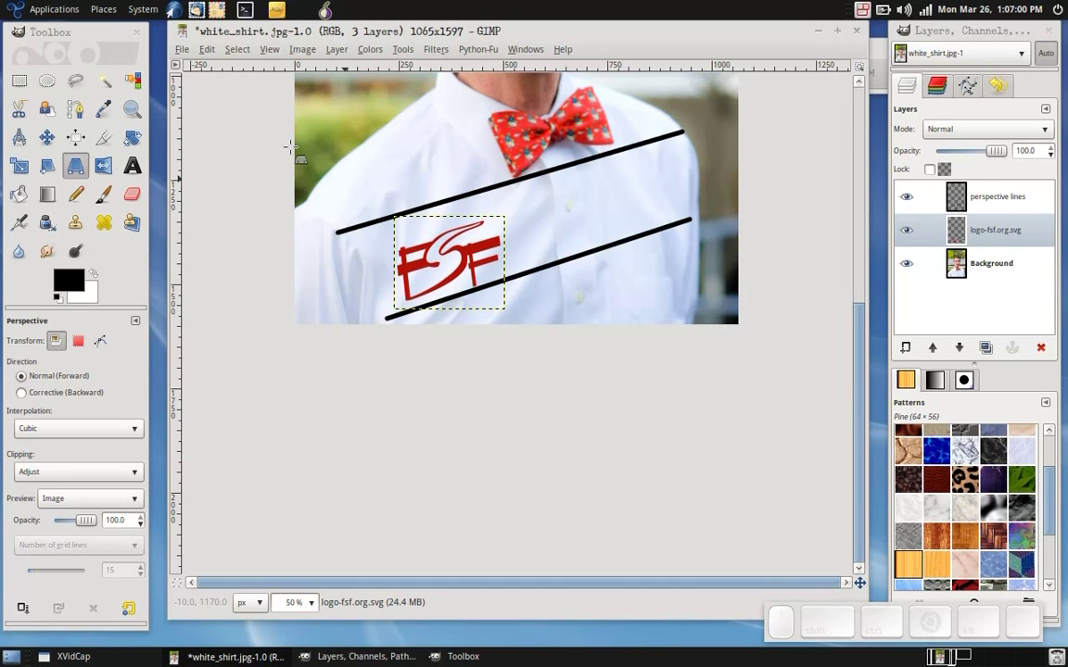
key(z)
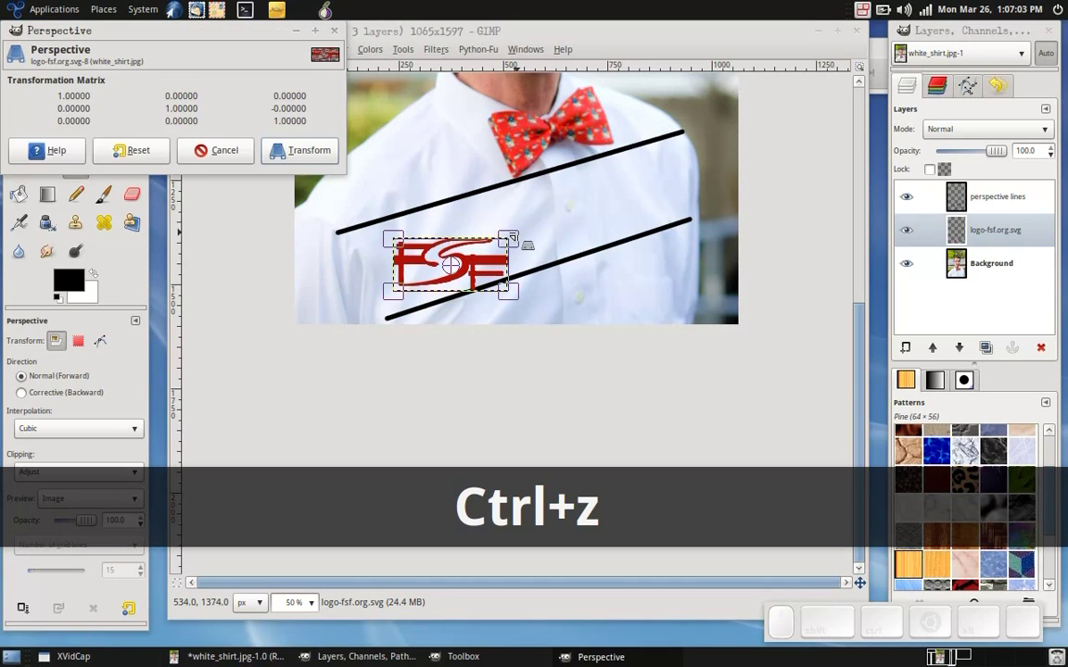
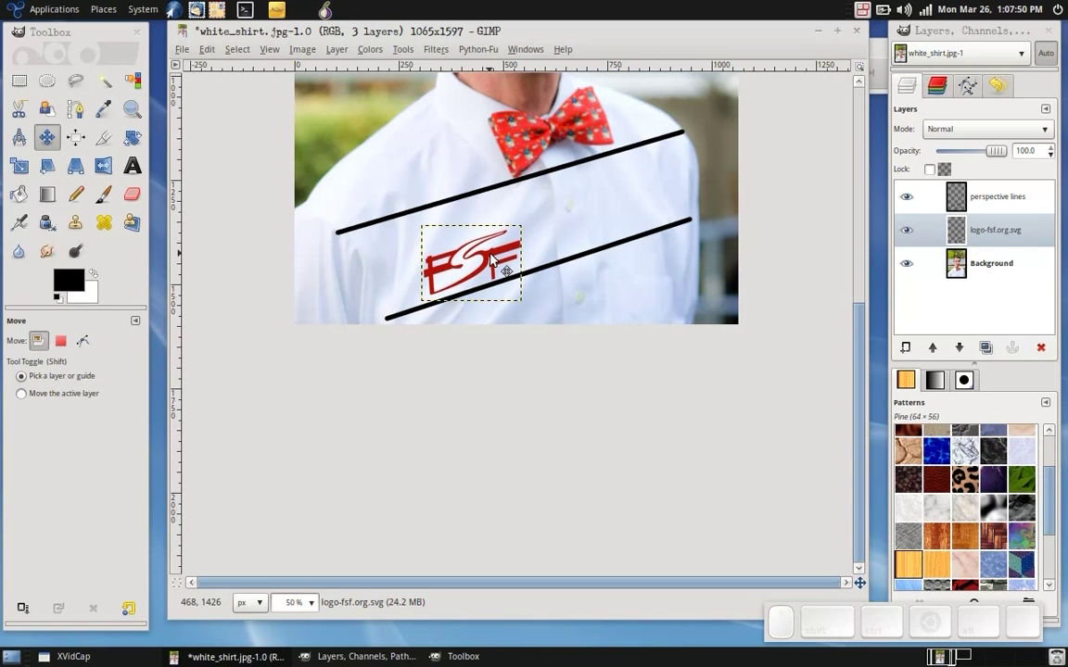
Step: Reposition the slanted logo lower on the shirt and hide the perspective lines layer
click(497, 260)
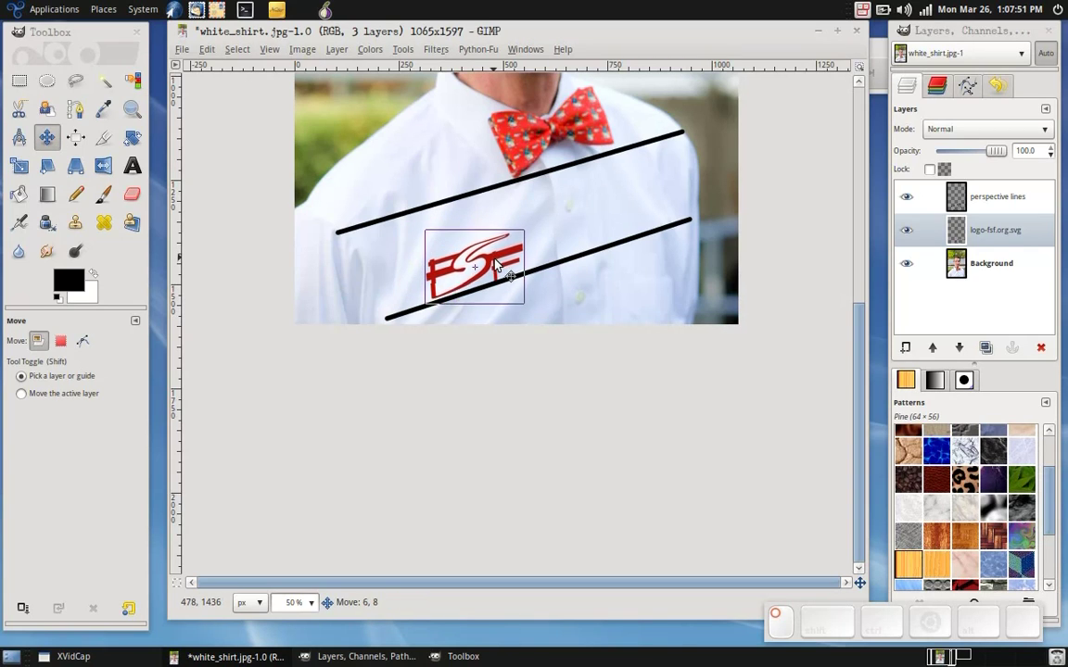
click(916, 203)
click(503, 274)
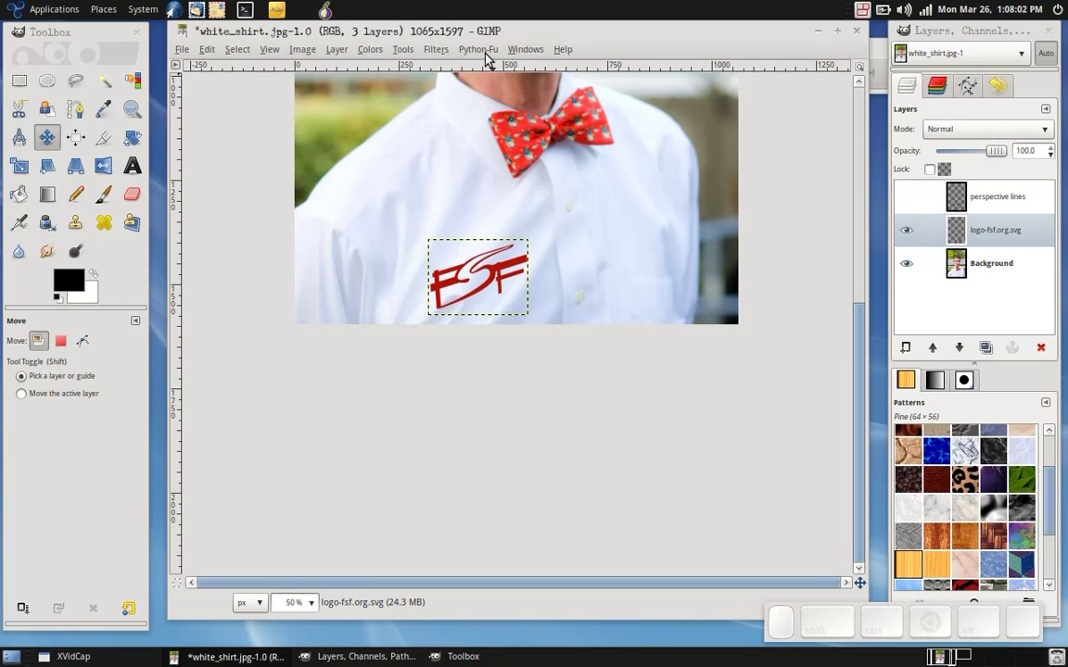
Step: Start the Bump Map filter on the logo layer and move its dialog aside
click(491, 59)
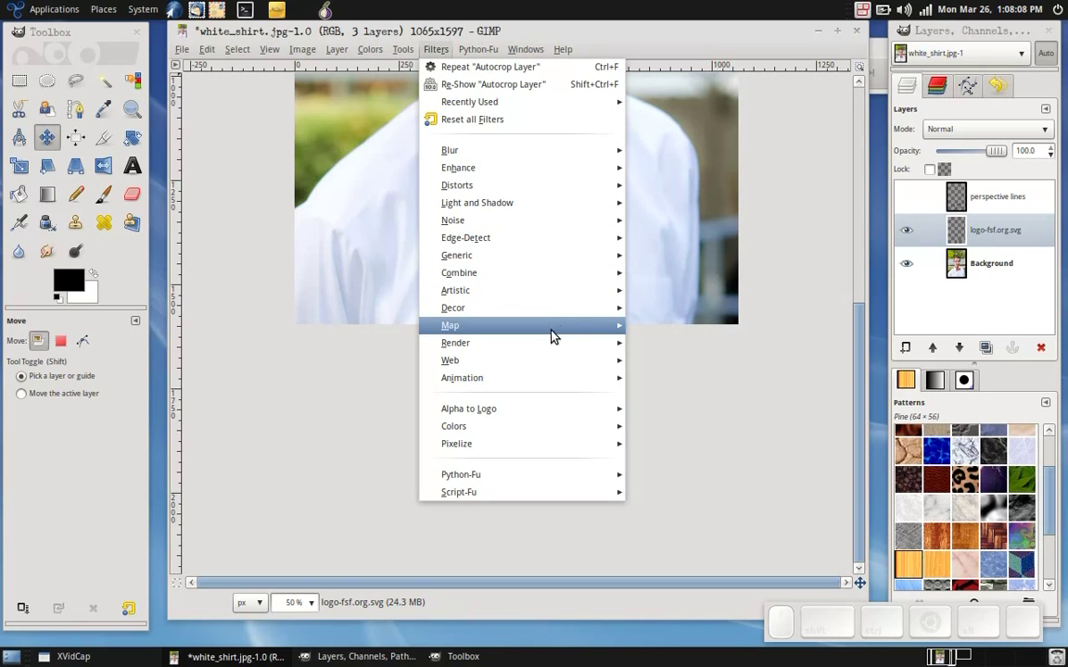
click(577, 330)
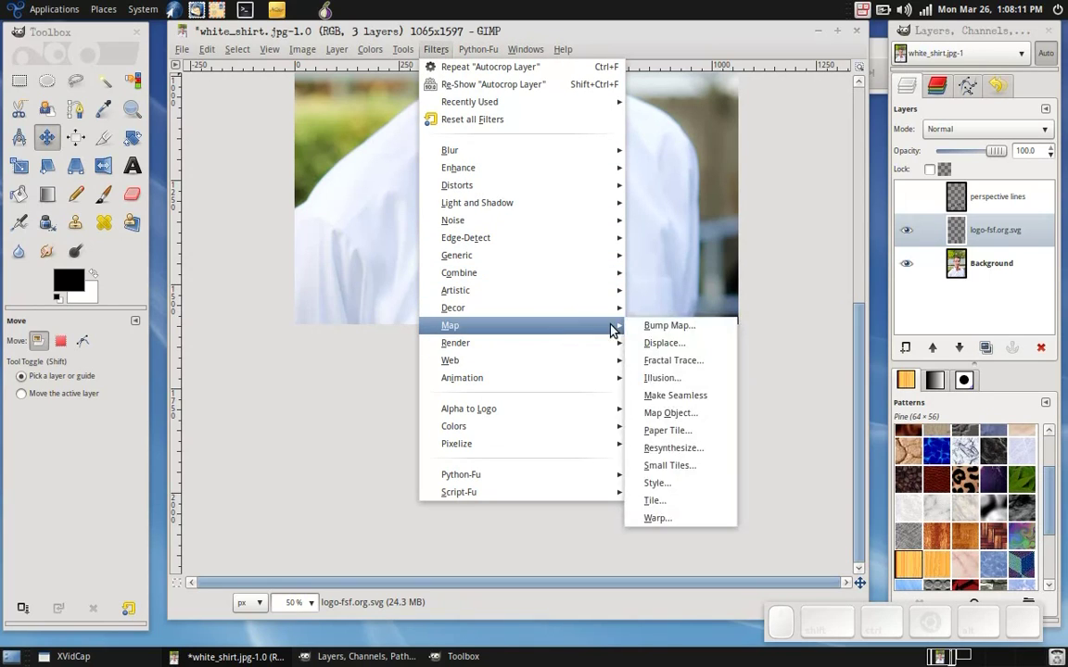
click(716, 333)
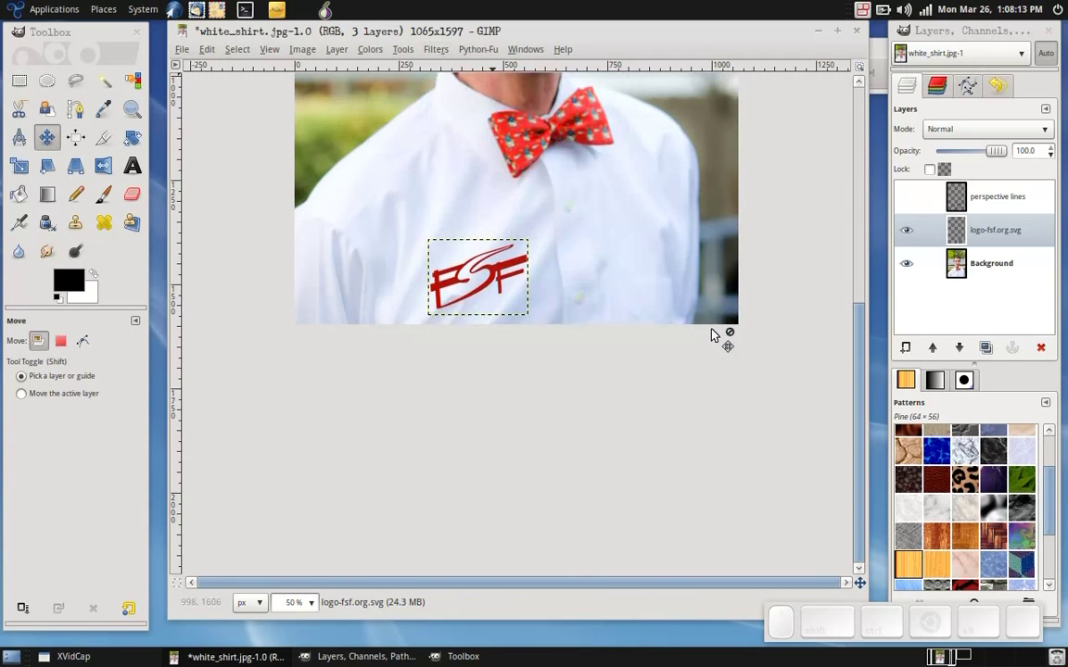
drag(610, 161, 618, 197)
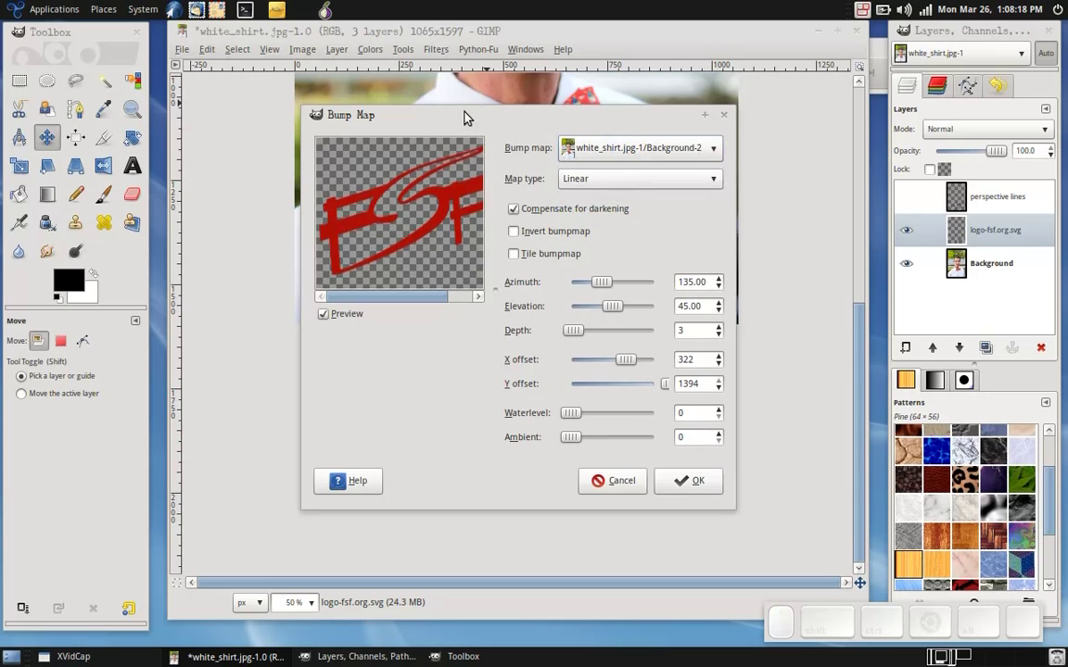
drag(473, 115, 625, 144)
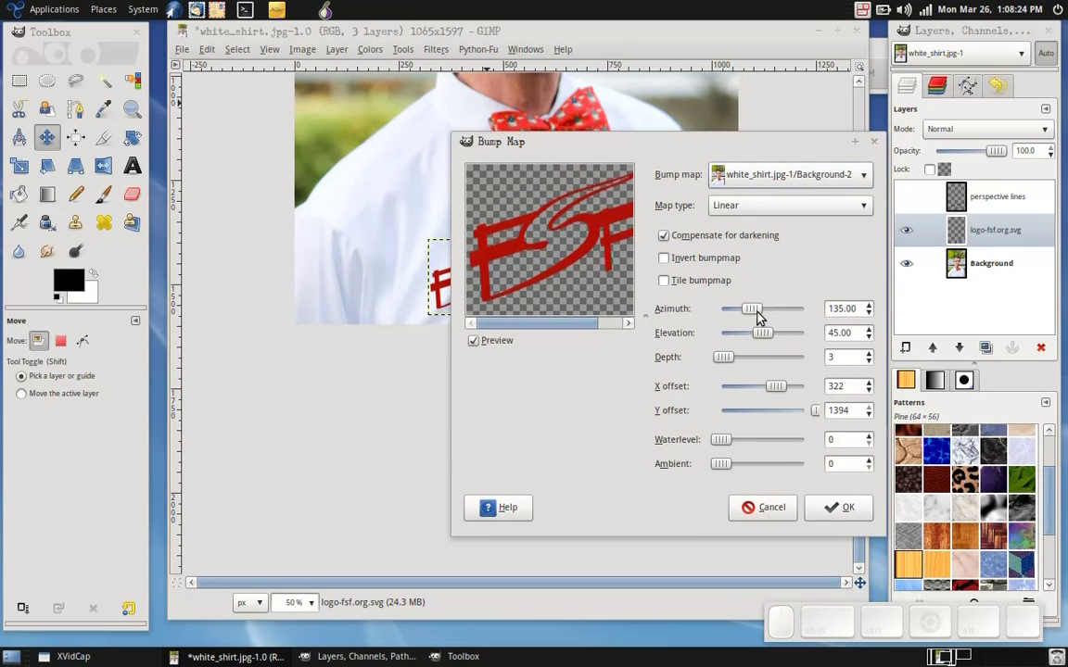
Step: Nudge the azimuth, deepen the bump depth, and shift the bump map X offset to 466
click(776, 315)
click(763, 313)
click(746, 359)
click(765, 360)
click(756, 362)
click(756, 362)
click(736, 445)
click(753, 445)
click(757, 467)
click(745, 468)
click(784, 390)
click(787, 389)
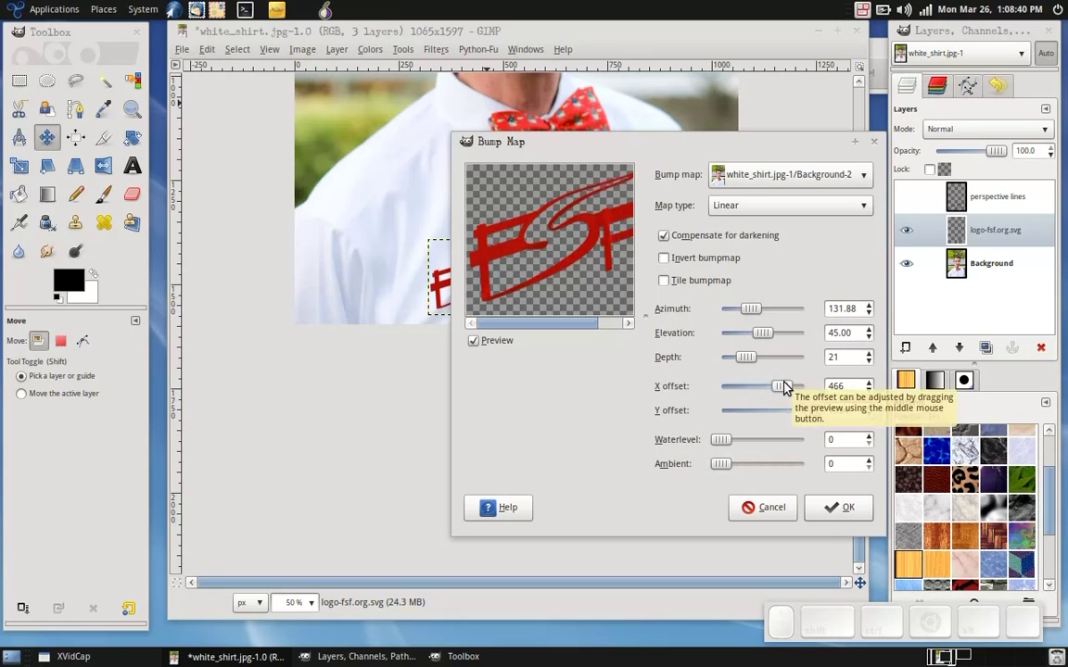
Step: Settle the bump map at depth 19, elevation 25.31 and azimuth 281.58
click(760, 358)
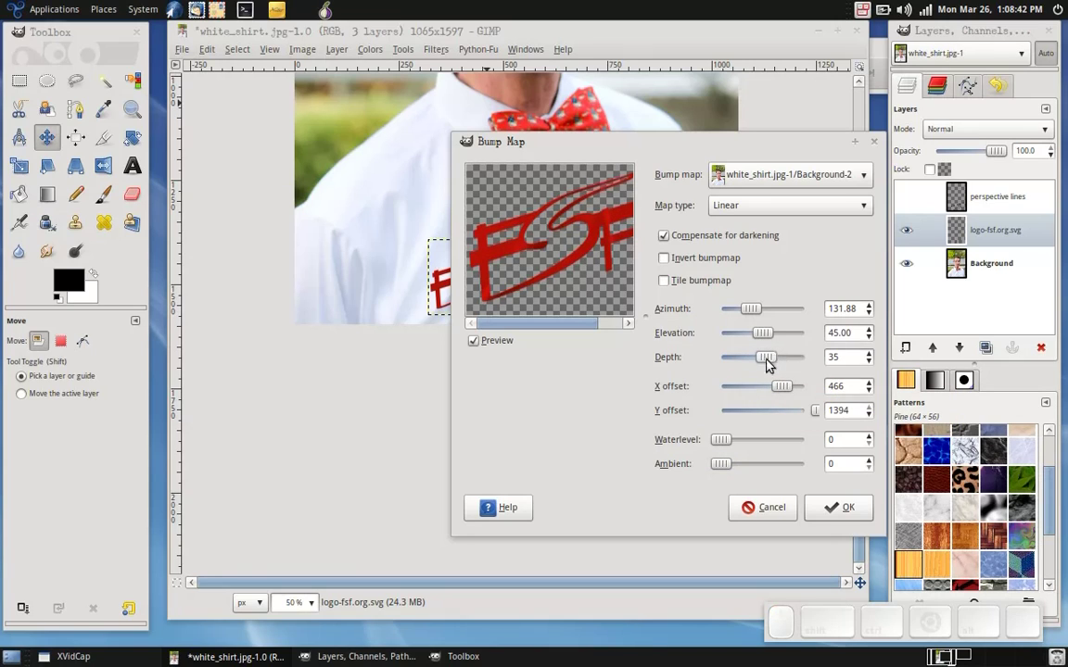
click(770, 365)
click(743, 348)
click(748, 342)
click(745, 344)
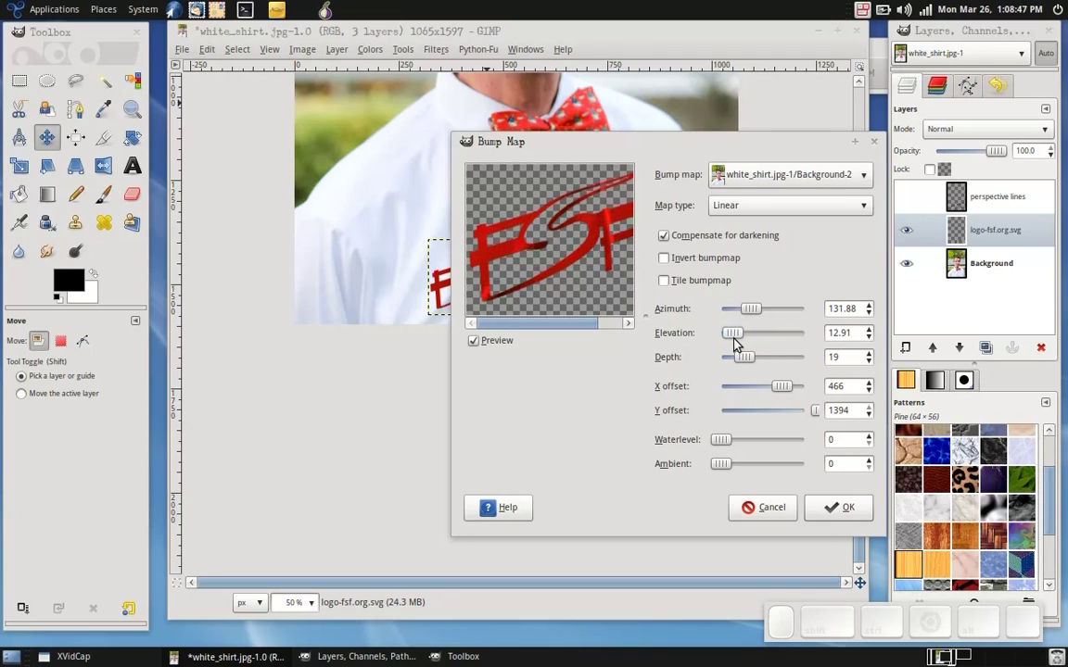
click(751, 342)
click(748, 340)
click(746, 341)
click(753, 313)
click(753, 313)
click(767, 310)
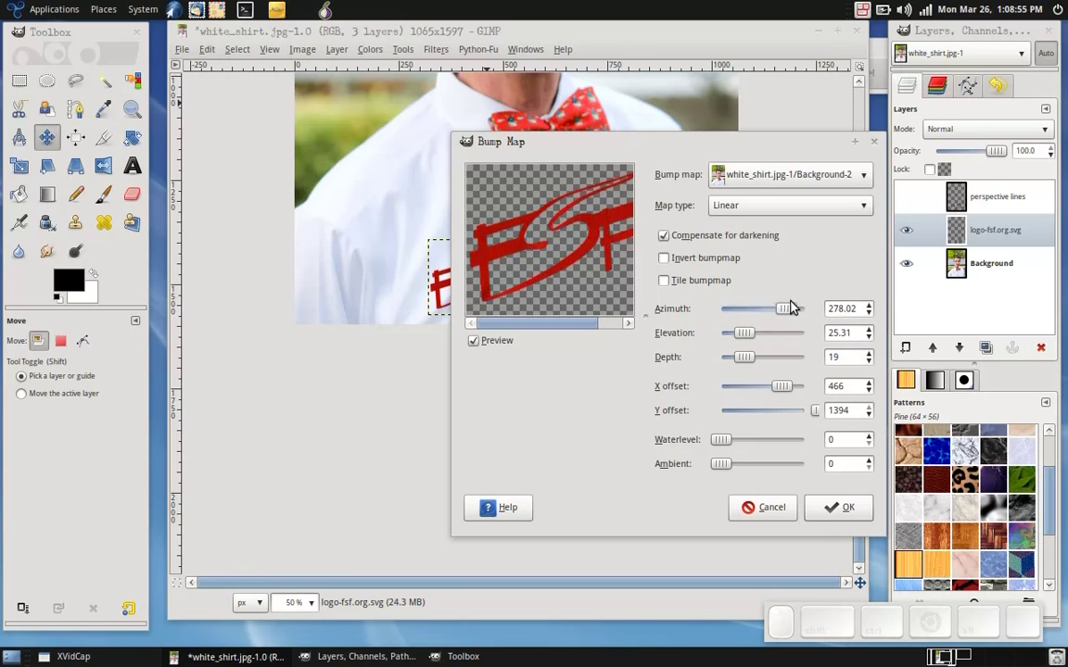
click(785, 309)
click(781, 311)
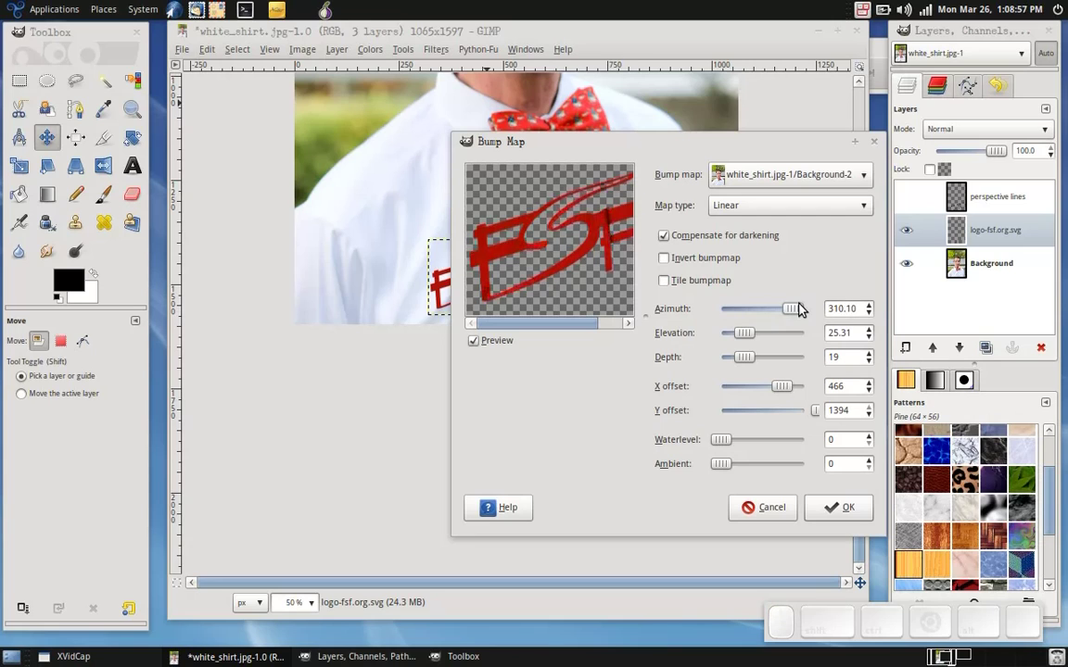
click(803, 311)
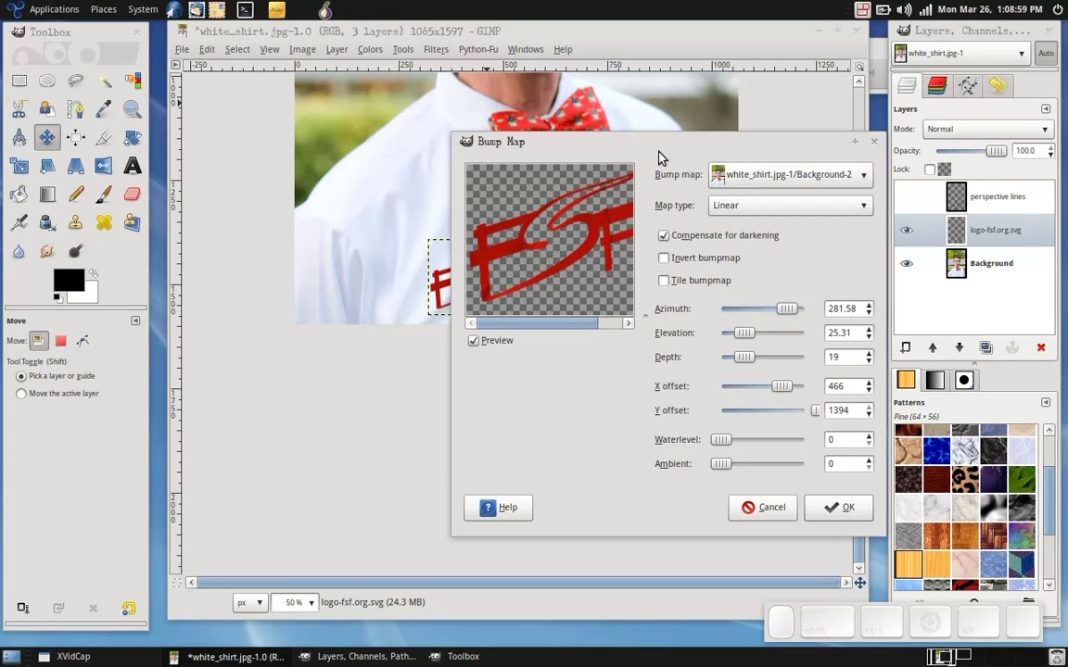
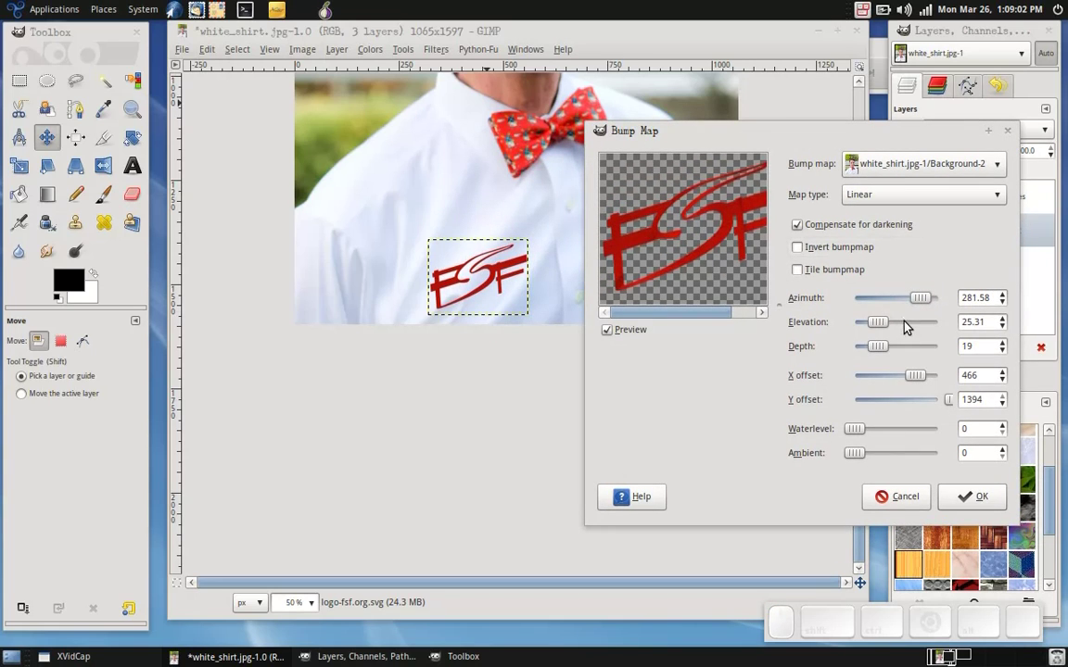
Step: Lower the bump map light azimuth step by step down to 110.50
click(927, 300)
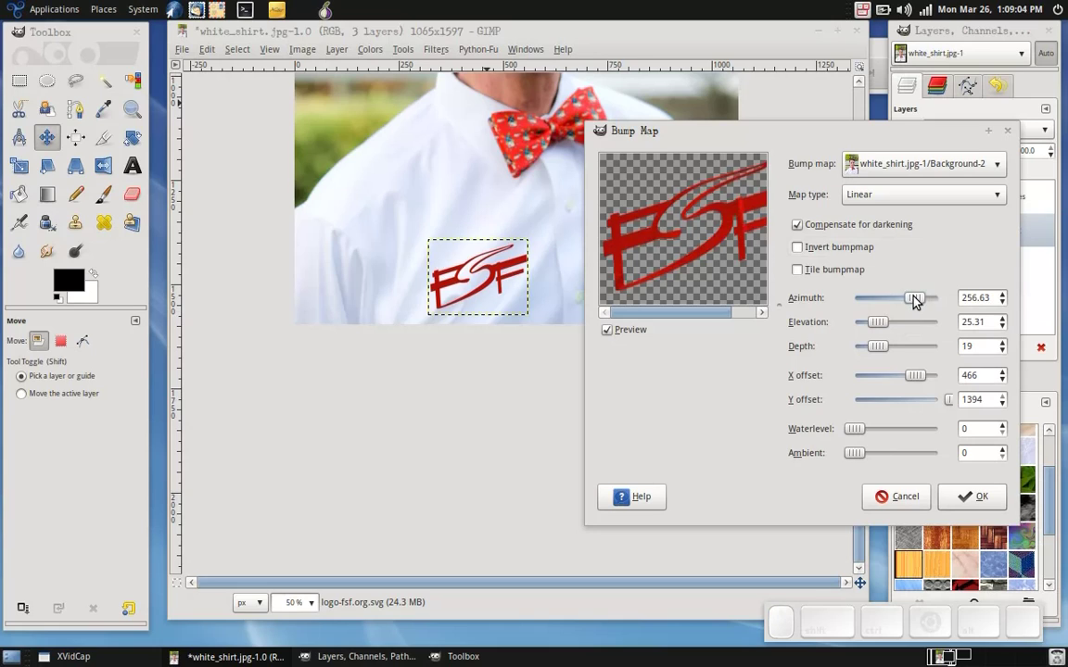
click(926, 299)
click(928, 298)
click(933, 299)
click(901, 305)
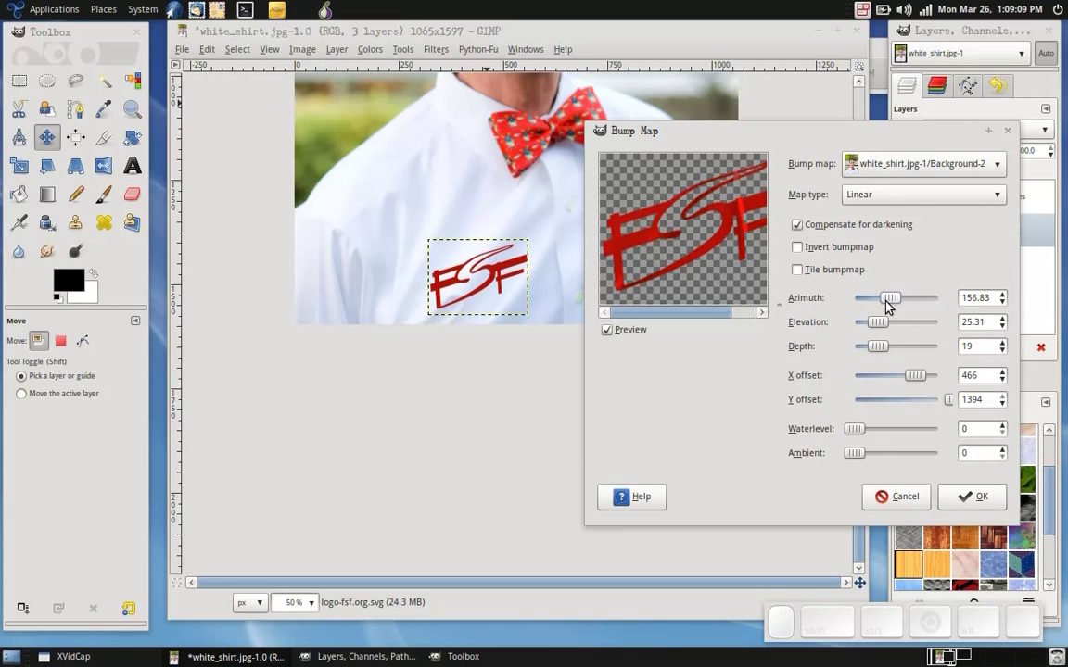
click(879, 303)
click(871, 302)
click(879, 305)
click(902, 302)
click(901, 302)
click(883, 304)
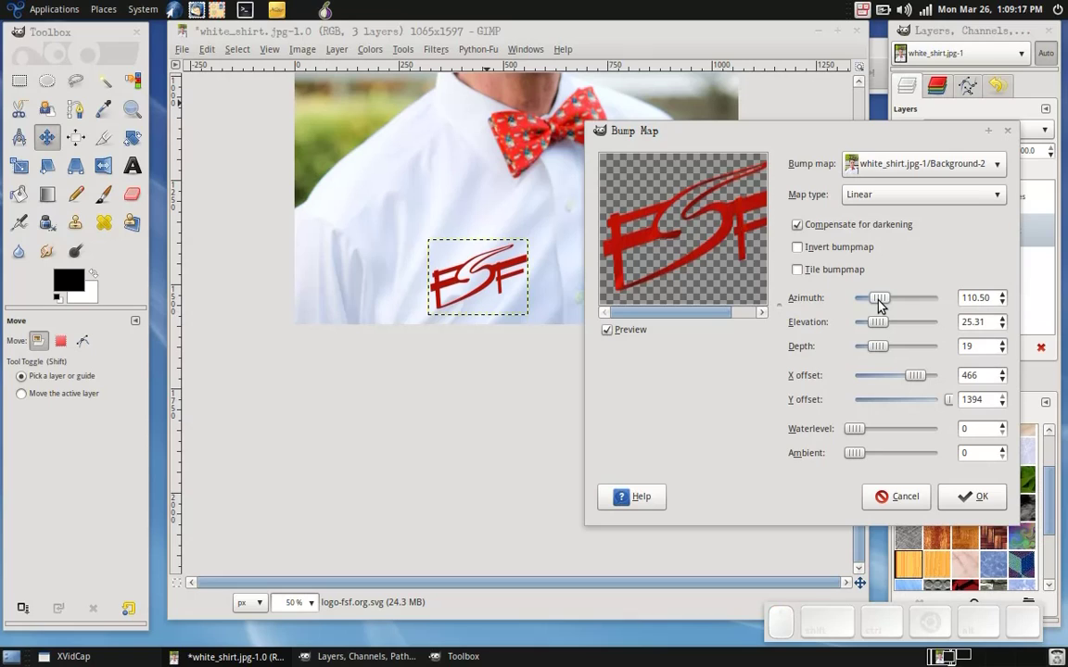
Step: Adjust the light elevation down to about 19, then settle it at 24.43
click(897, 327)
drag(901, 325, 877, 327)
click(878, 329)
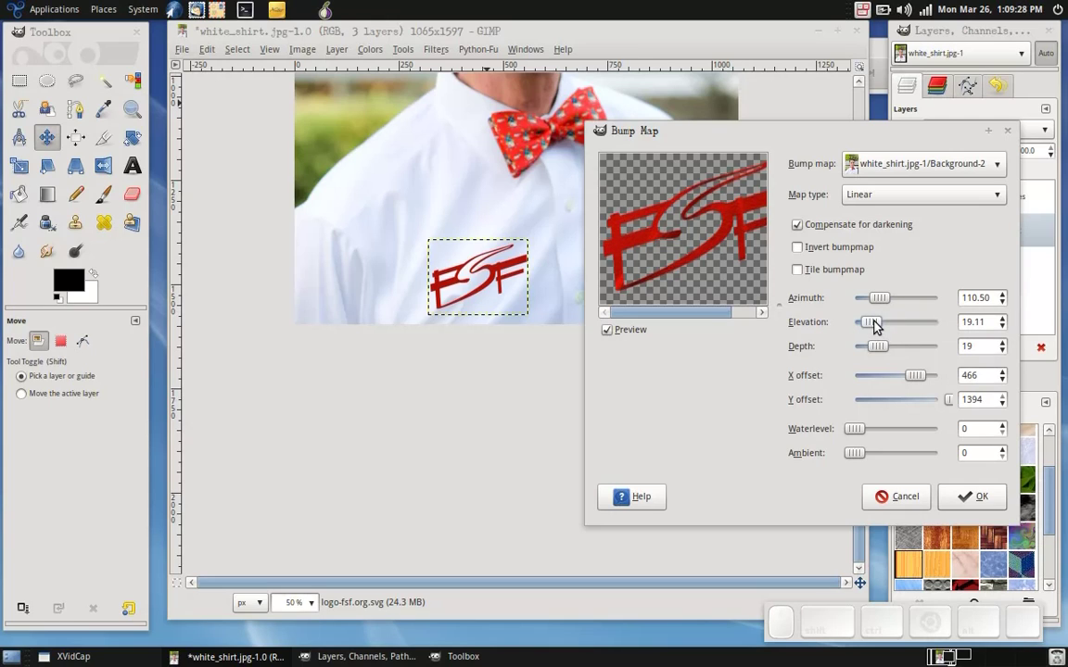
click(887, 327)
click(890, 324)
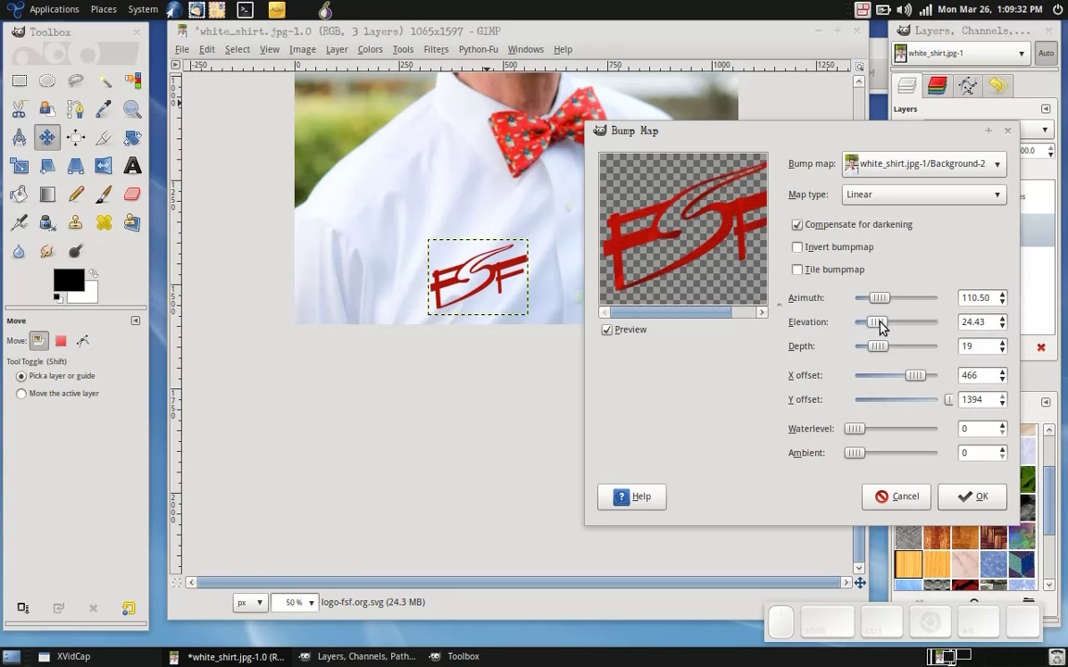
Step: Try the Sinusoidal map type, then return the bump map to Linear
drag(885, 196, 888, 216)
drag(888, 206, 892, 186)
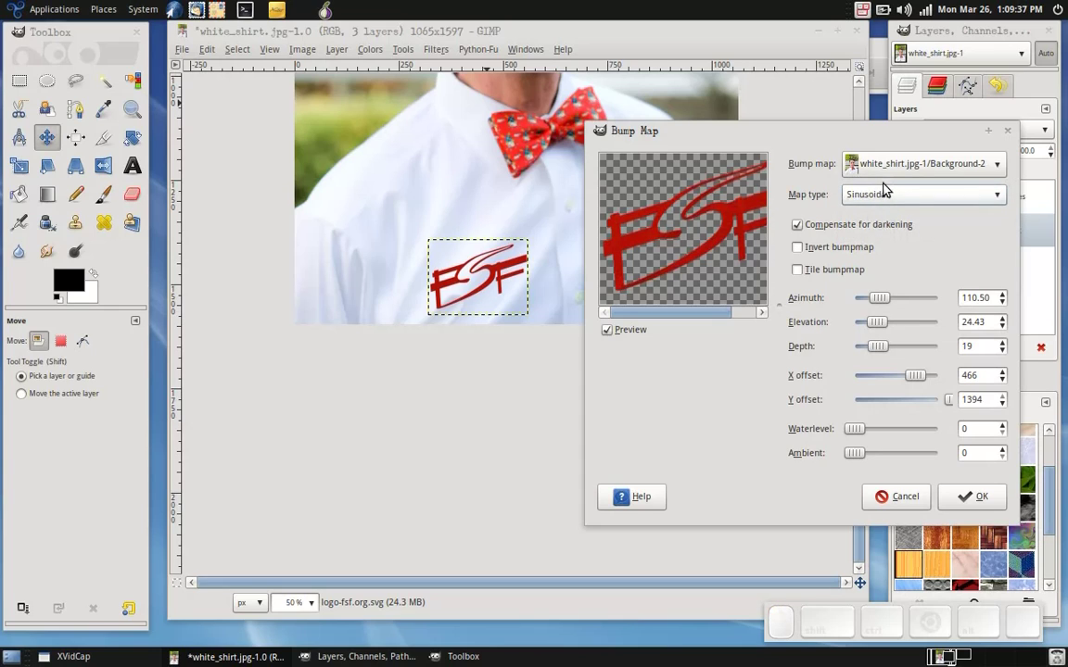
drag(889, 190, 891, 154)
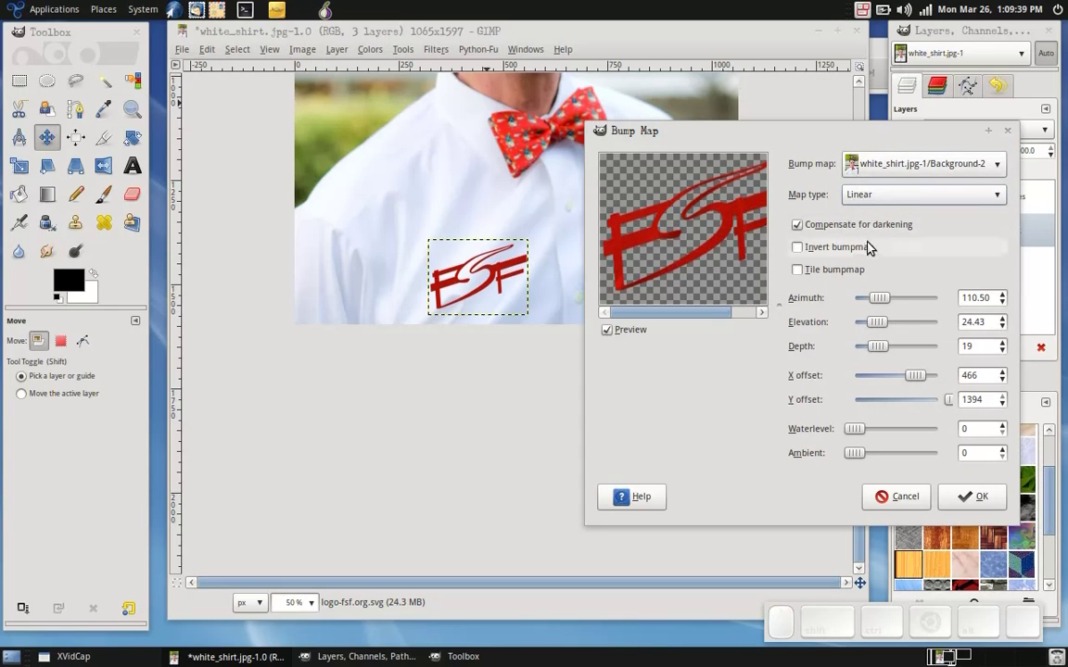
Step: Invert the bump map, reduce depth to 16 and raise elevation to 76.71
click(875, 248)
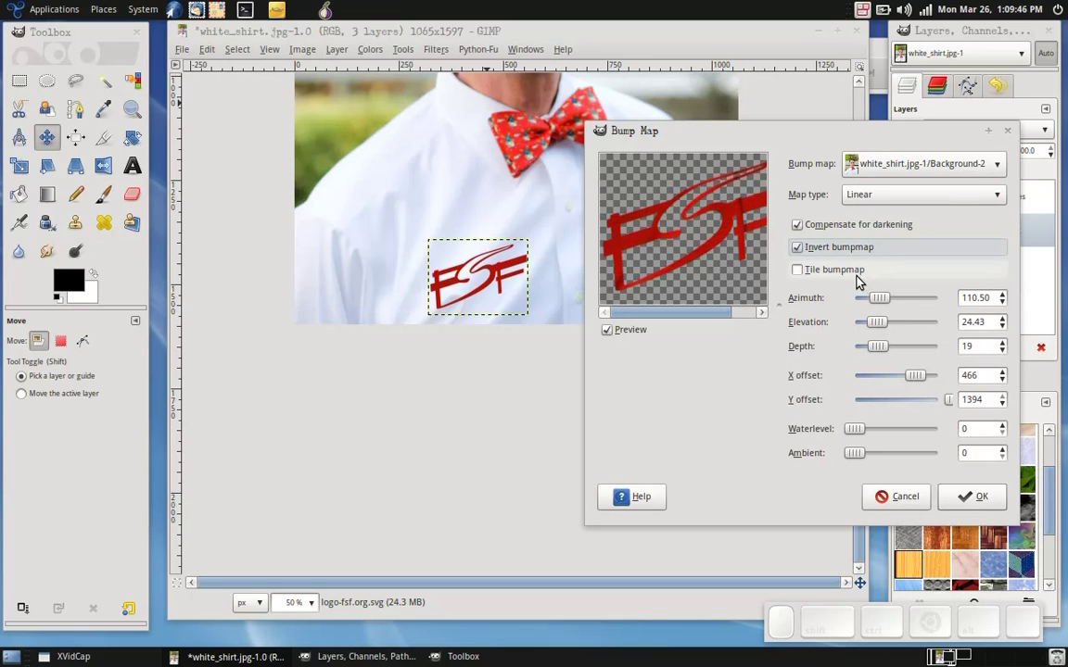
click(884, 346)
click(895, 347)
click(885, 348)
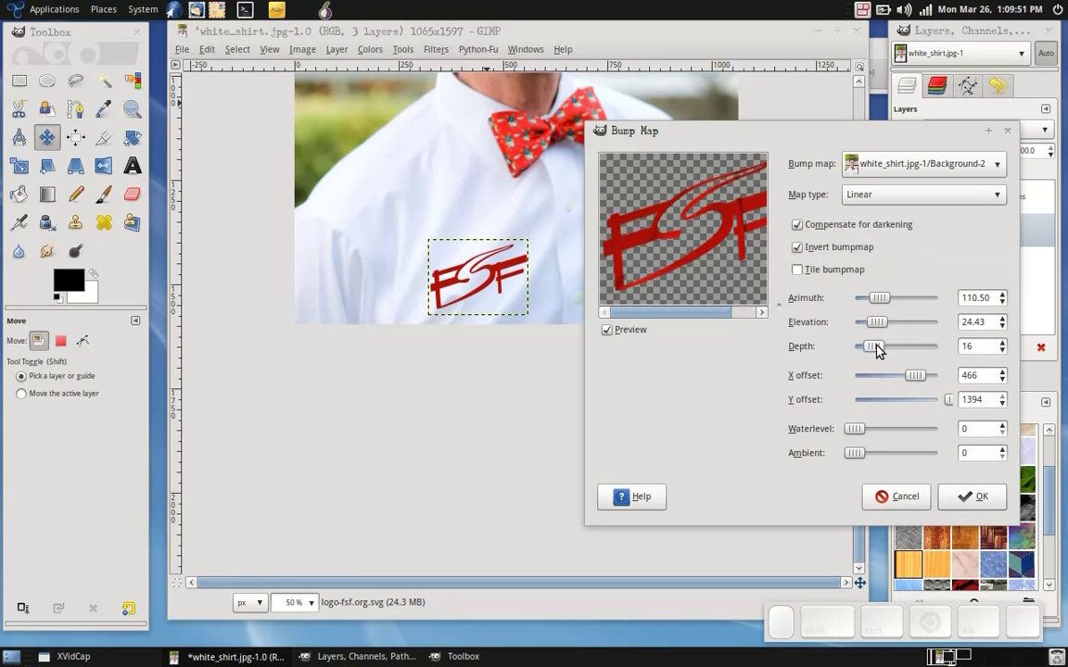
click(880, 349)
click(880, 351)
click(895, 327)
click(928, 328)
click(908, 350)
Step: Deepen the bump to 30 and swing the light azimuth around to 53.47
click(919, 351)
click(915, 330)
click(916, 329)
click(903, 331)
click(921, 328)
click(935, 329)
click(839, 253)
click(839, 253)
click(899, 301)
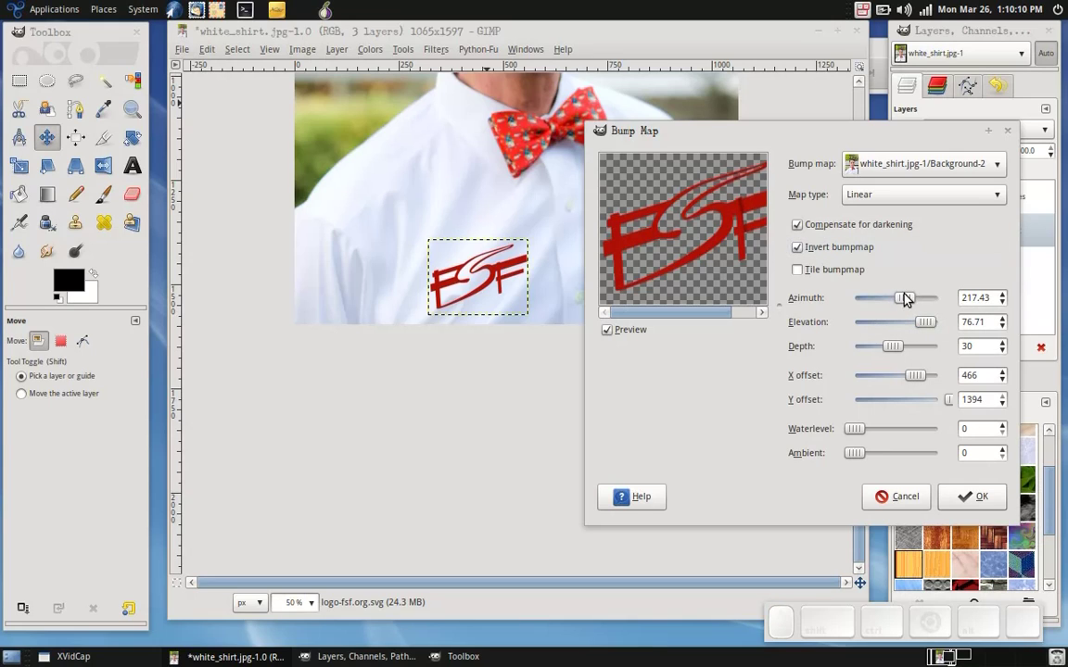
click(886, 303)
drag(868, 303, 926, 290)
Step: Increase the bump depth to 34 and drag the X offset out to -1000
click(885, 297)
click(924, 303)
click(882, 306)
click(878, 312)
click(926, 354)
click(919, 356)
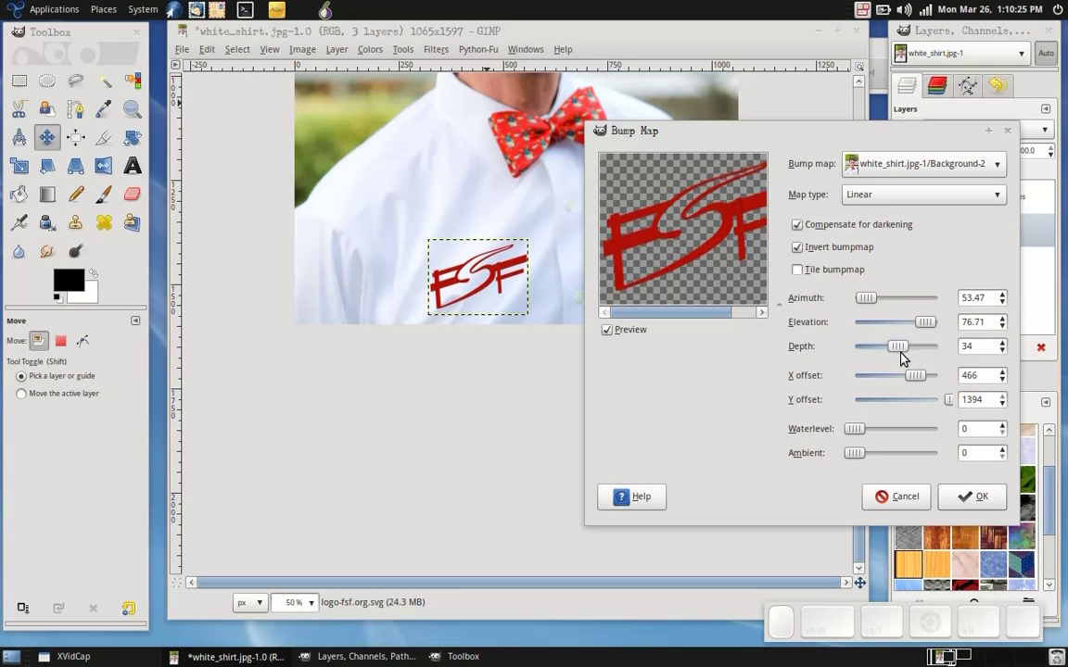
click(919, 383)
Step: Nudge the X and Y offsets, then bring both back to 0
click(899, 383)
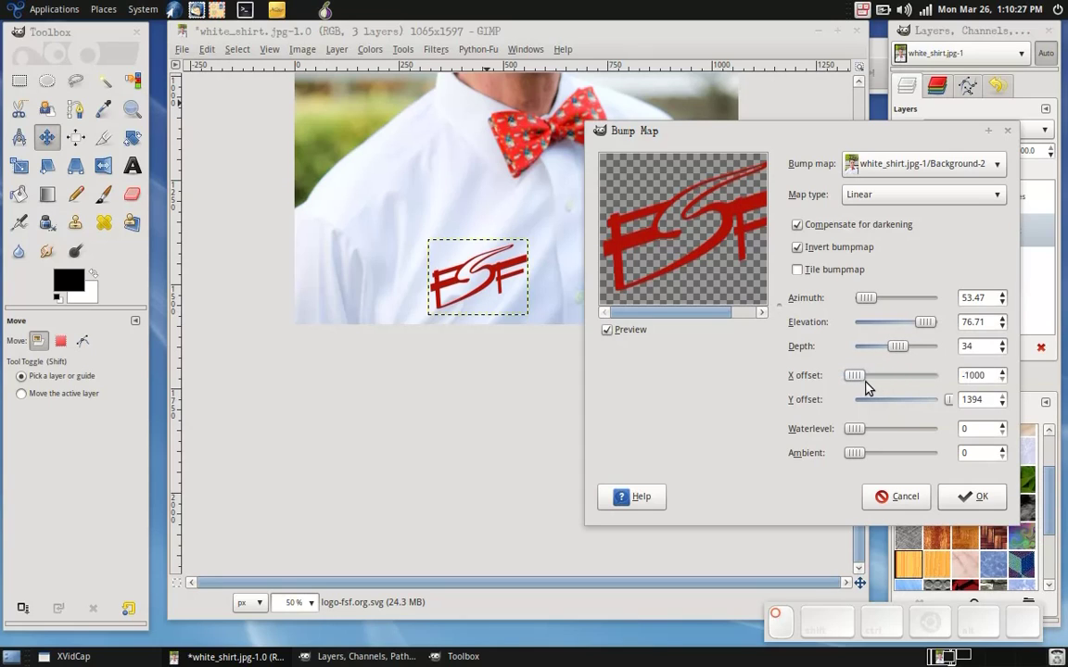
click(924, 383)
click(903, 388)
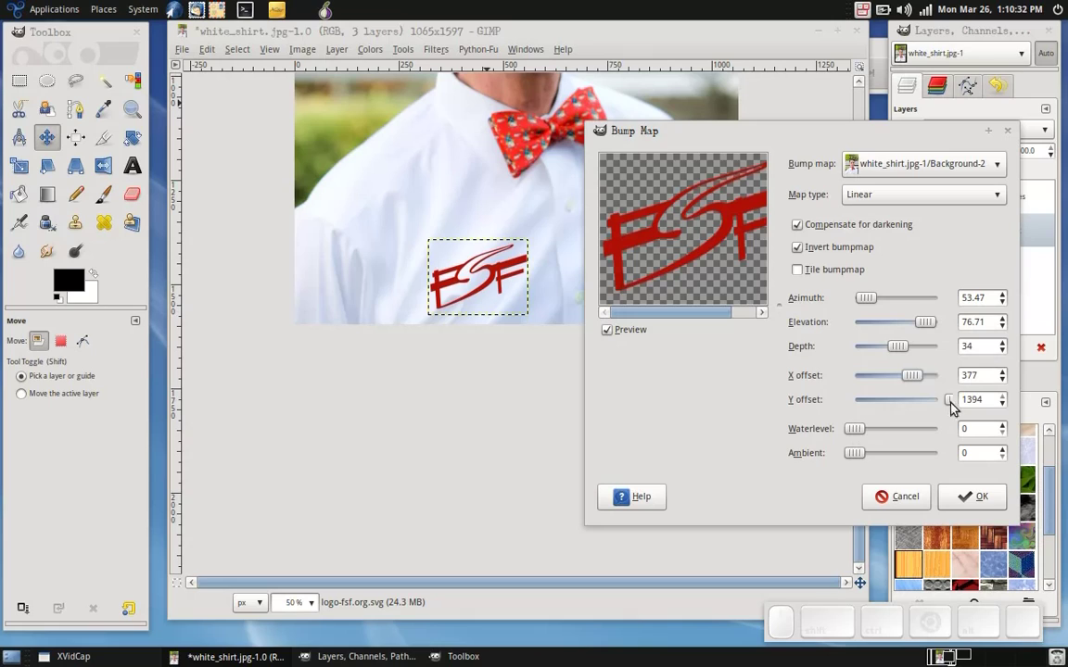
drag(948, 405, 912, 404)
click(932, 399)
click(932, 399)
click(929, 401)
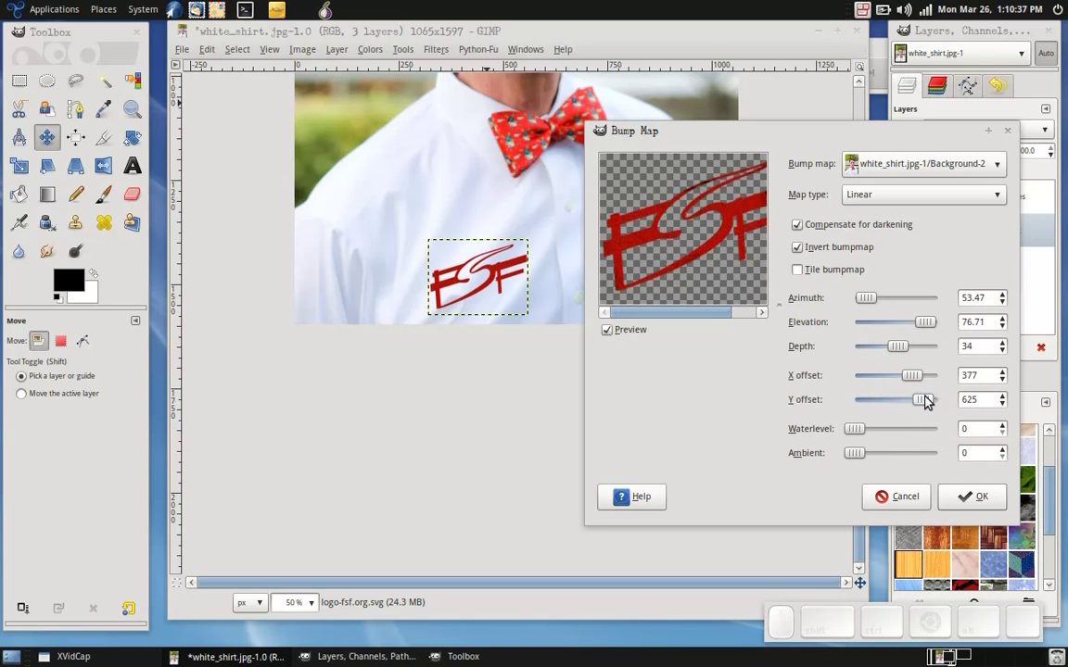
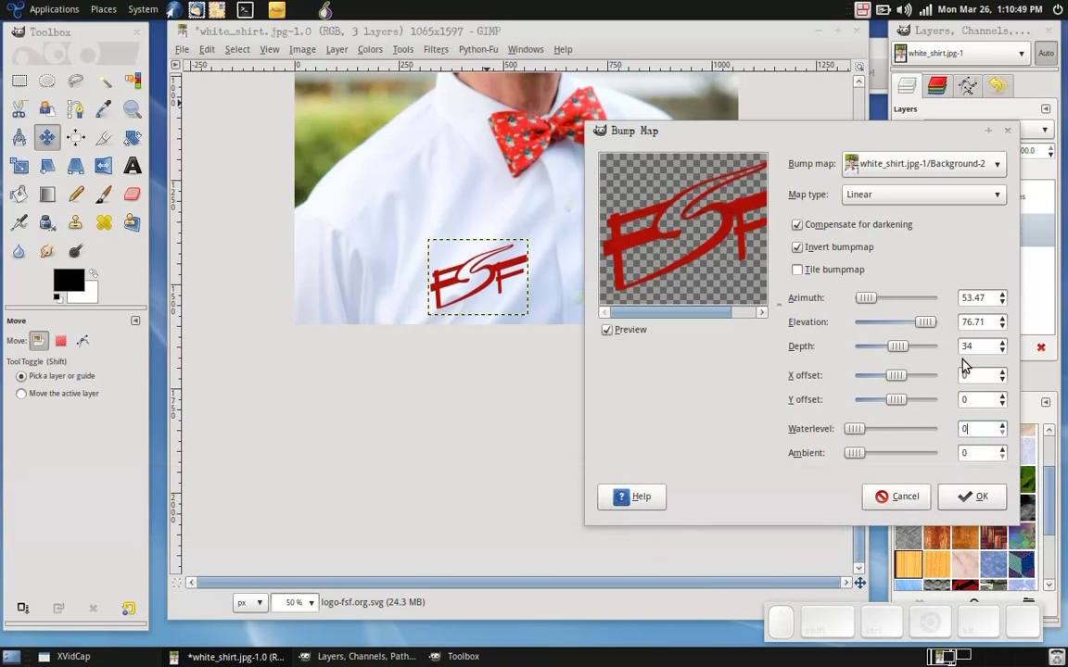
Step: Deepen the bump to 47, toggle inversion, and set elevation to about 57.21
click(918, 350)
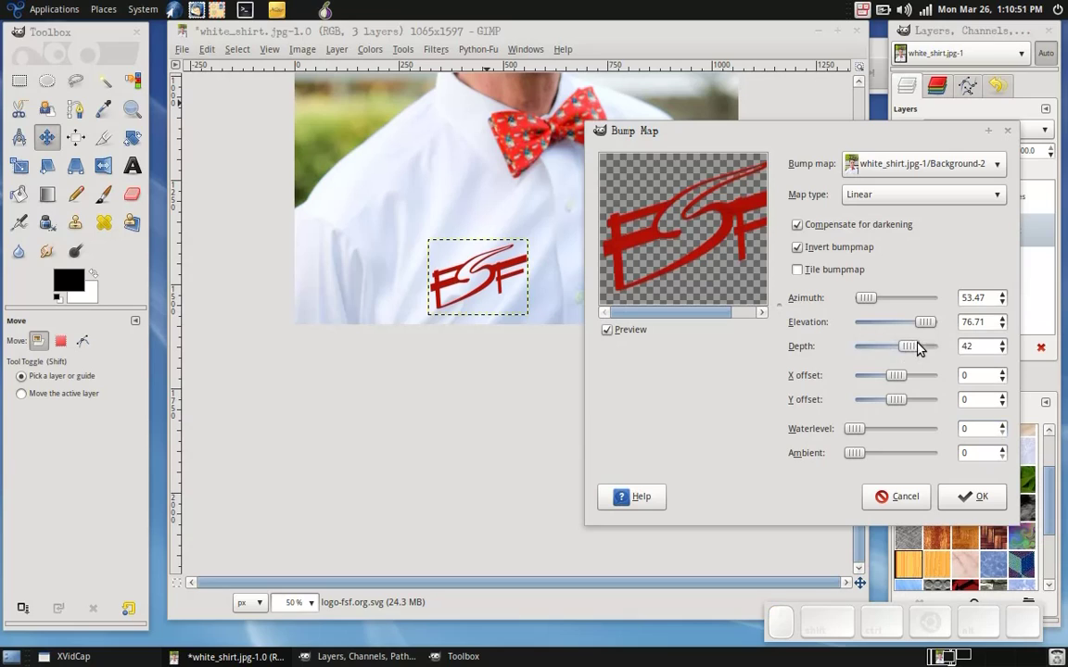
click(953, 346)
click(933, 347)
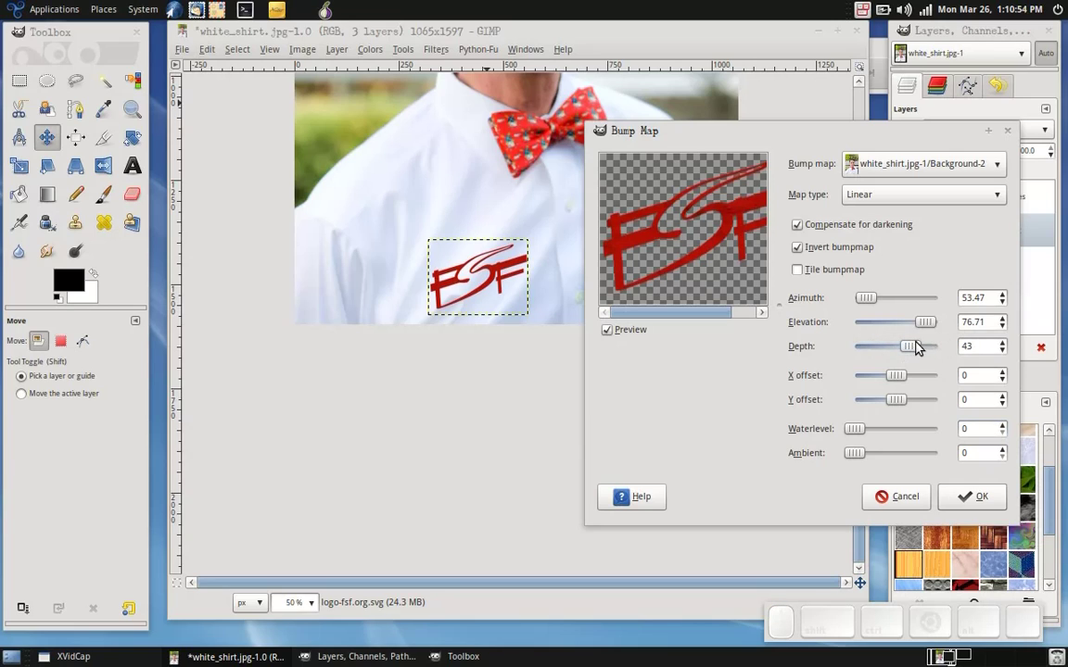
click(924, 346)
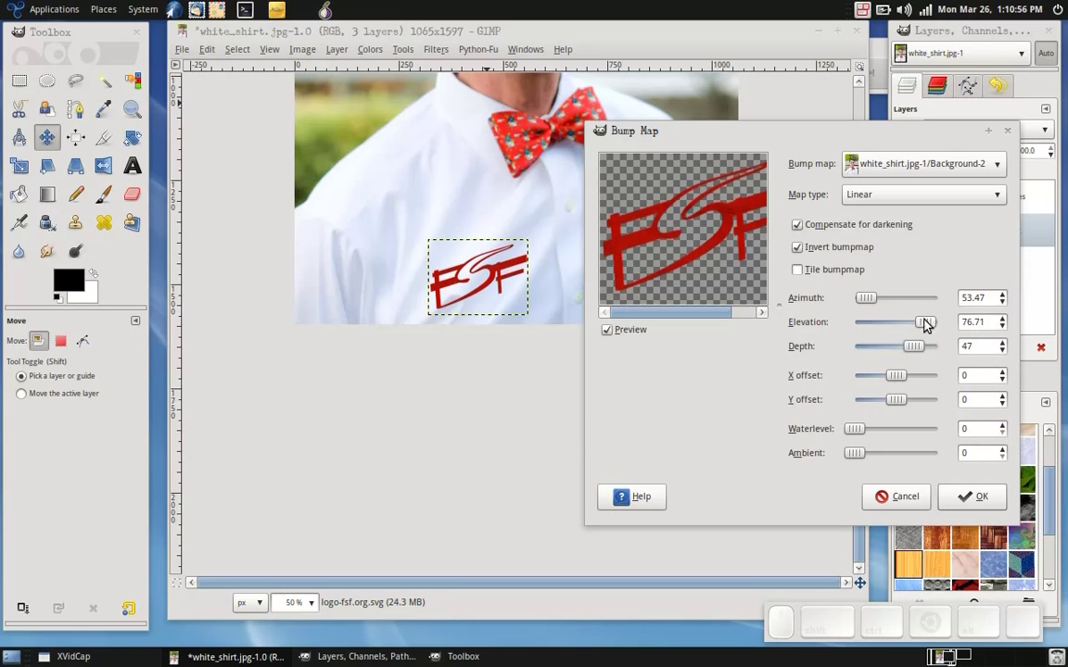
click(927, 324)
click(894, 325)
click(891, 324)
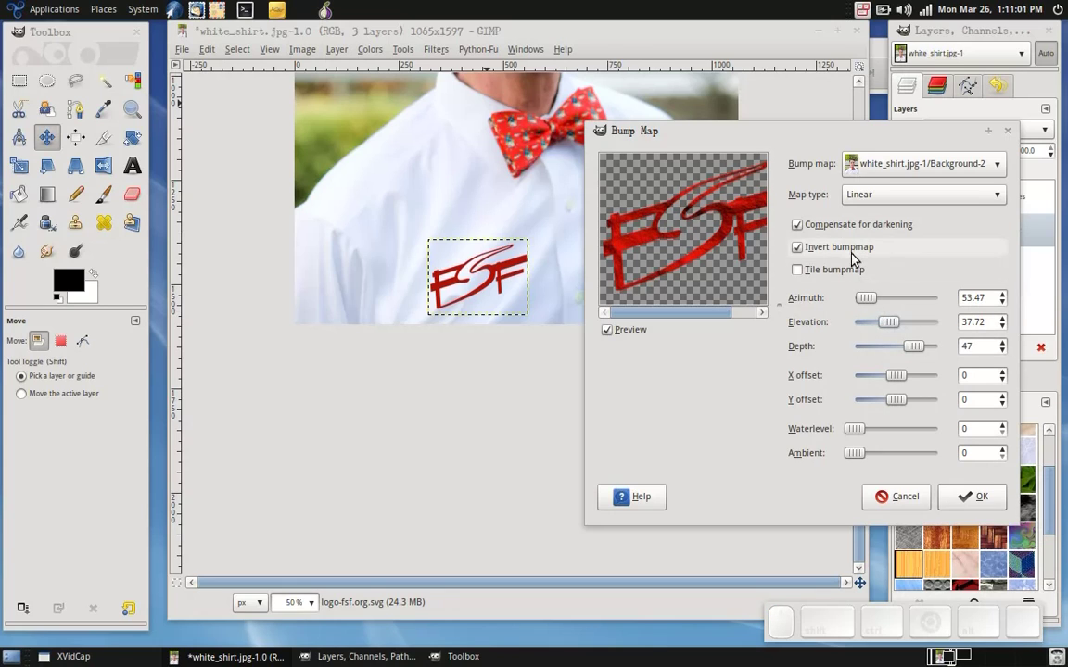
click(858, 258)
click(858, 258)
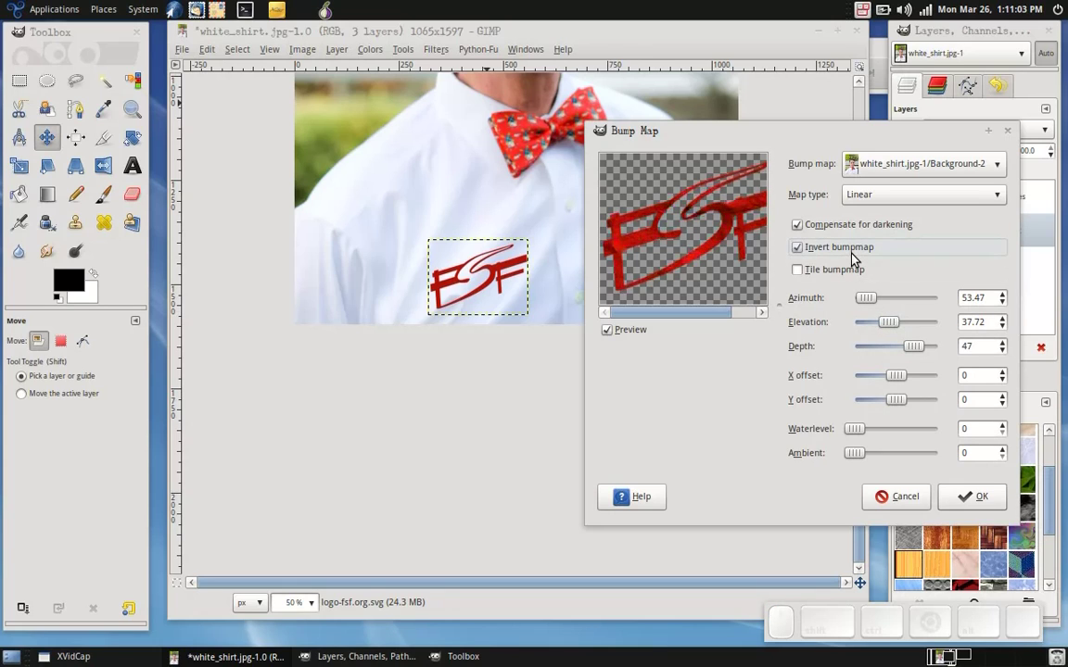
click(899, 324)
click(915, 325)
click(922, 327)
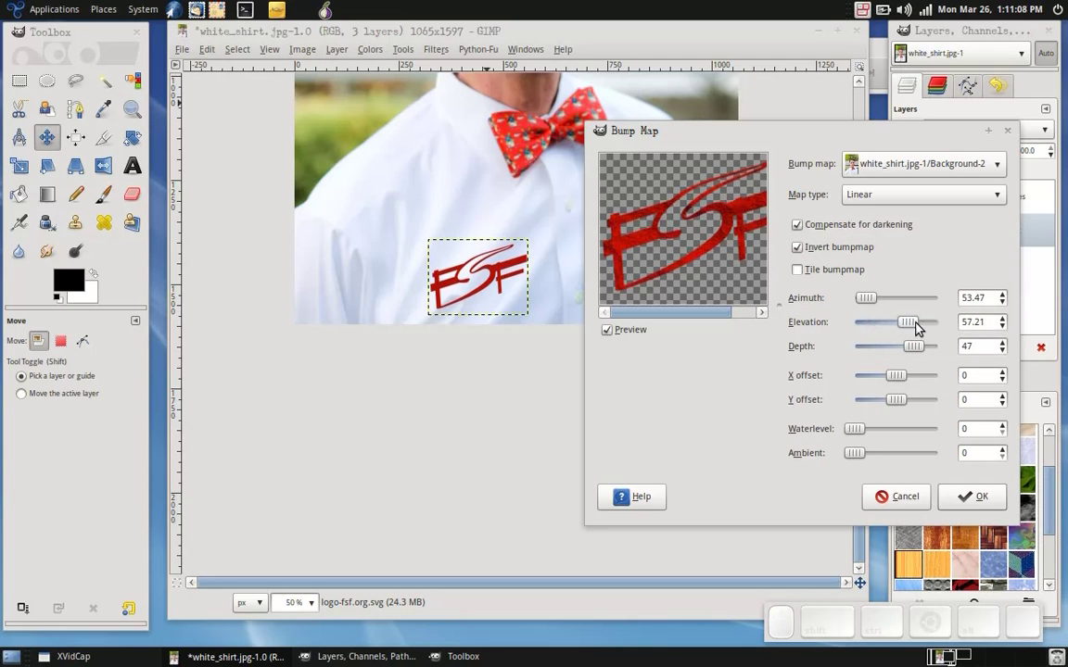
Step: Rotate the bump light azimuth and settle it near 142.57
click(882, 299)
click(882, 297)
click(902, 301)
click(908, 298)
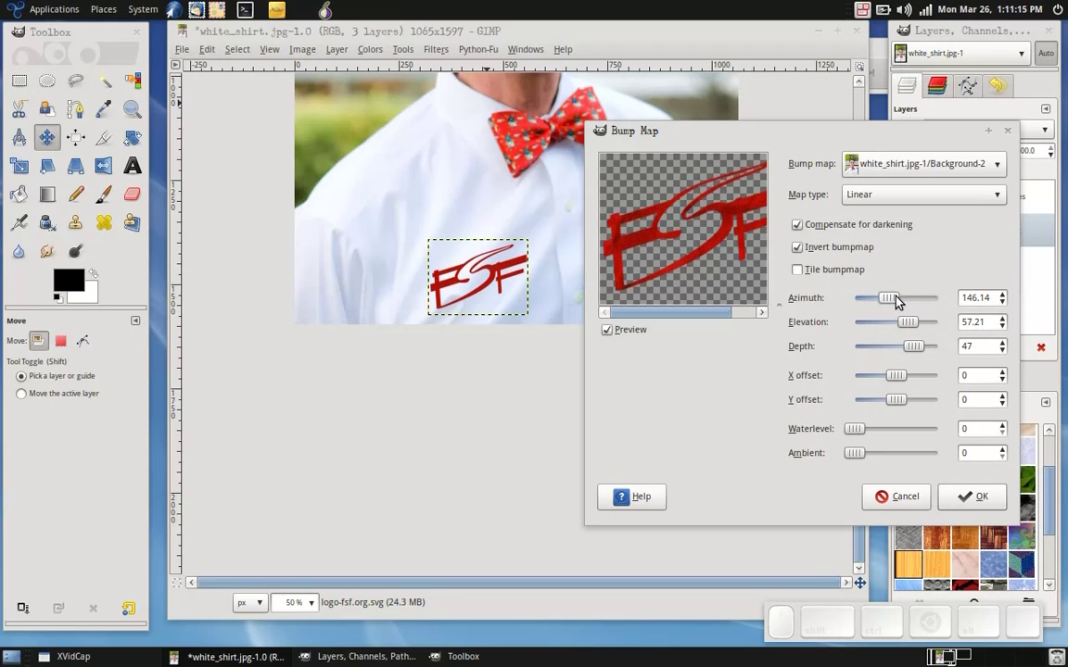
click(917, 299)
click(910, 301)
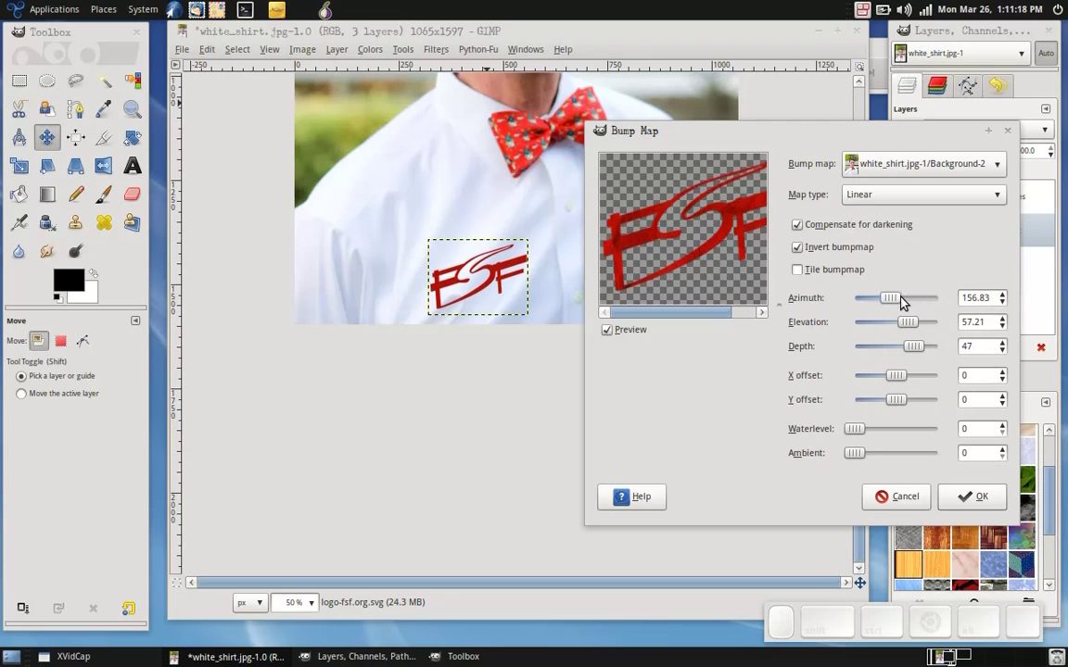
click(909, 300)
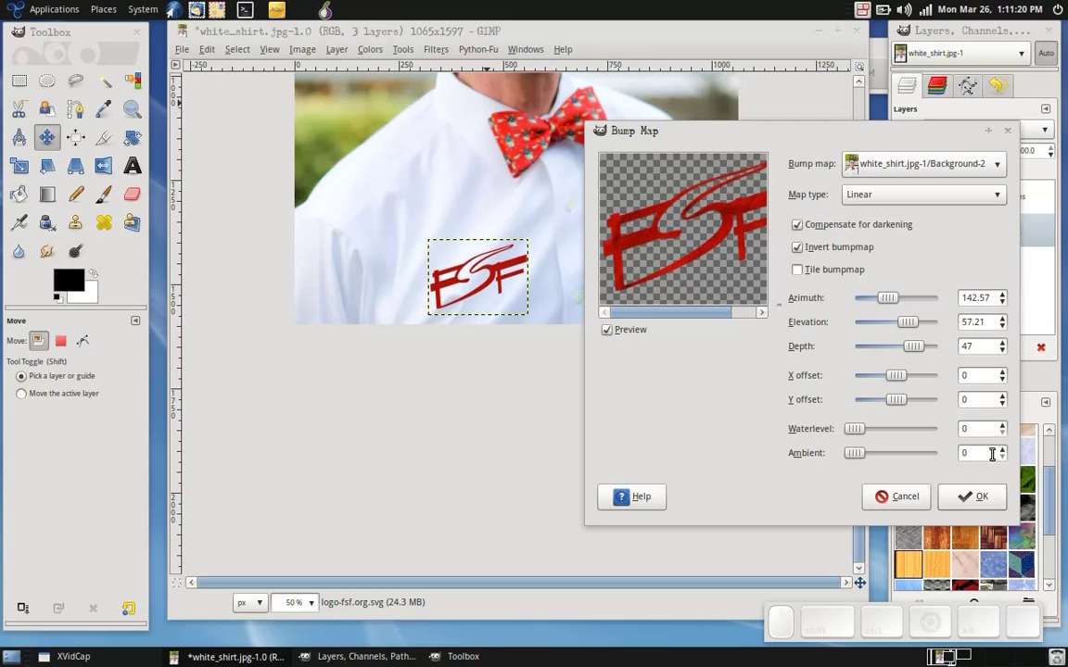
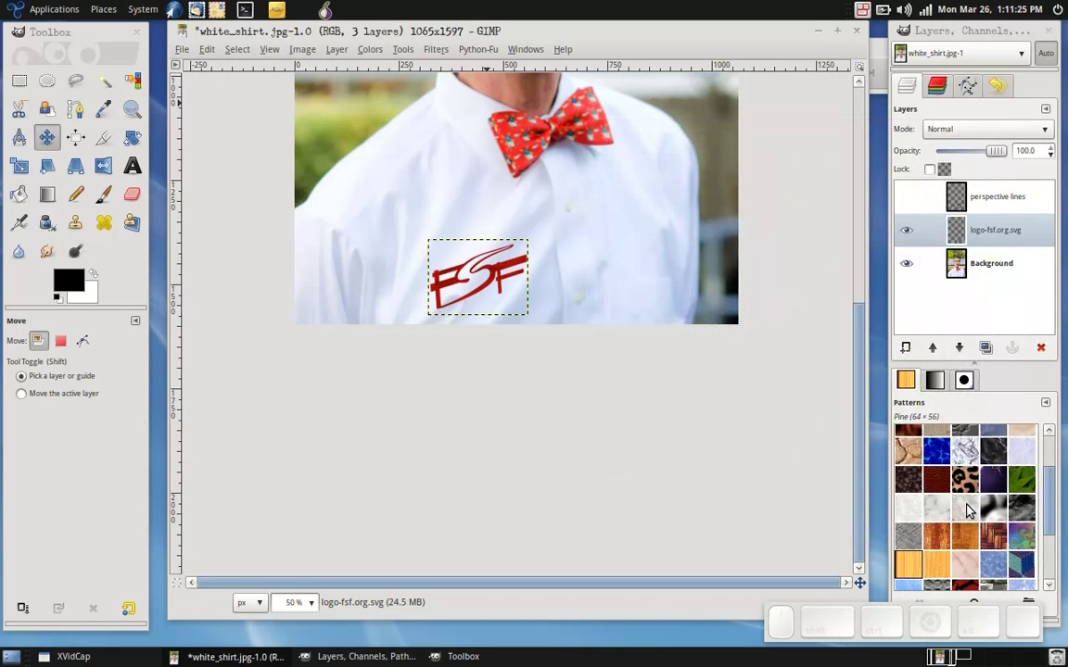
Step: Zoom in and pan the canvas to center the FSF logo on the shirt
scroll(up, 3)
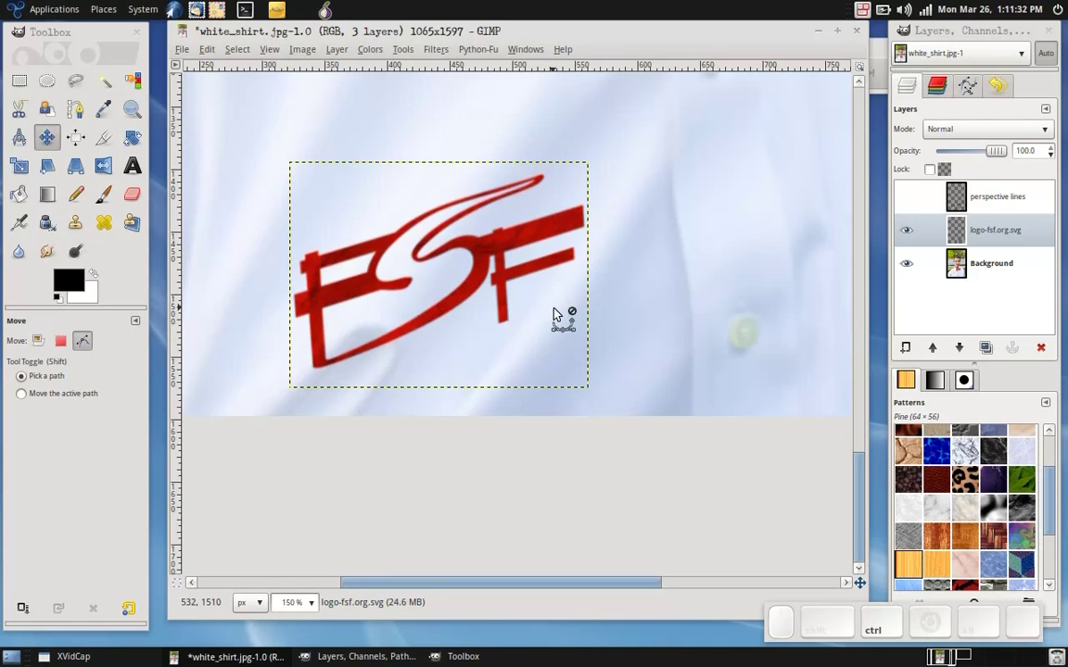
middle_click(686, 271)
drag(963, 131, 986, 243)
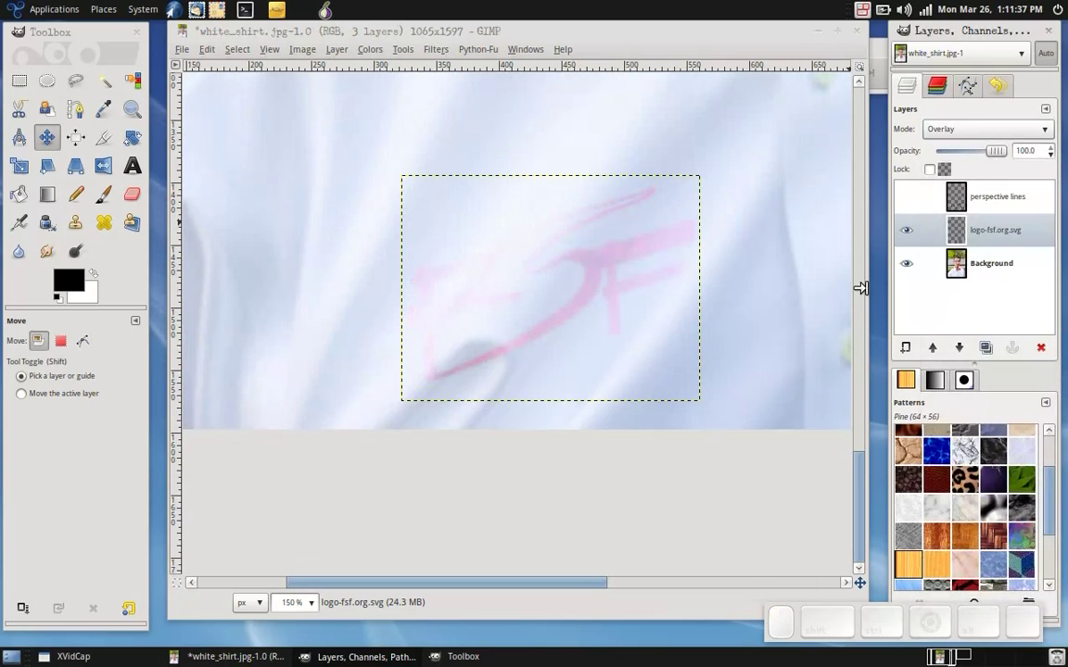
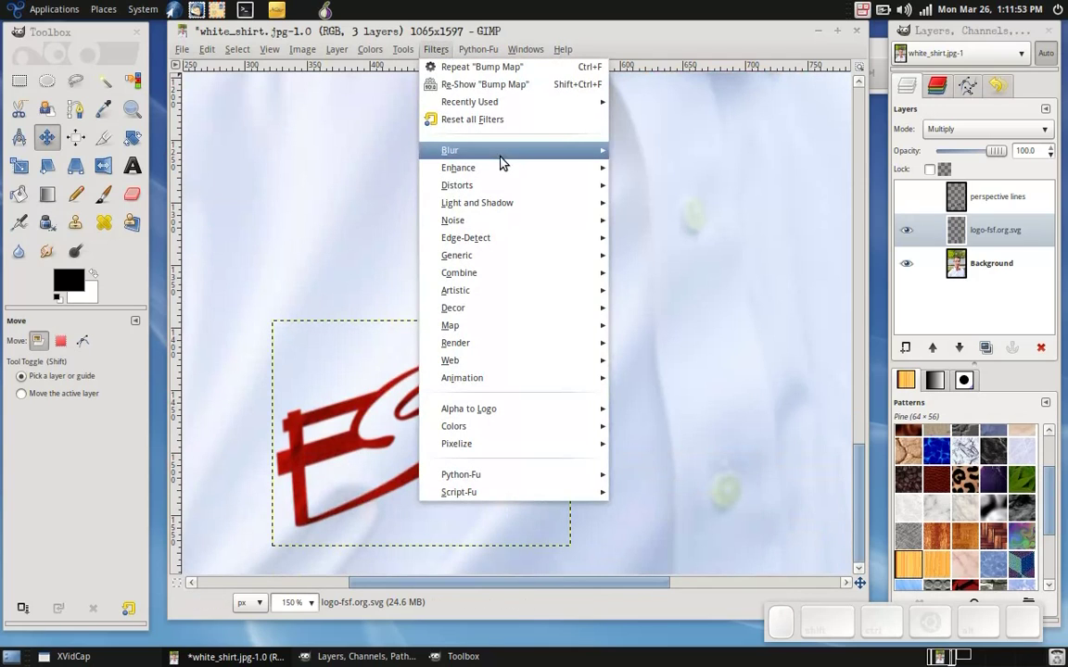
Step: Try a Gaussian blur on the logo layer at about 3 px radius and review the result
click(562, 155)
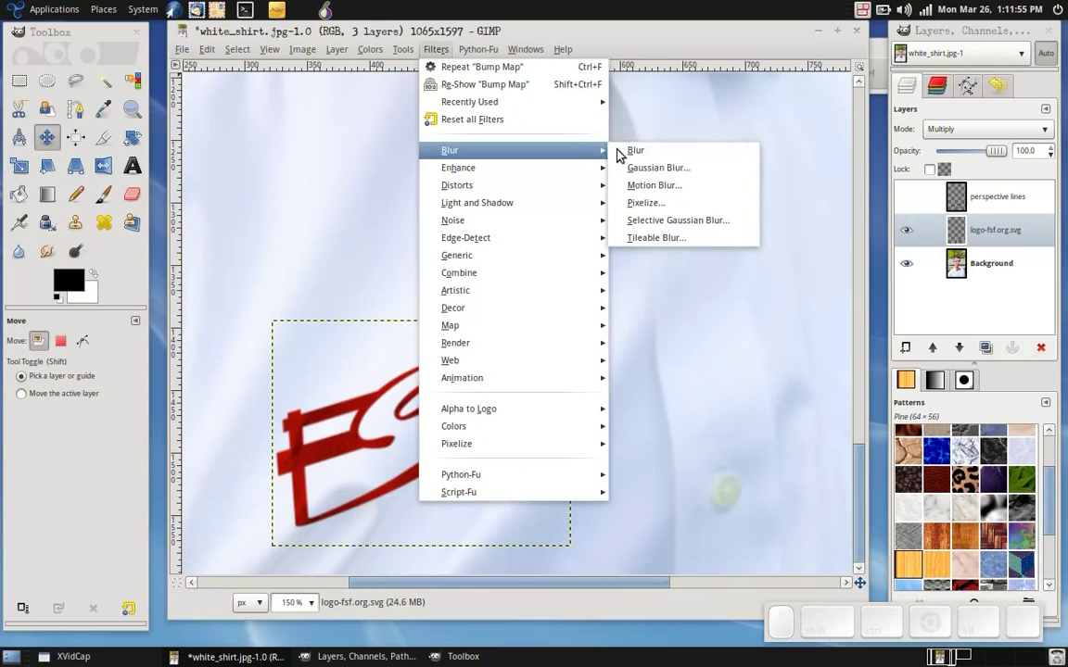
click(677, 174)
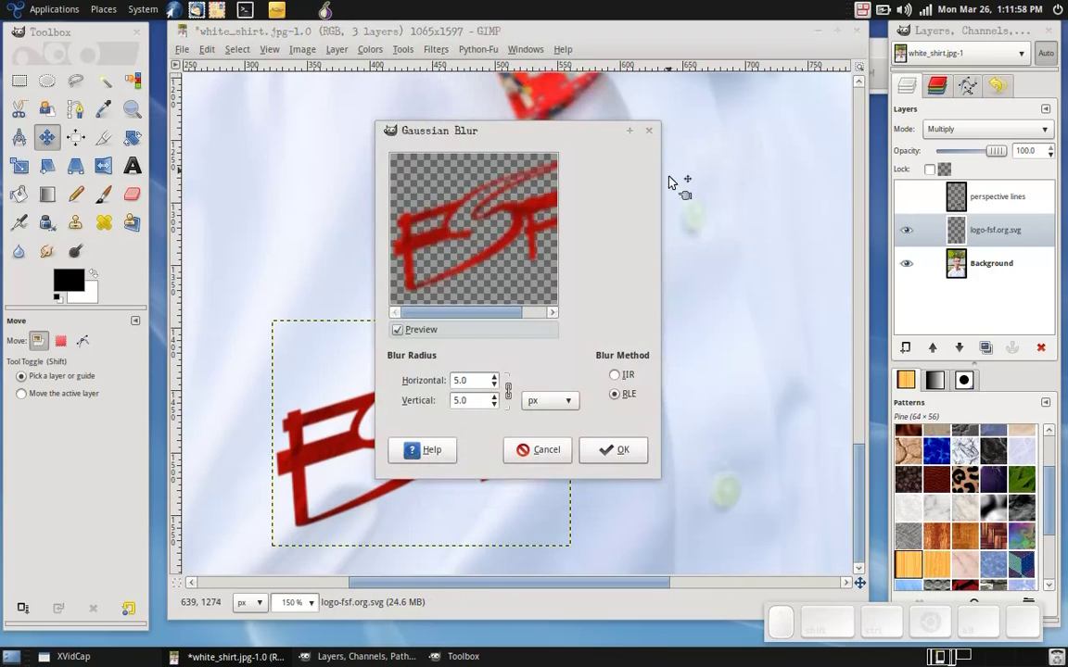
click(503, 389)
click(503, 388)
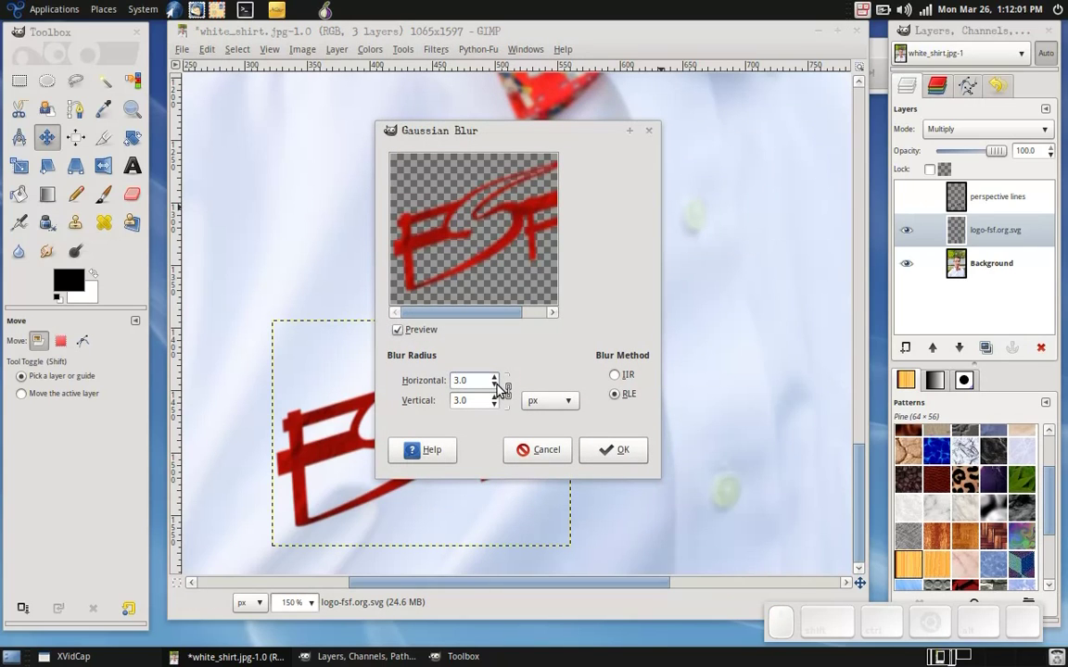
scroll(up, 3)
scroll(down, 3)
scroll(down, 3)
scroll(up, 3)
scroll(up, 3)
scroll(down, 3)
scroll(down, 3)
scroll(up, 3)
scroll(down, 3)
key(z)
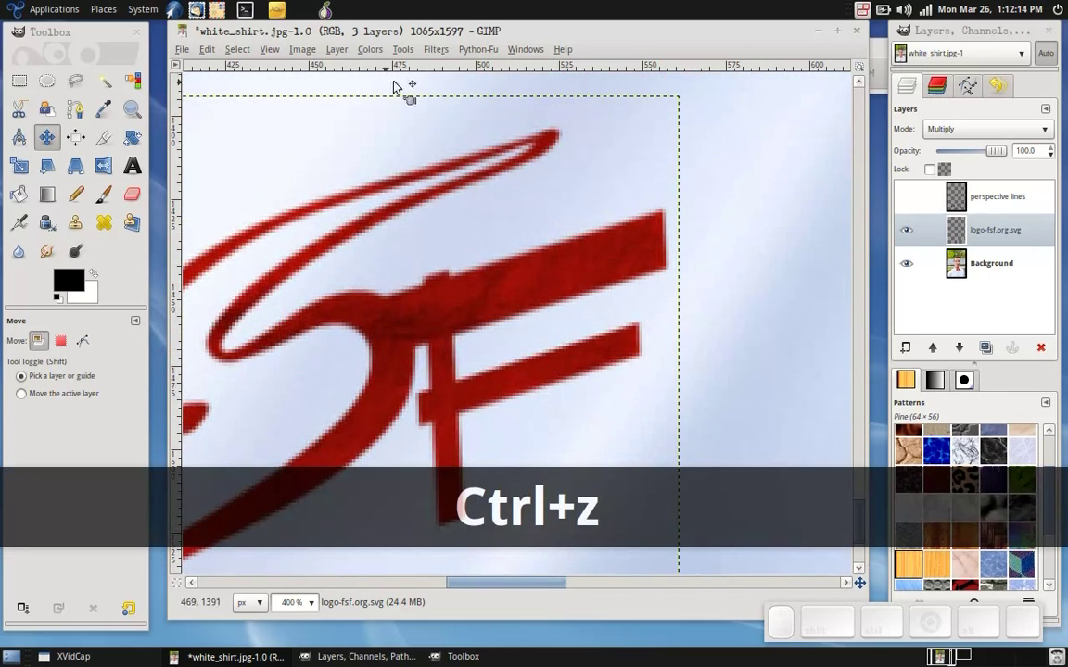
Step: Bring Gaussian Blur back and set the radius to 5 px
click(449, 56)
click(482, 92)
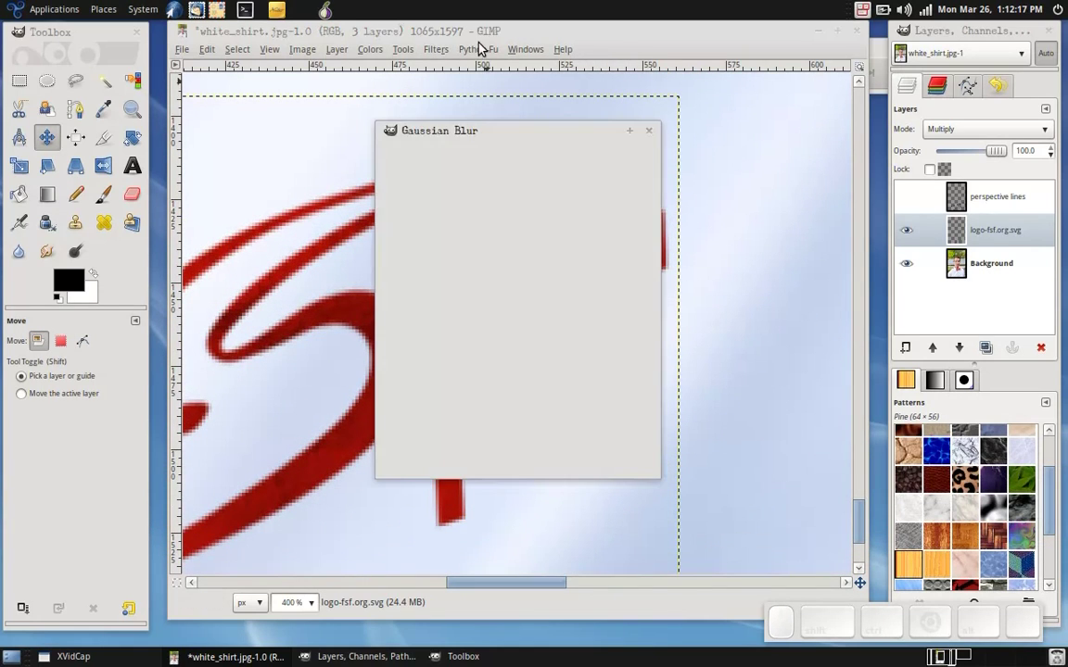
click(503, 381)
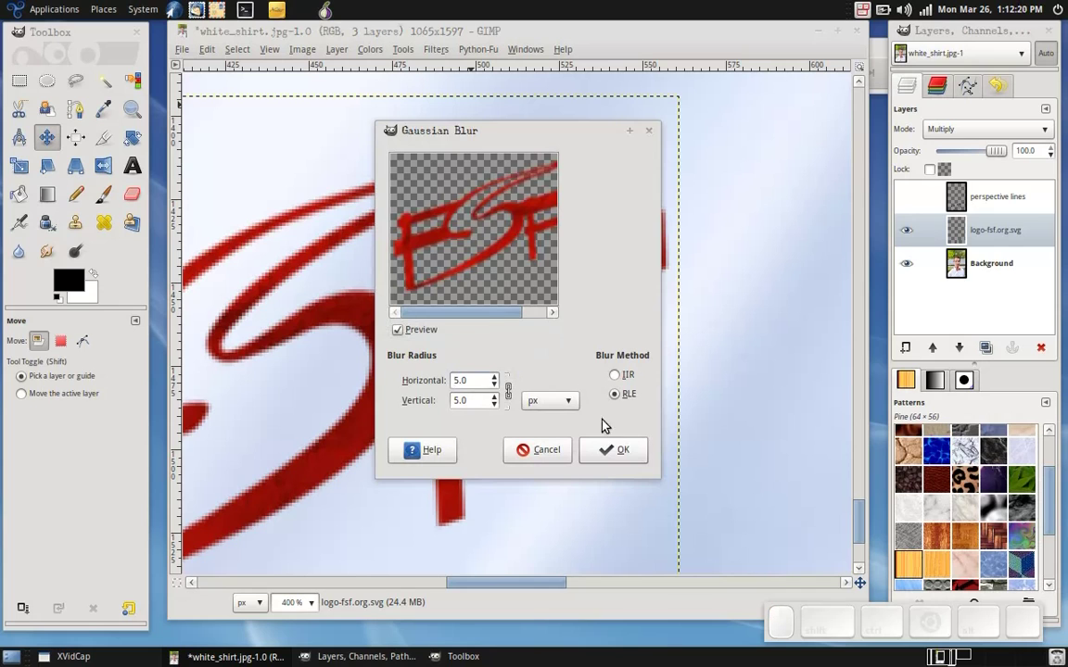
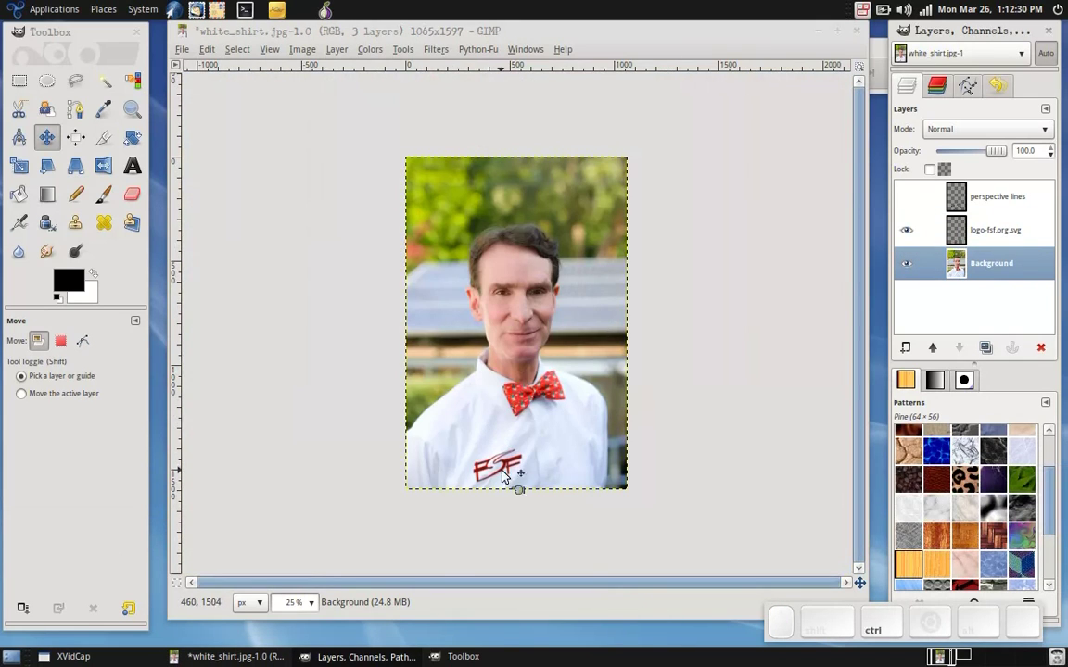
Step: Zoom on the logo and frame it with a rectangle selection about 274 × 194 px
scroll(up, 3)
scroll(down, 3)
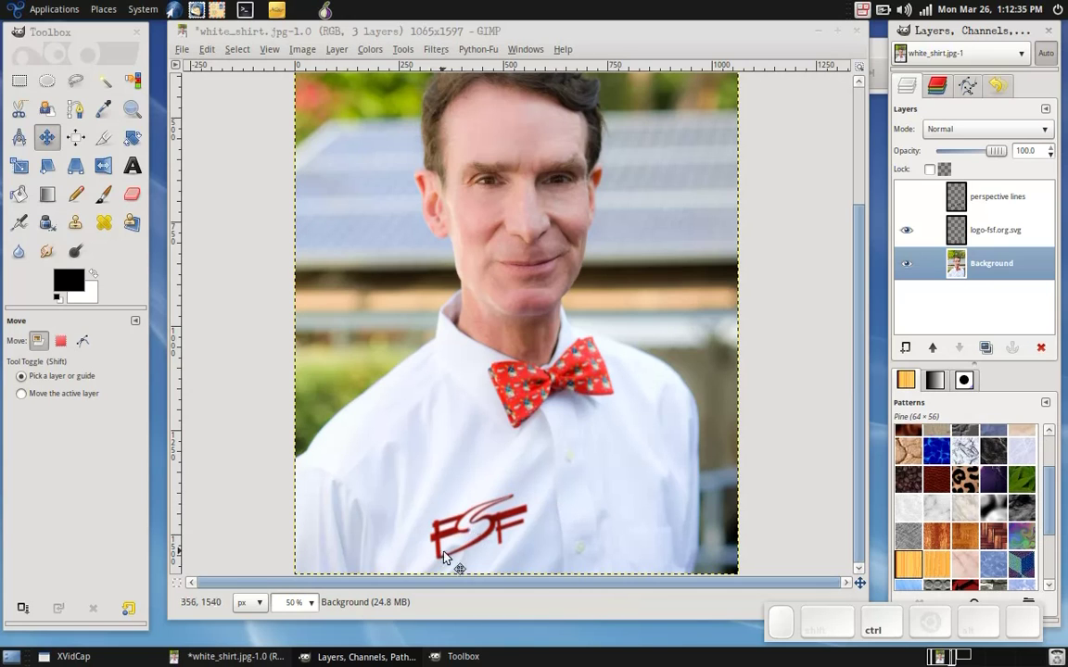
scroll(up, 3)
scroll(down, 3)
scroll(up, 3)
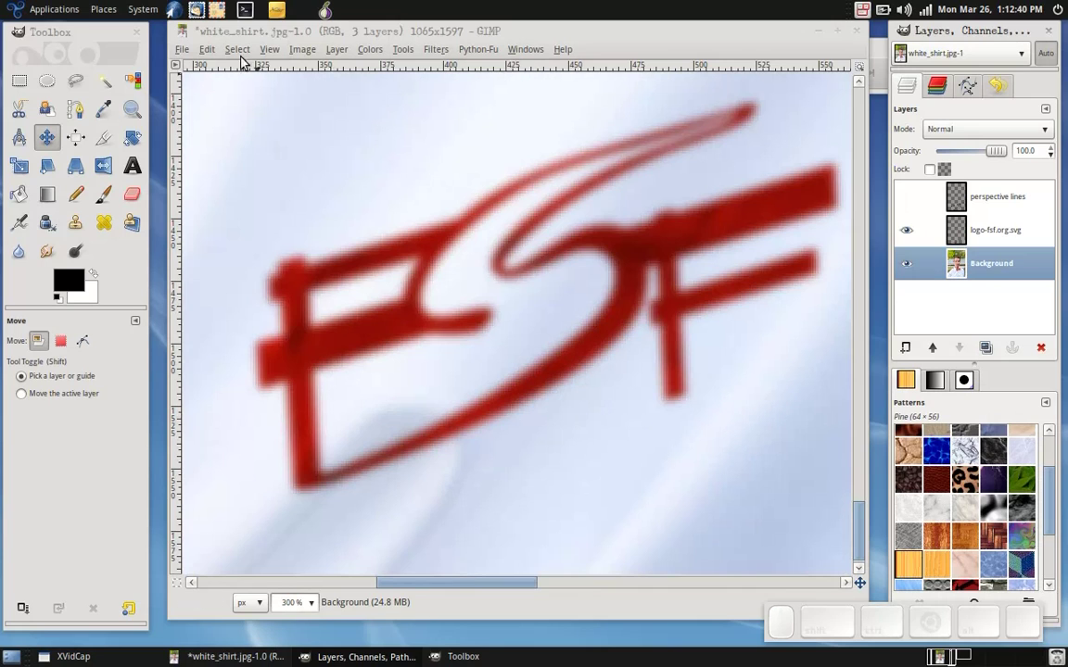
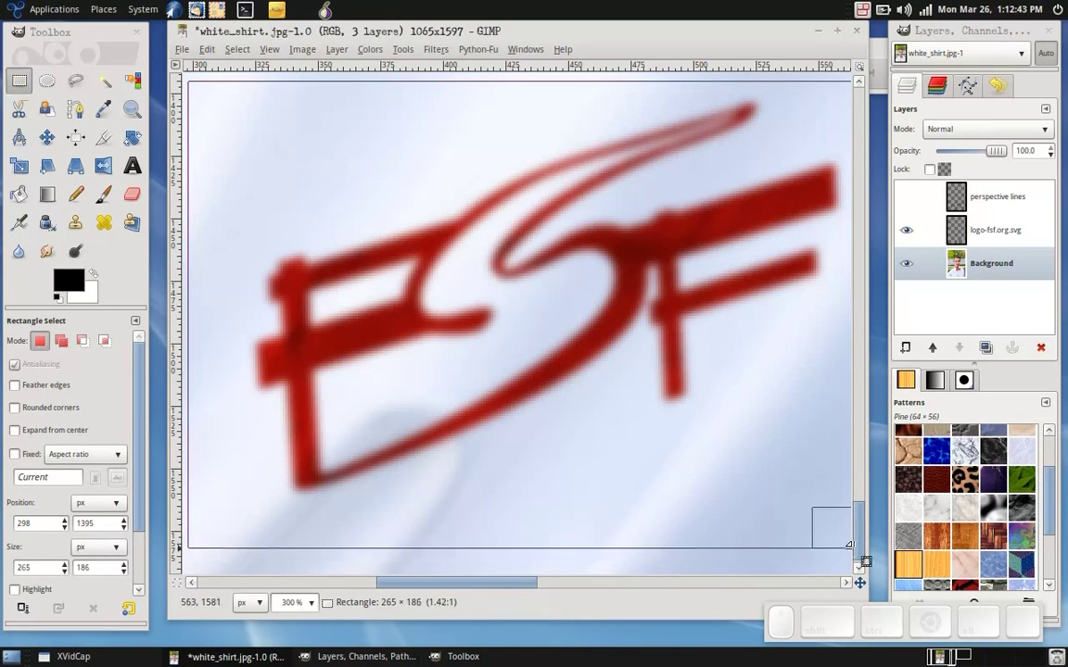
click(445, 50)
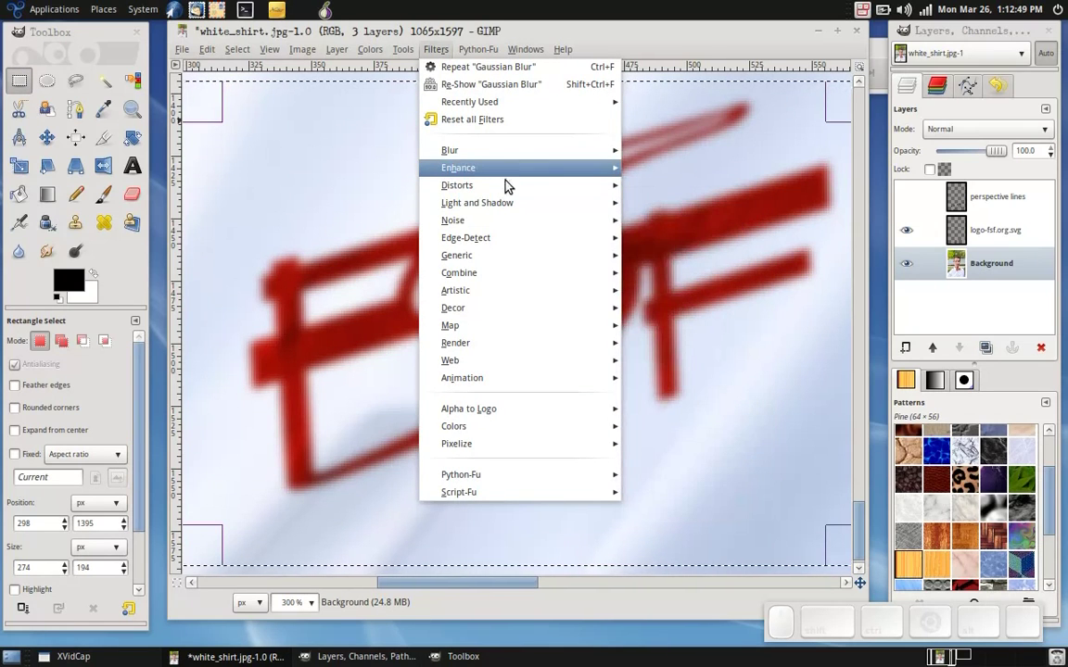
click(709, 273)
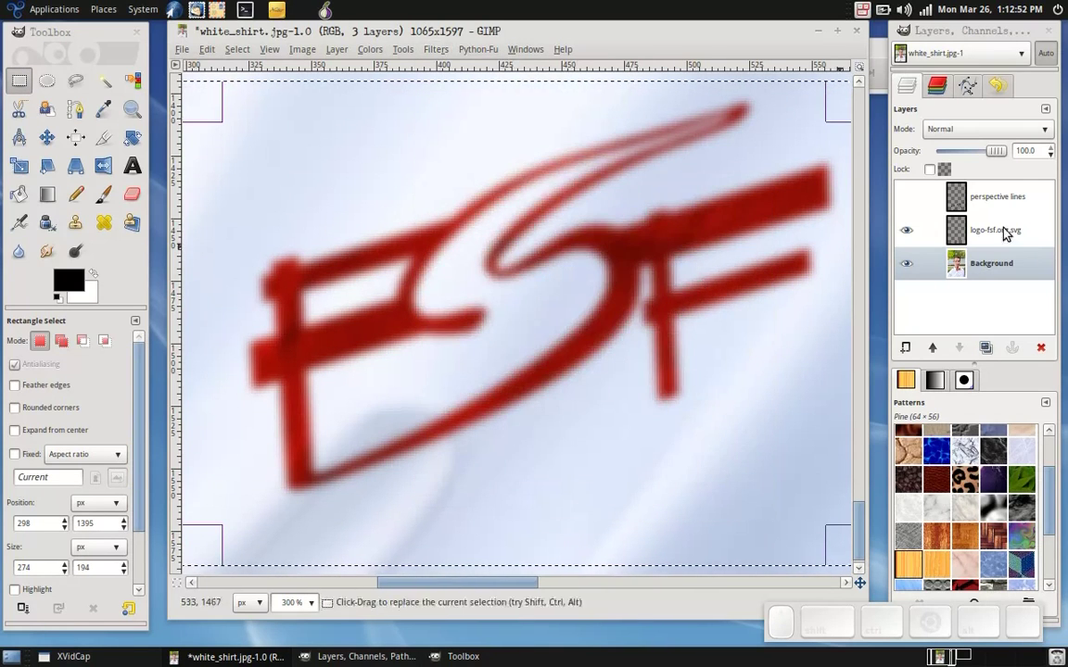
Step: Make the FSF logo layer the active layer in the Layers panel
click(1022, 214)
click(661, 457)
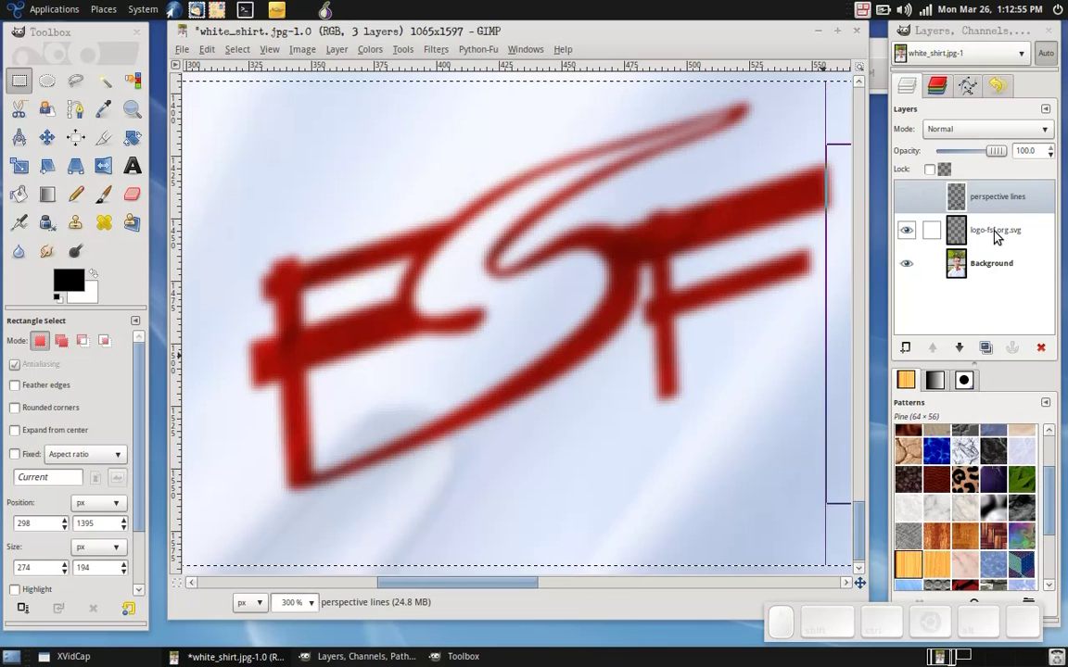
click(1000, 237)
Step: Push and nudge the logo letters in the IWarp preview, apply the warp, and zoom out to the whole photo
click(432, 59)
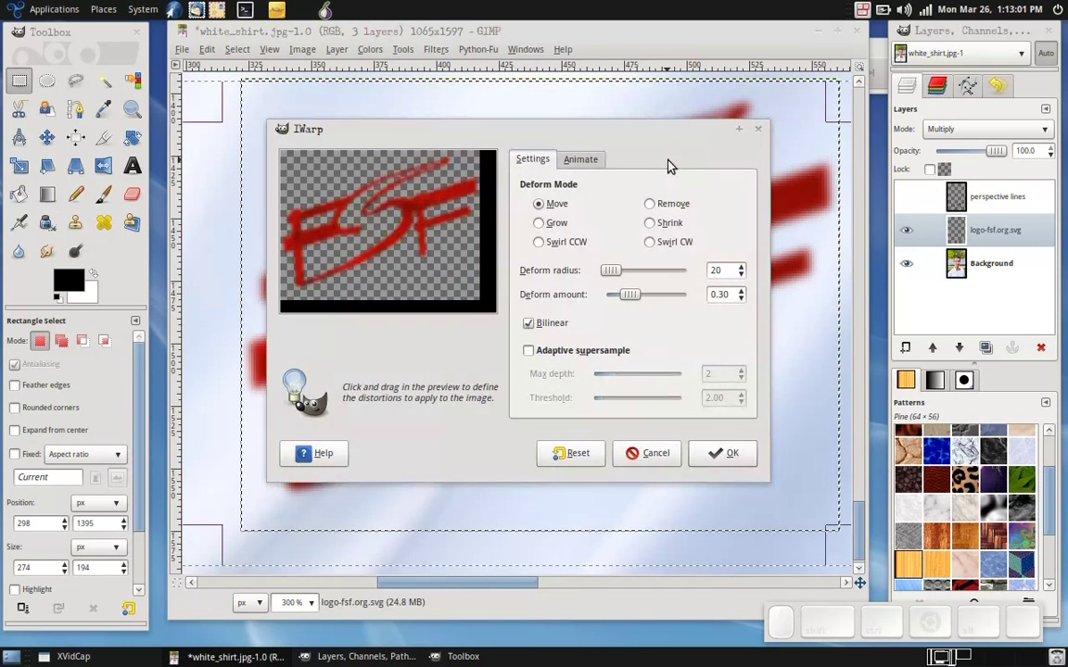
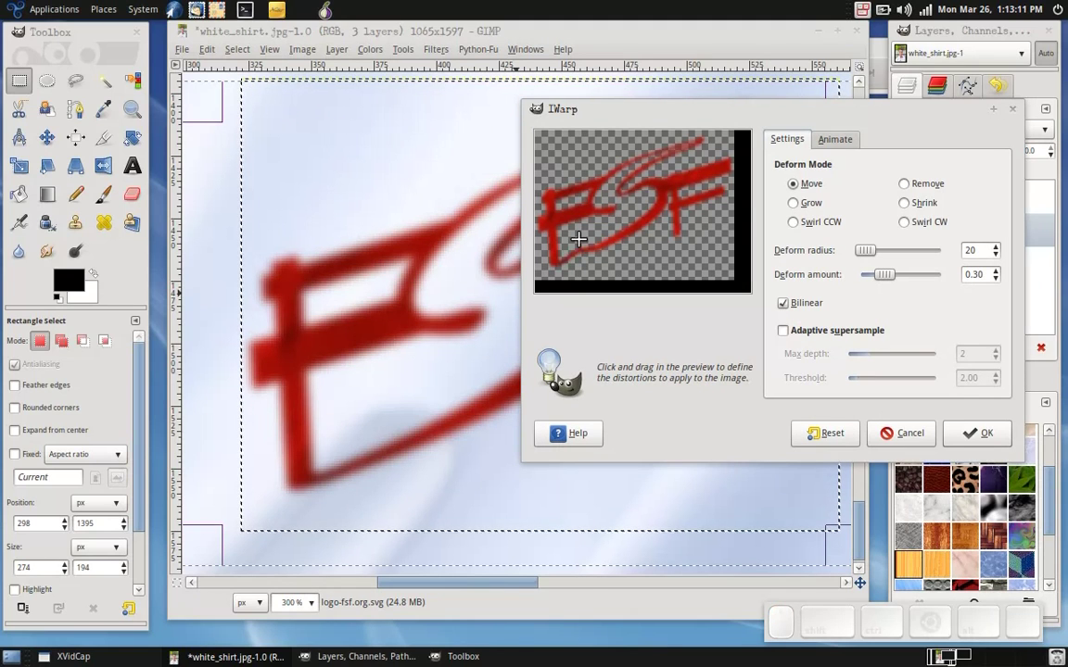
drag(644, 112, 802, 203)
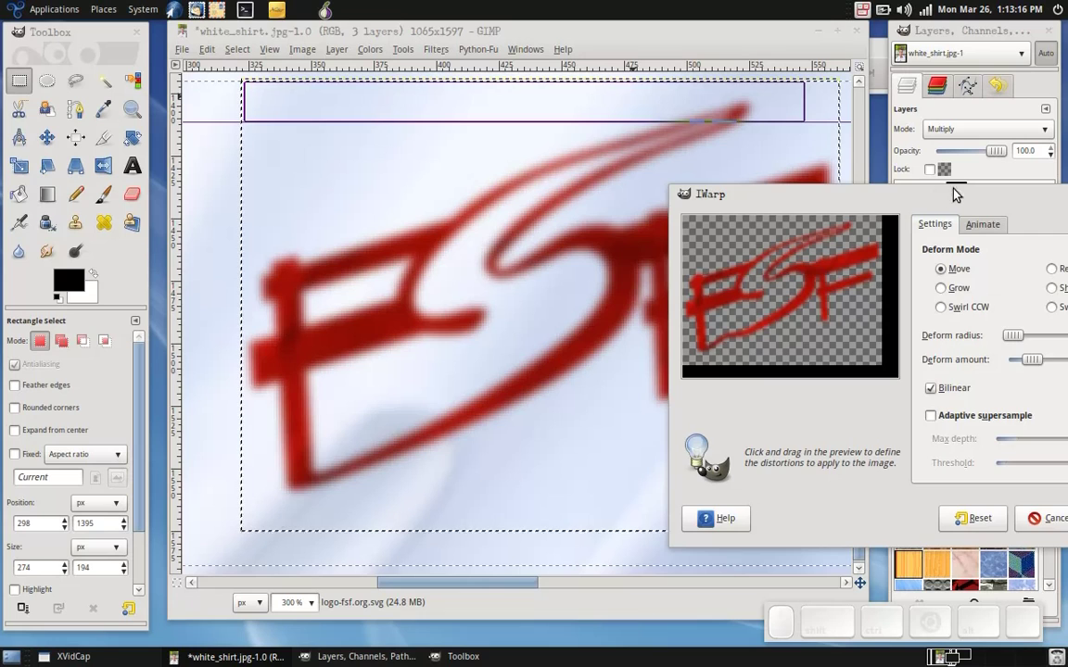
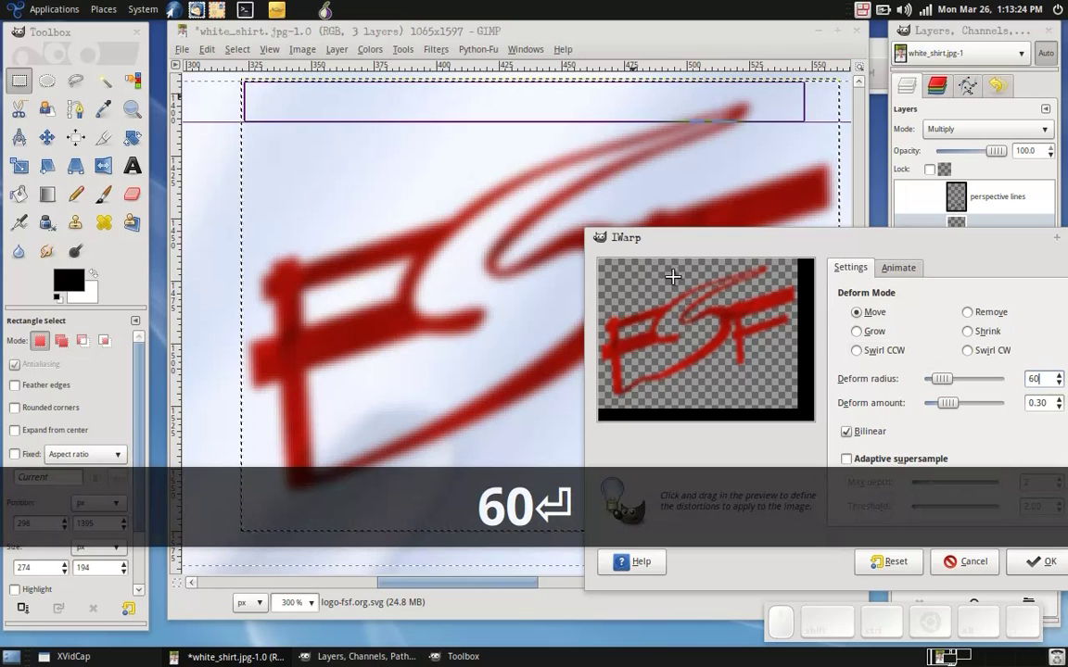
click(739, 242)
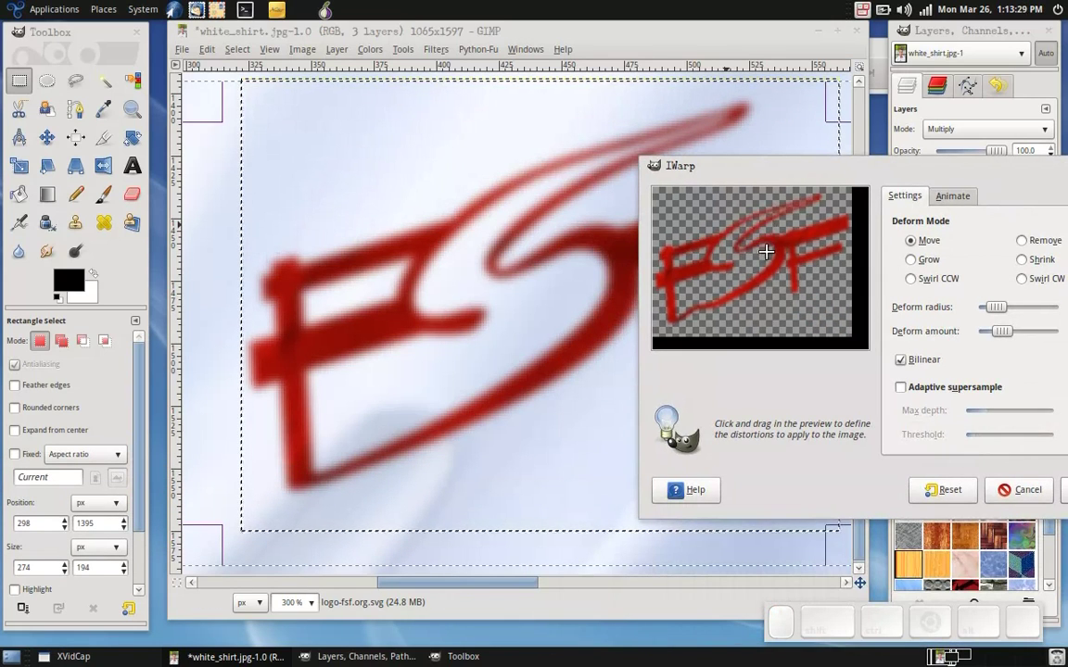
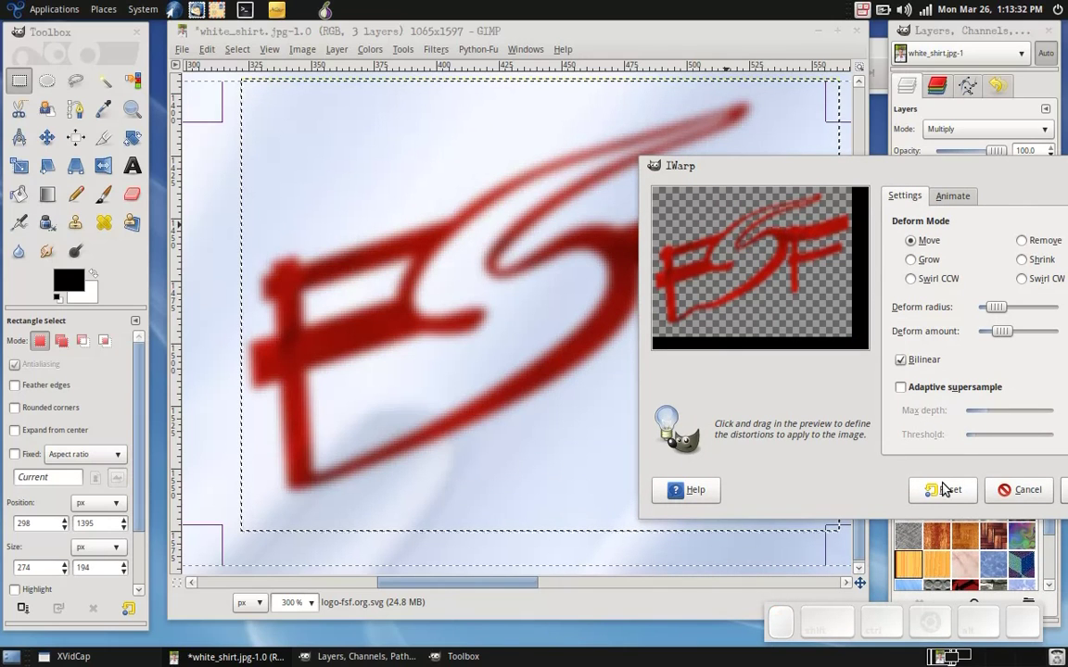
click(978, 168)
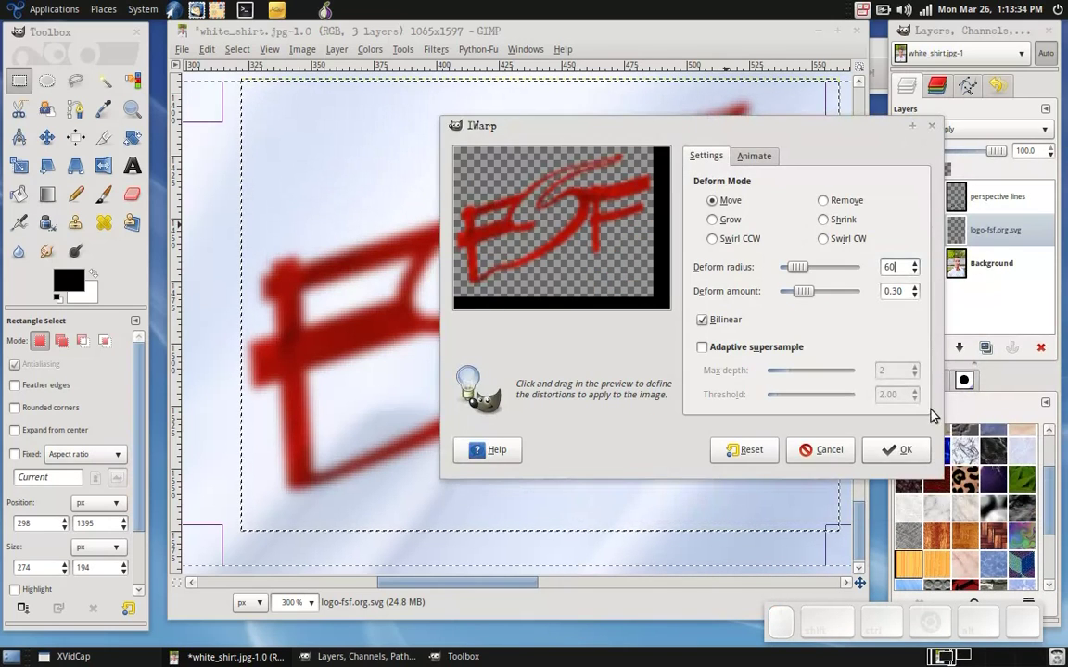
click(899, 451)
scroll(down, 3)
key(a)
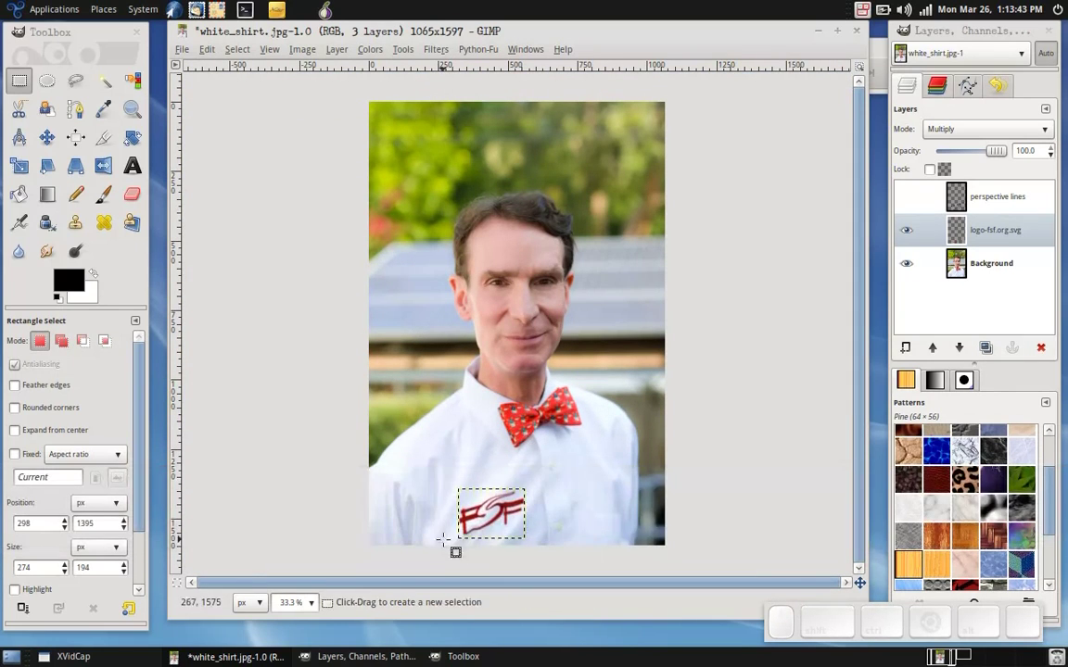
Step: Apply a second IWarp pass bending the logo further, with IWarp brought back for another look
scroll(up, 3)
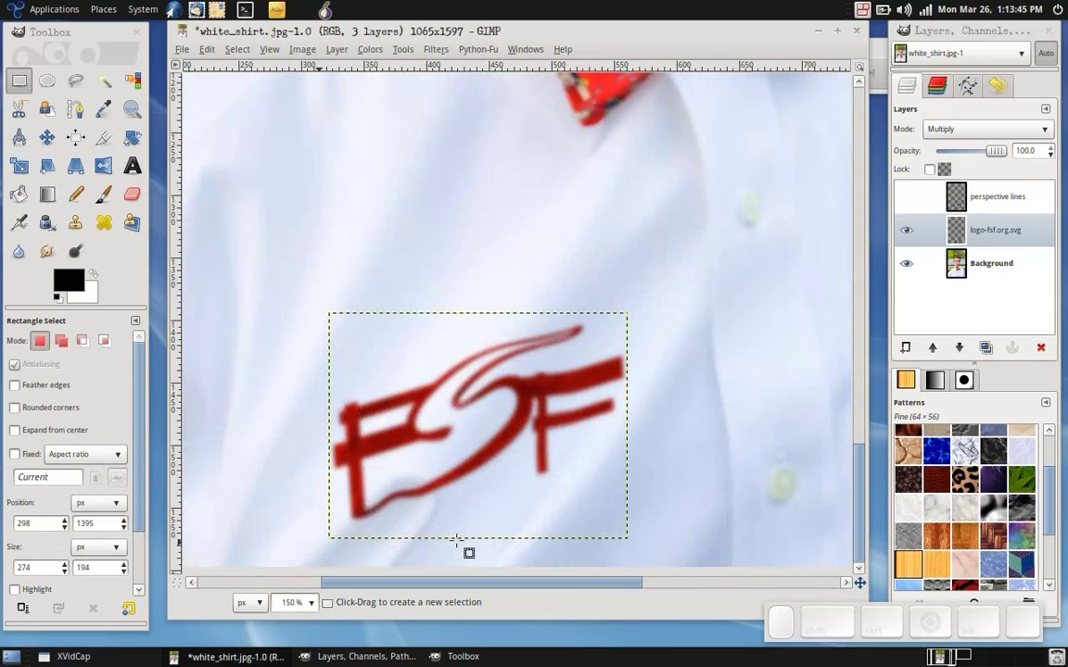
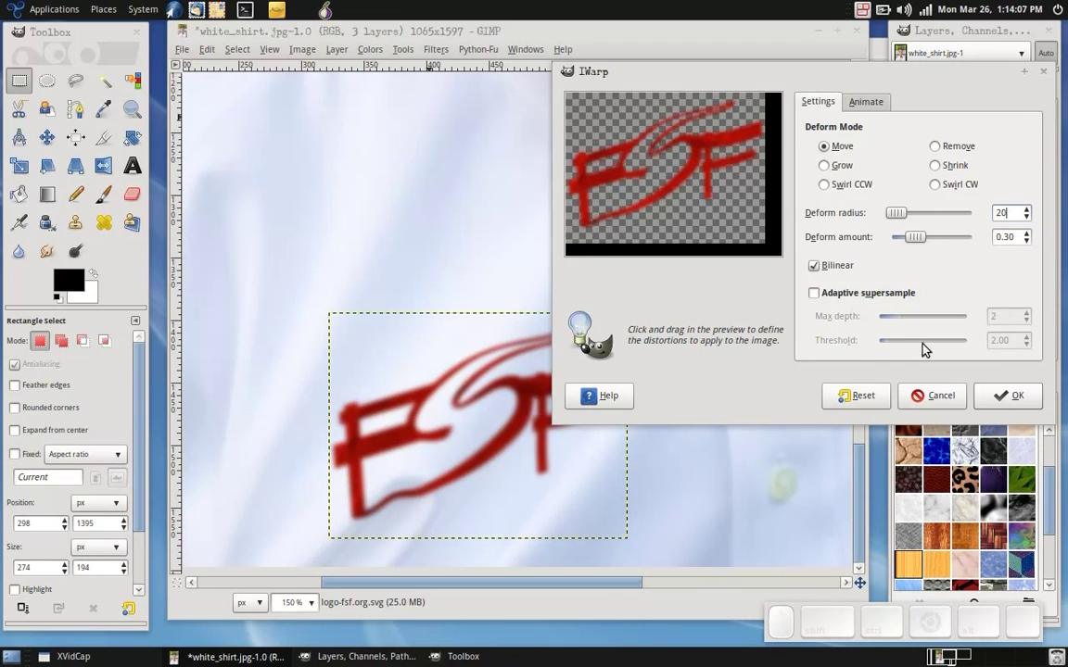
click(1017, 400)
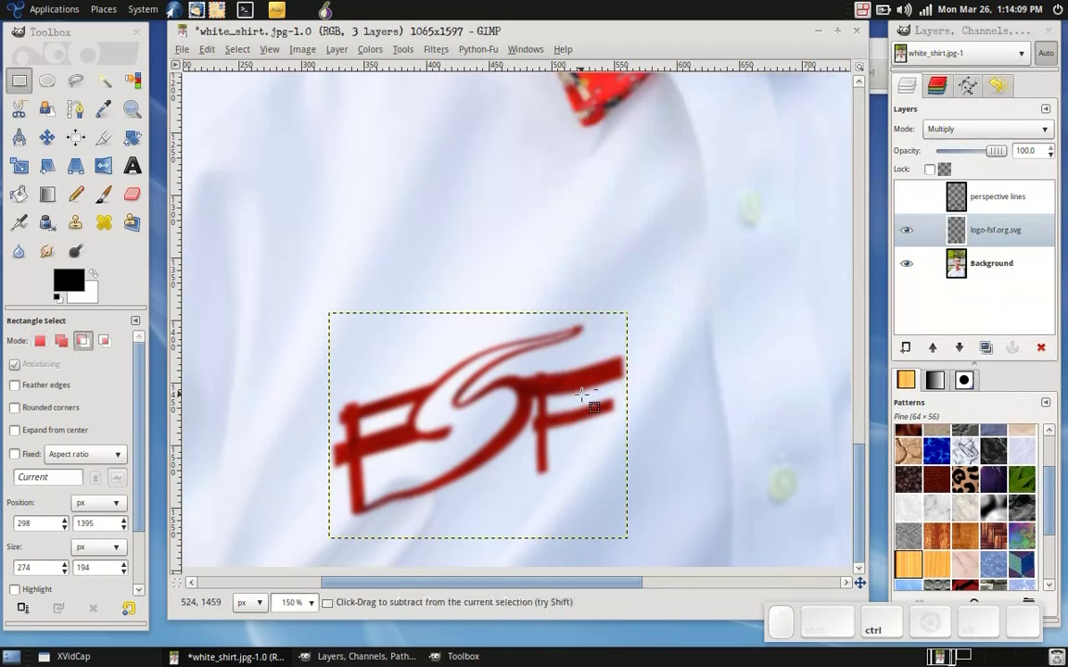
click(438, 48)
click(469, 94)
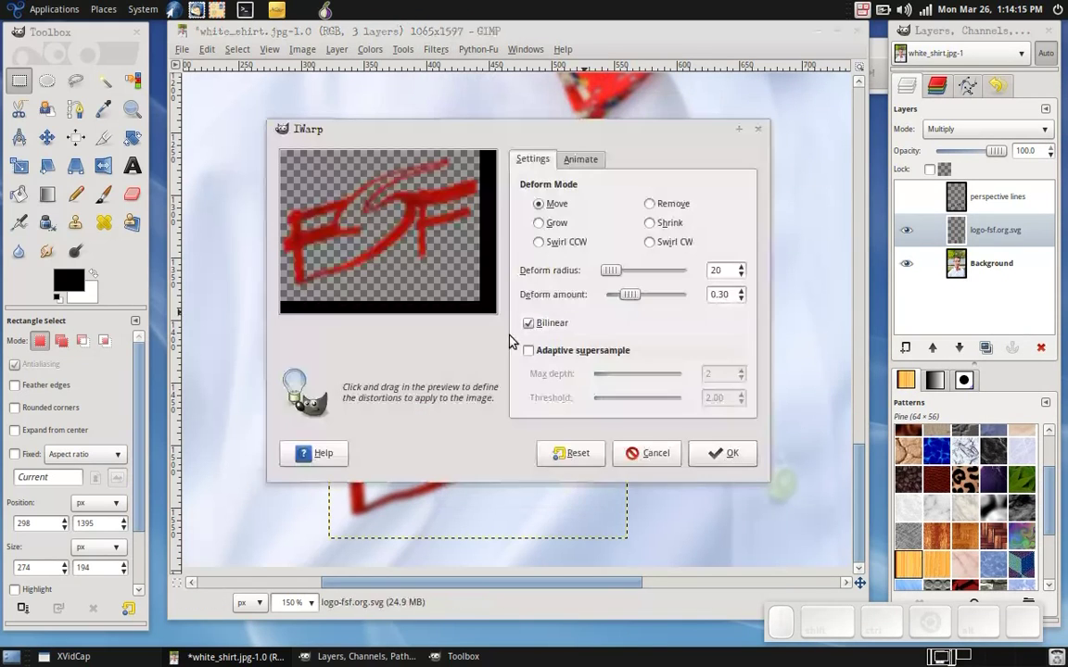
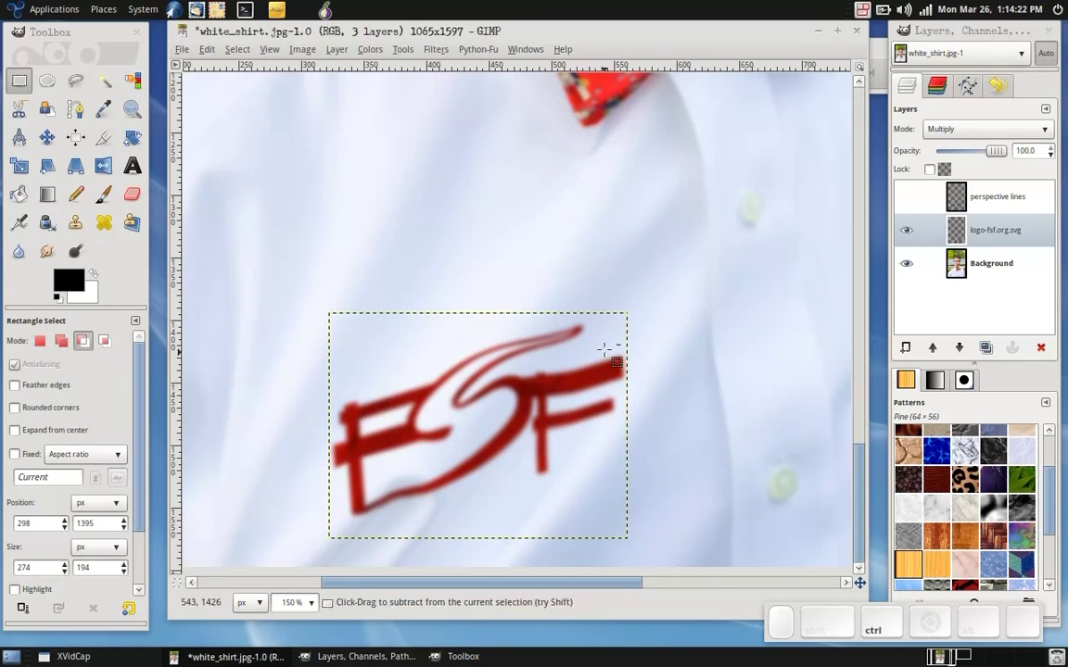
scroll(down, 3)
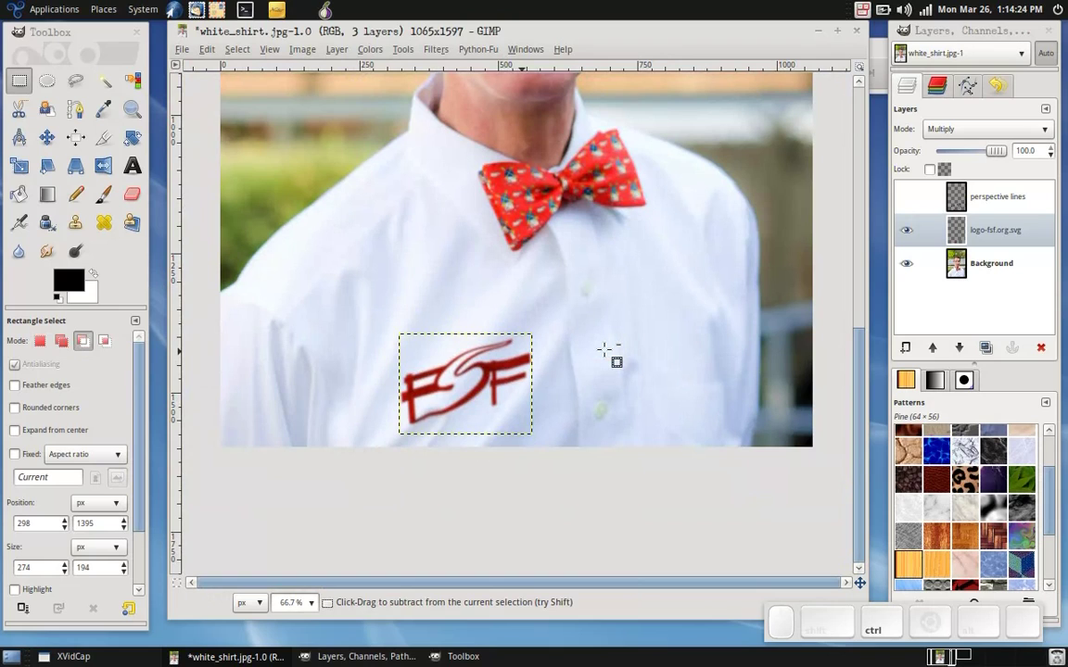
scroll(down, 3)
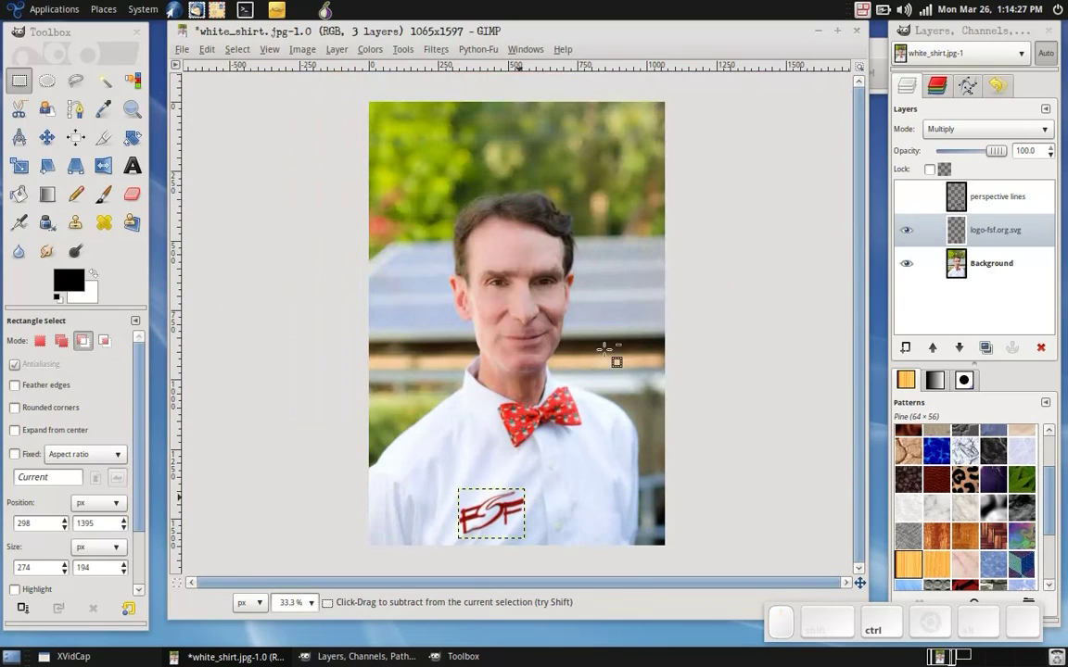
click(1001, 228)
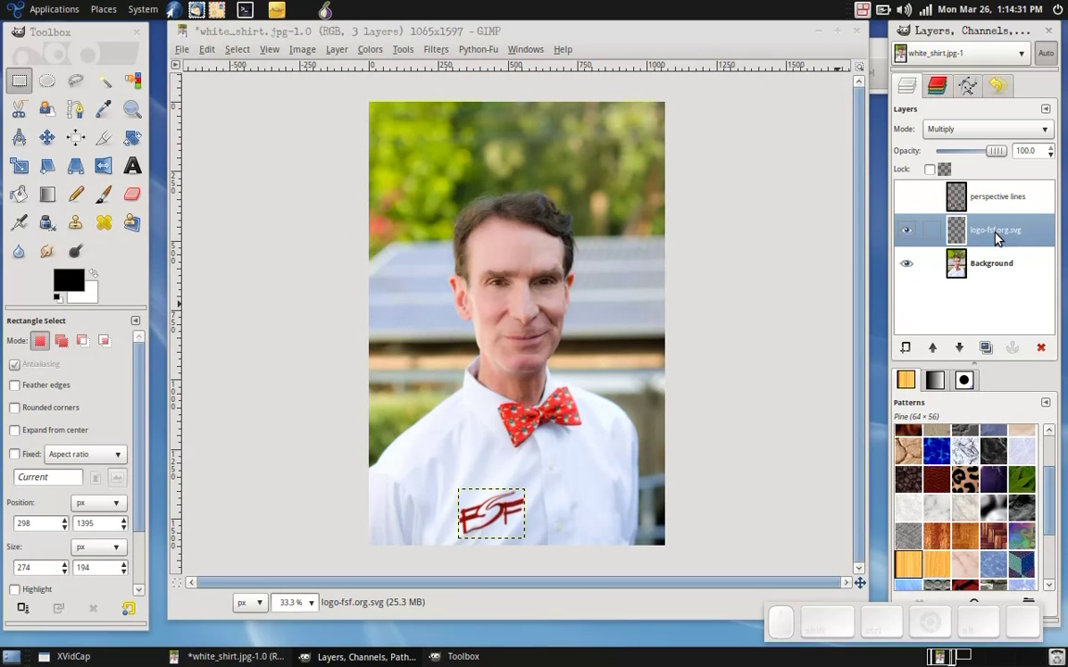
click(1008, 282)
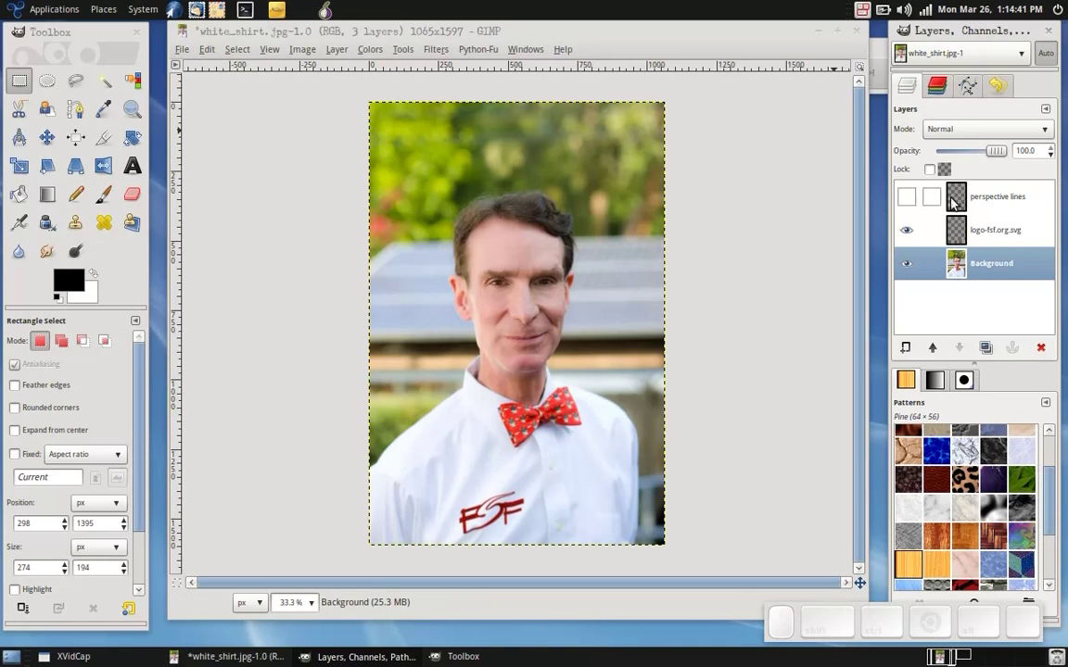
click(1012, 244)
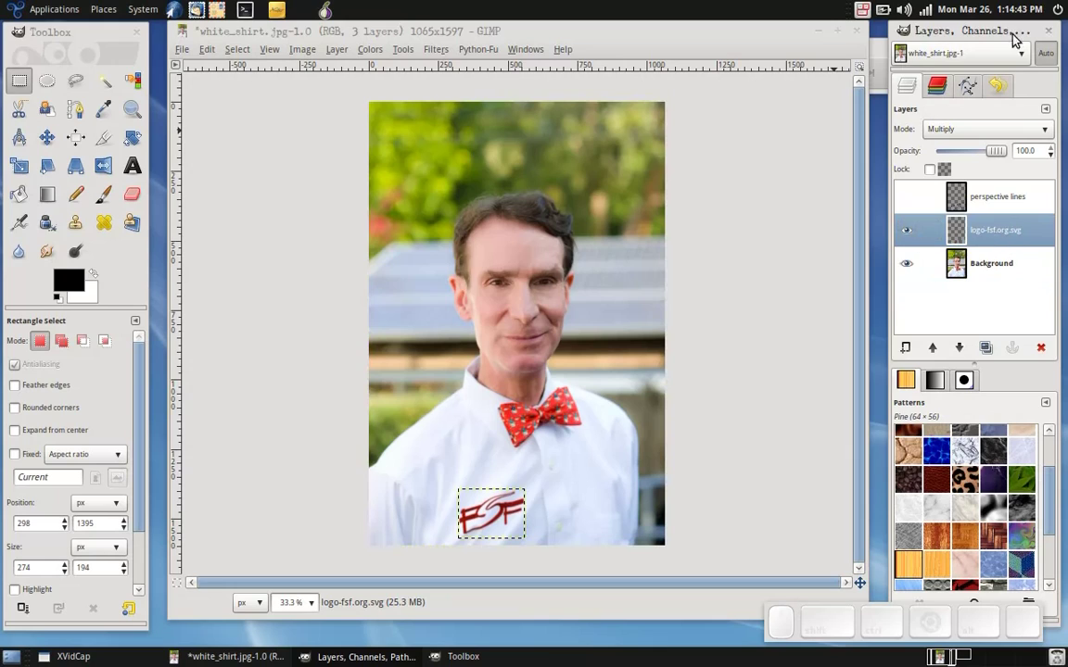
Step: Test the logo layer's opacity slider down to about 41 and back to full
drag(1042, 152, 1015, 156)
click(1000, 155)
click(968, 155)
click(952, 163)
click(951, 156)
drag(945, 157, 969, 153)
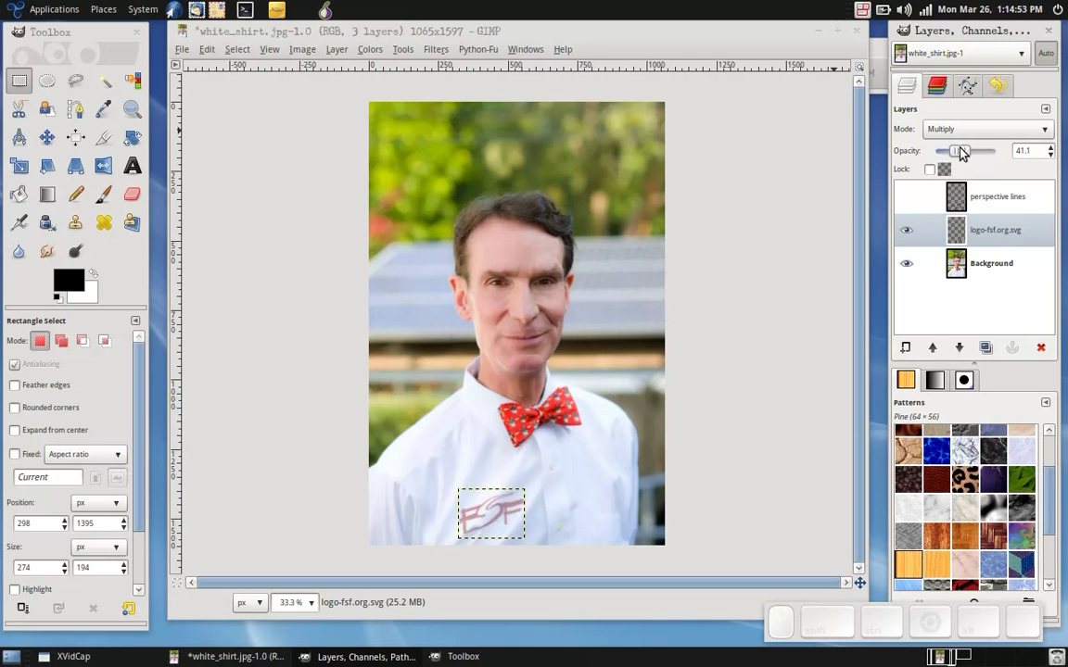
click(970, 156)
click(995, 153)
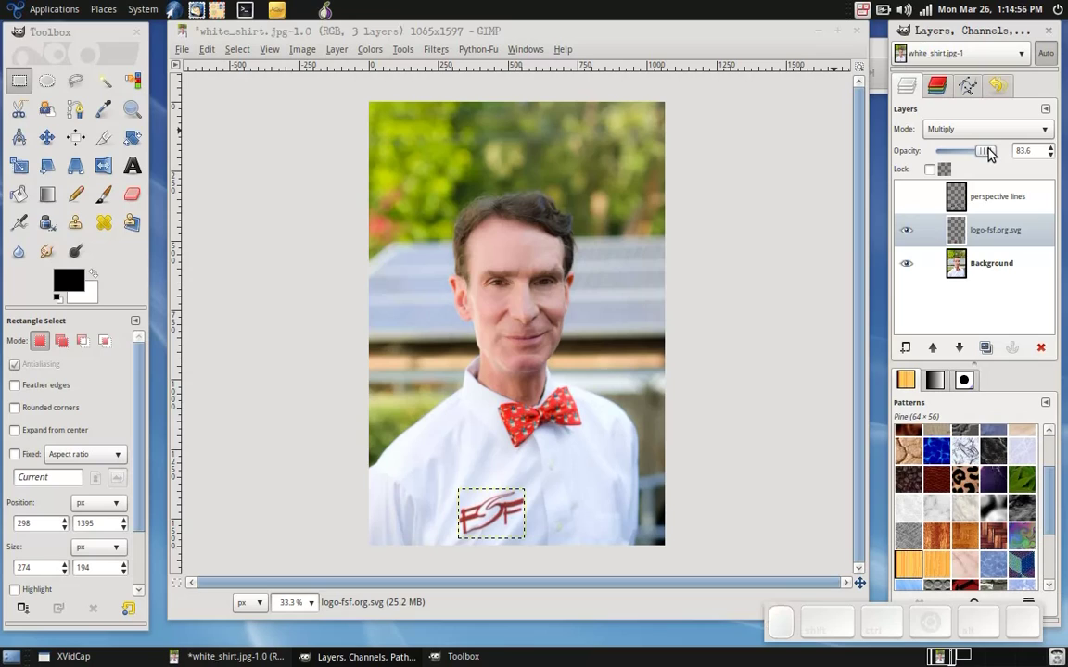
click(996, 153)
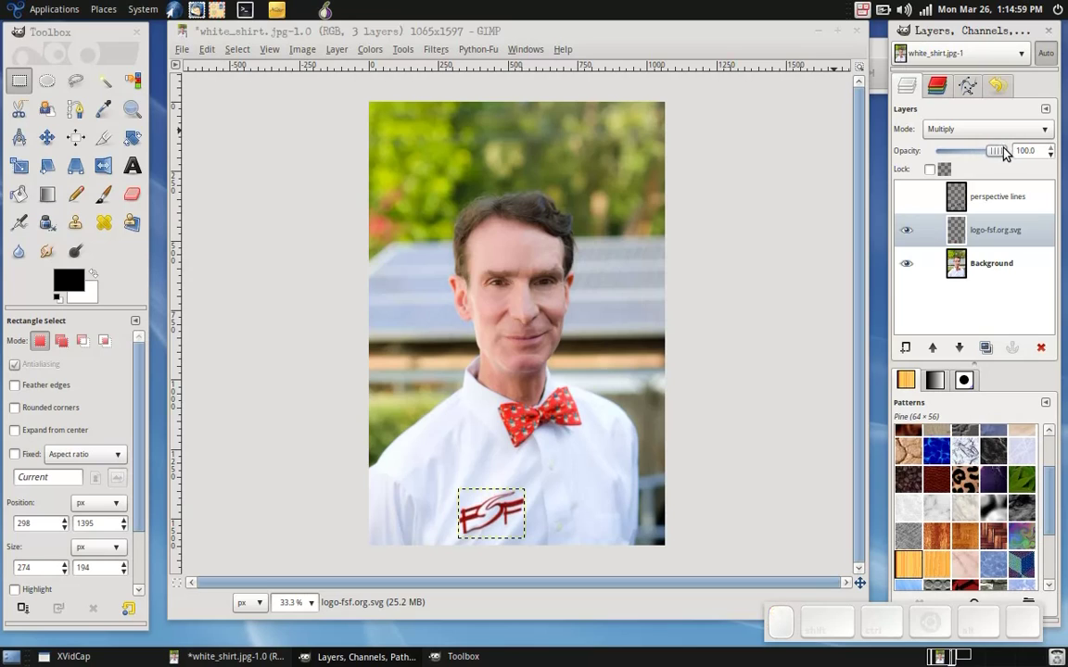
Step: Set the logo layer opacity to exactly 90 in the Opacity field
click(1002, 152)
click(1001, 152)
click(1031, 152)
key(BackSpace)
key(Return)
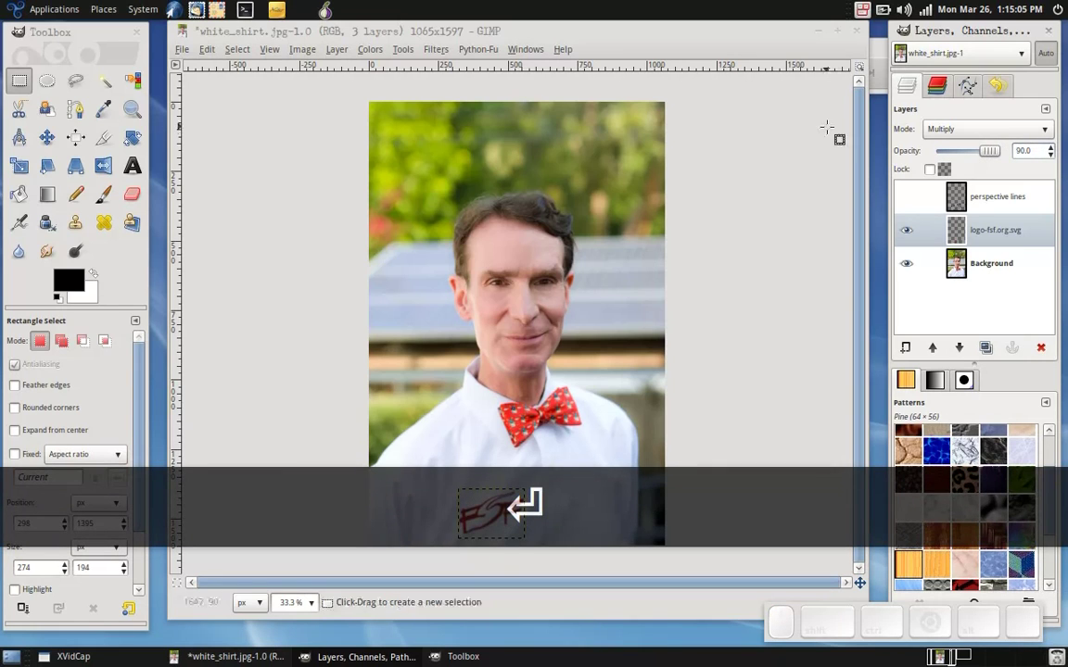
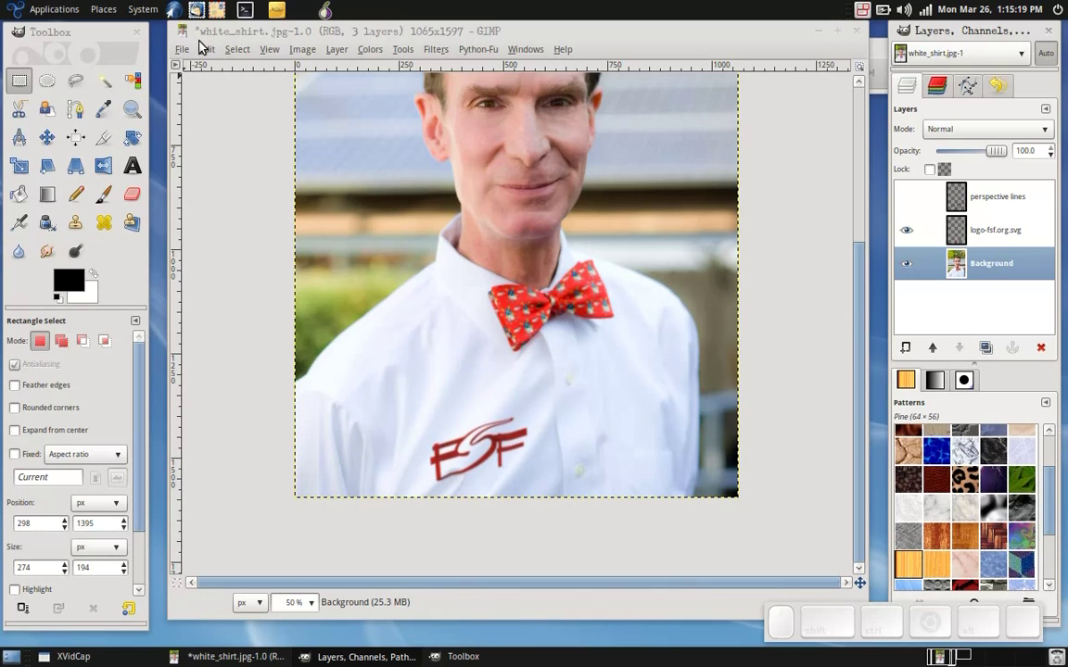
Step: Export the composite to the Desktop as white_shirt.jpg, replacing the old file, and close the image
click(196, 53)
click(218, 210)
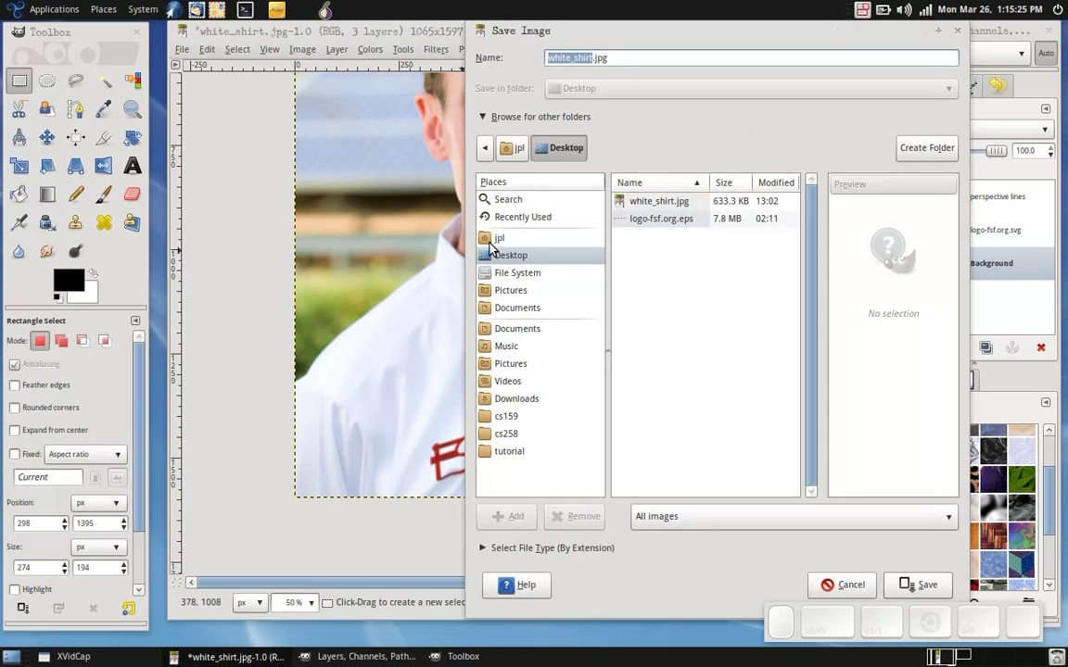
click(673, 206)
click(959, 586)
click(827, 386)
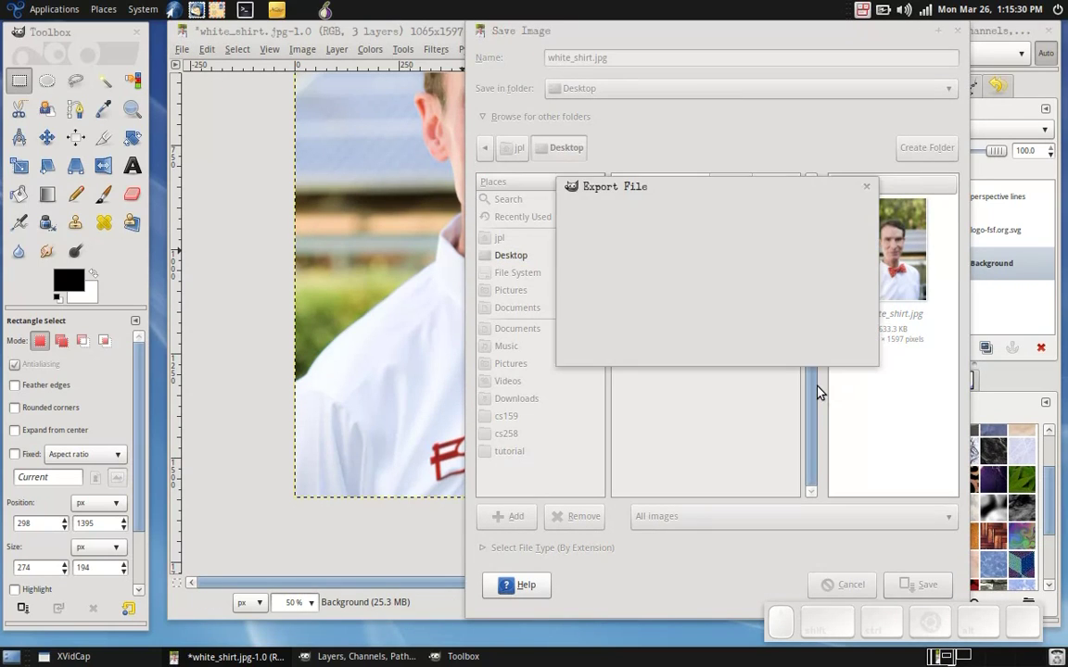
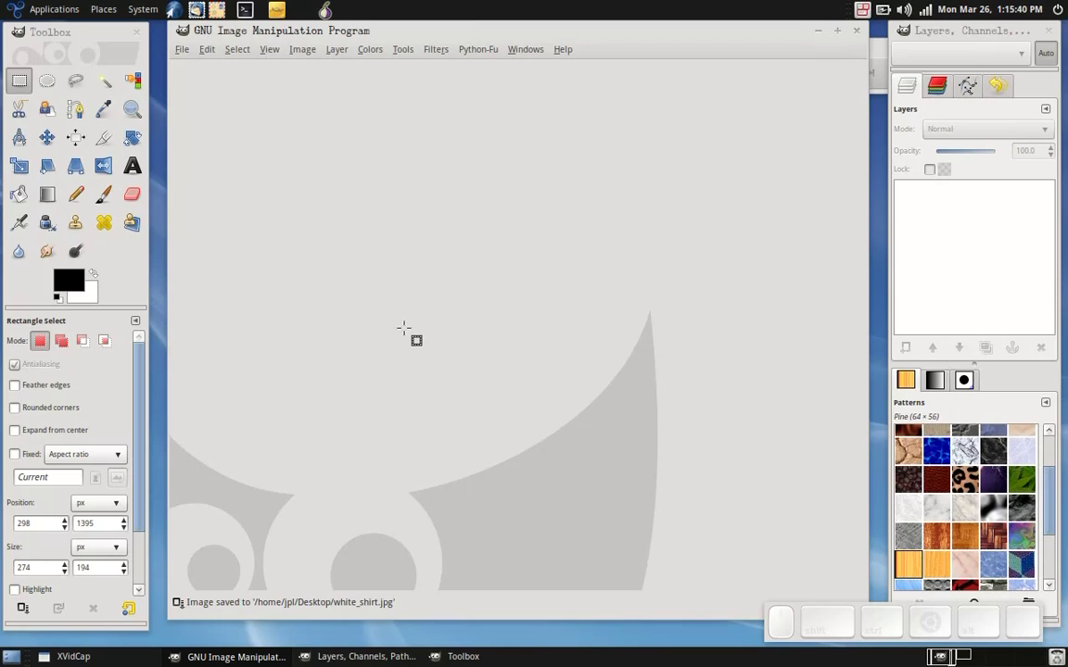
click(74, 171)
click(91, 157)
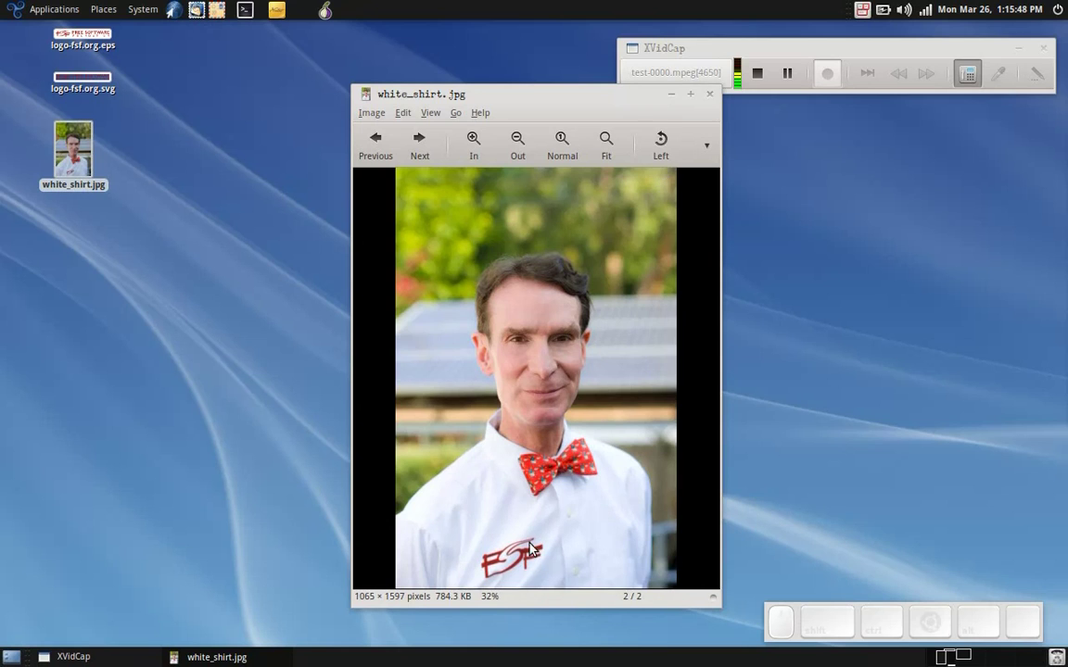
scroll(up, 3)
click(504, 553)
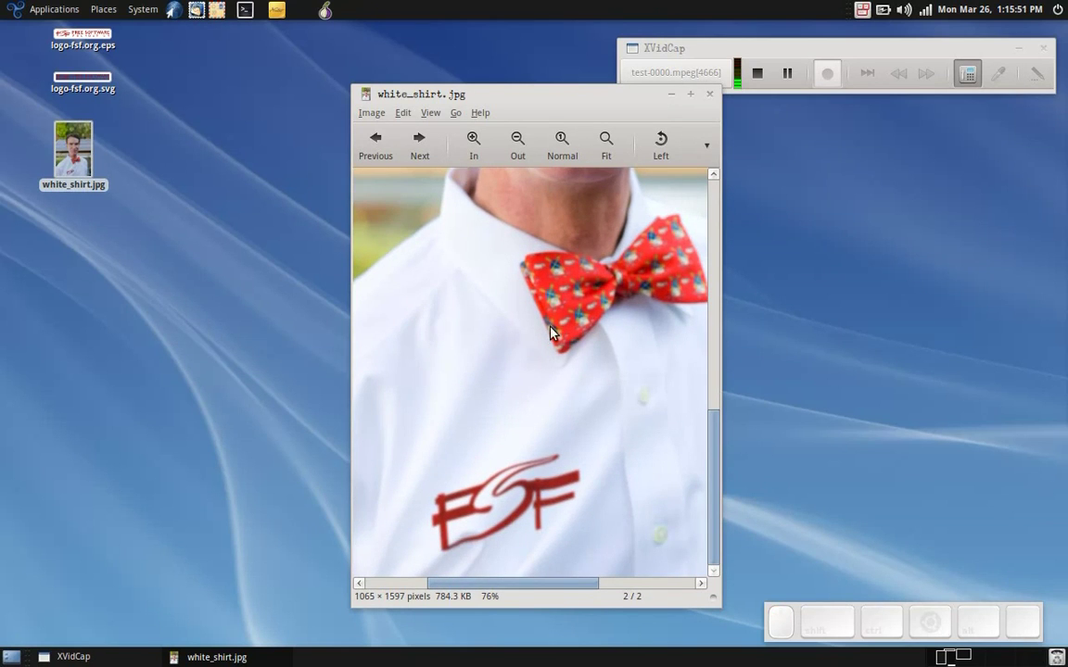